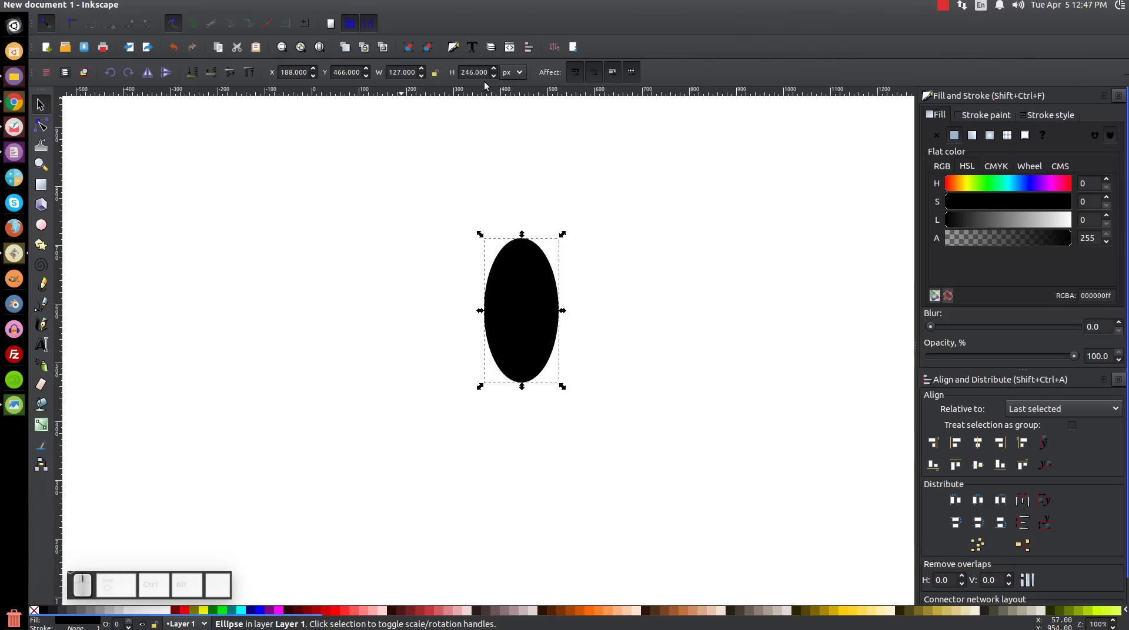
- Reposition the small inner ellipse before drawing the larger translucent one around it
{"action": "left_click_drag", "start_coordinate": [539, 299], "coordinate": [555, 286]}
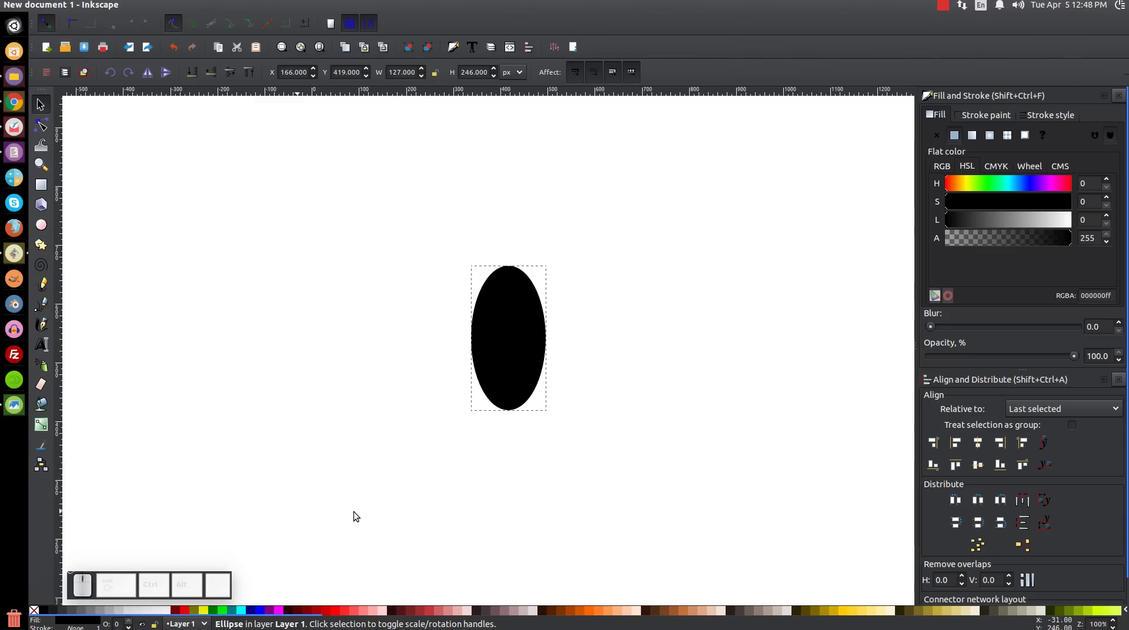
{"action": "left_click", "coordinate": [533, 352]}
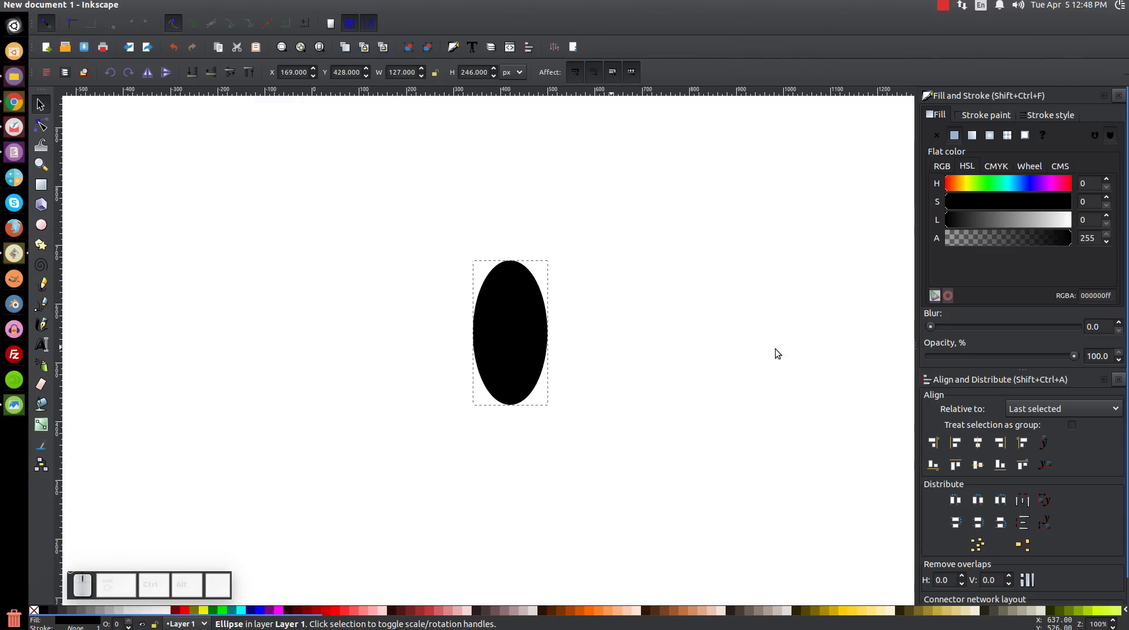
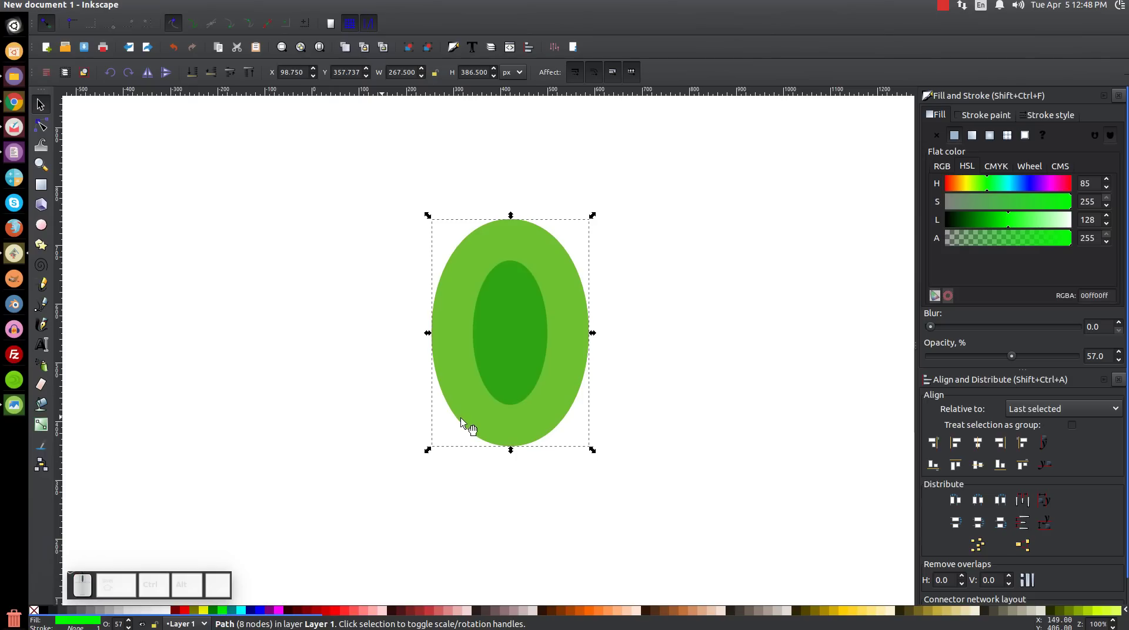
- Shift the green copy of the outer ellipse to the left
{"action": "left_click_drag", "start_coordinate": [580, 343], "coordinate": [375, 532]}
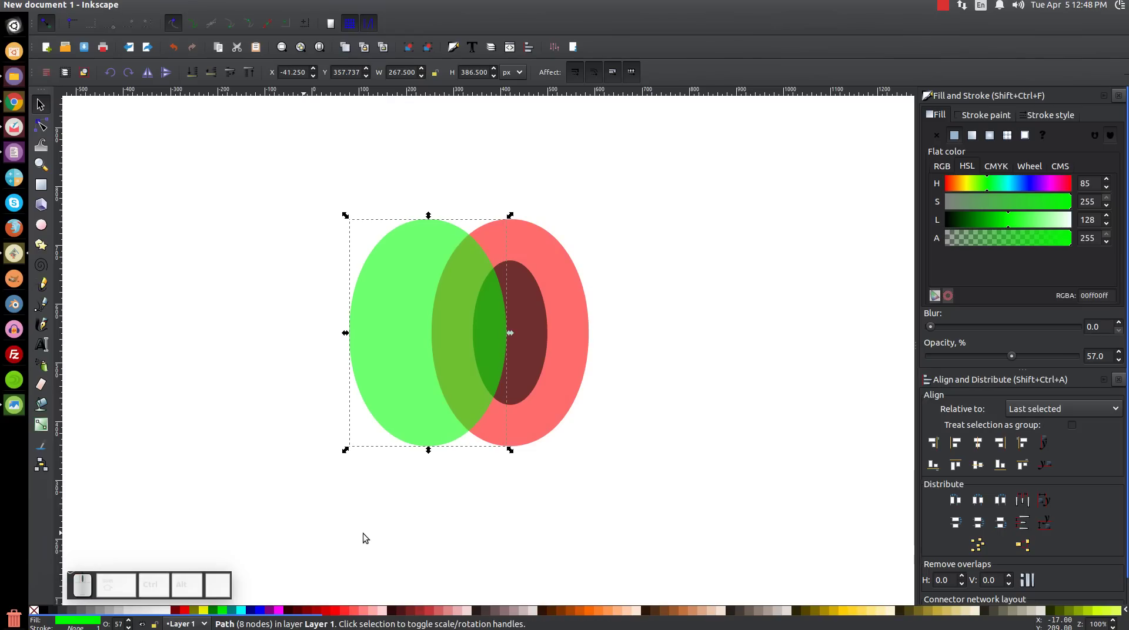
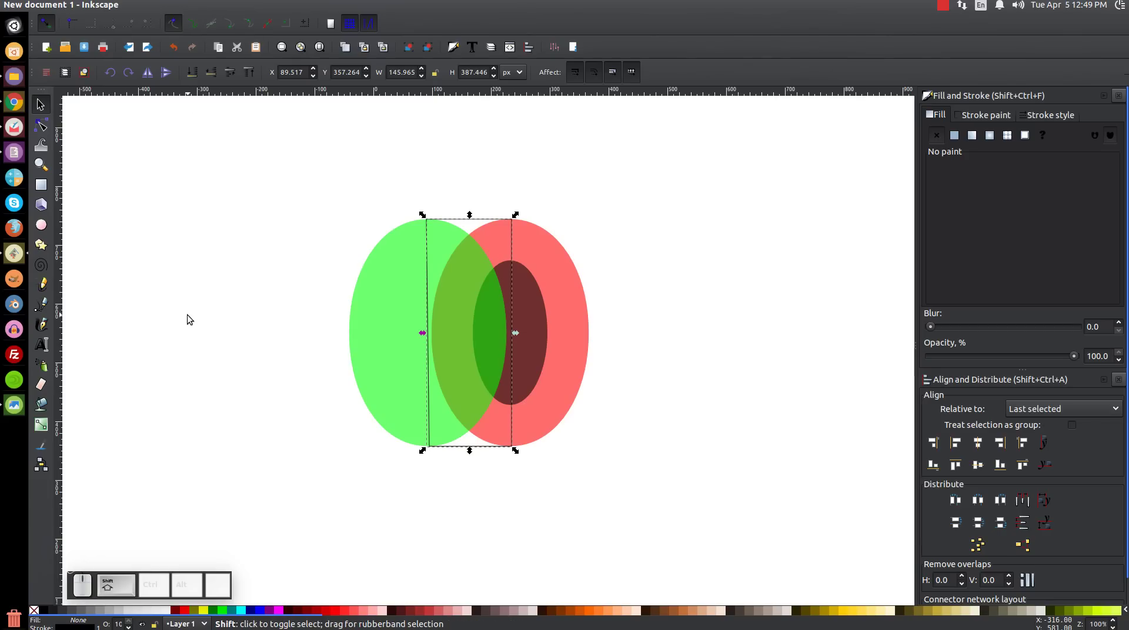
- Union the green ellipse and bridge into the side body and copy it
{"action": "left_click", "coordinate": [397, 308]}
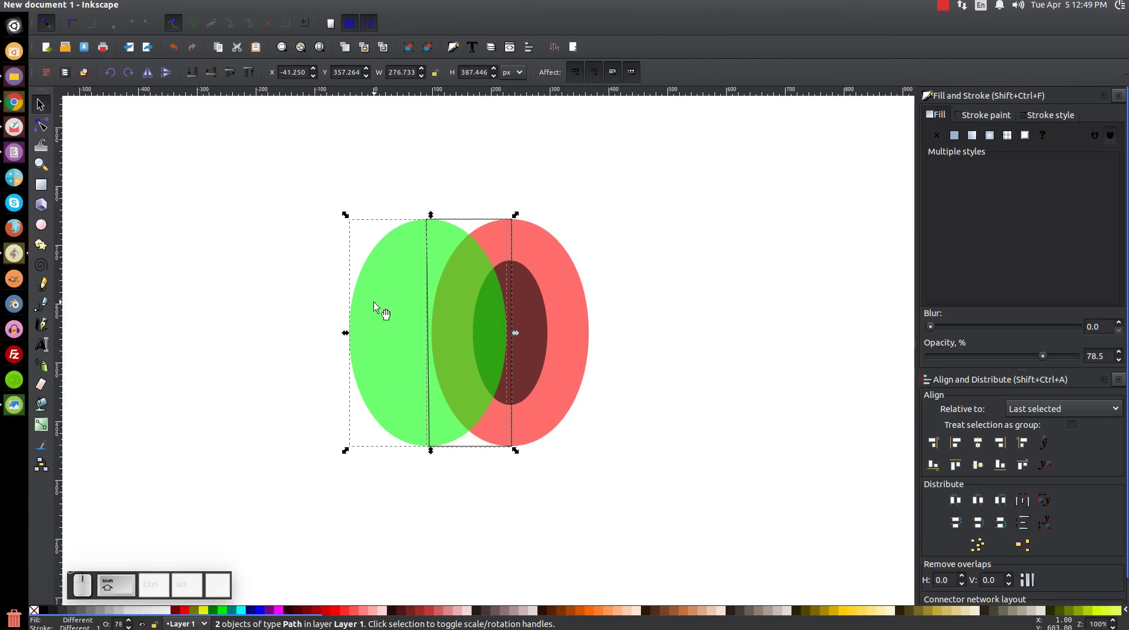
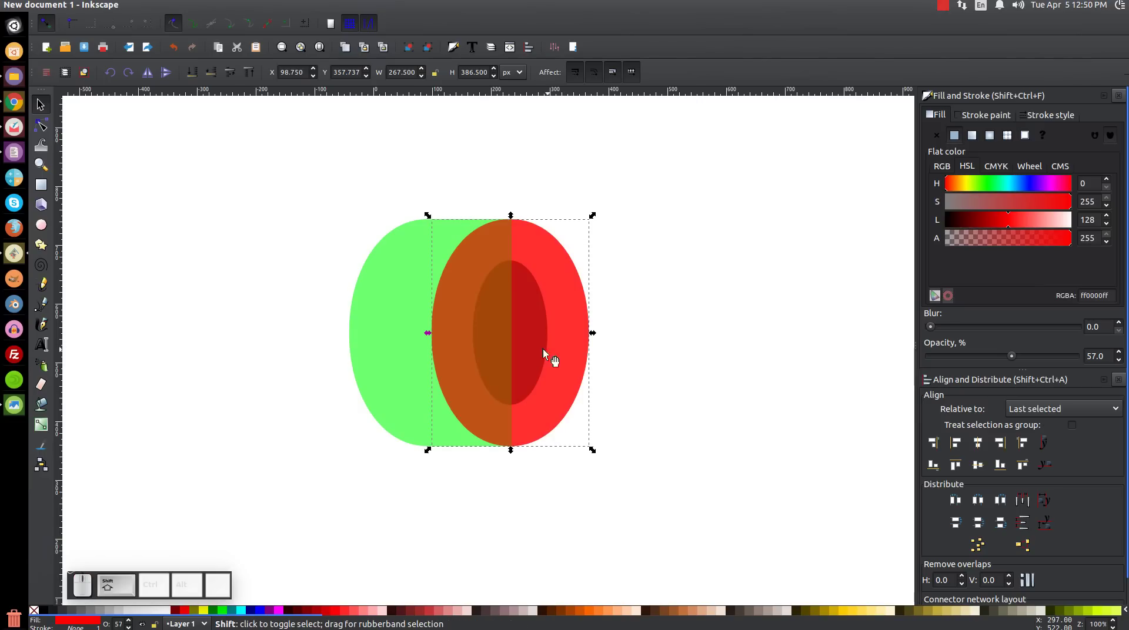
{"action": "left_click", "coordinate": [402, 292]}
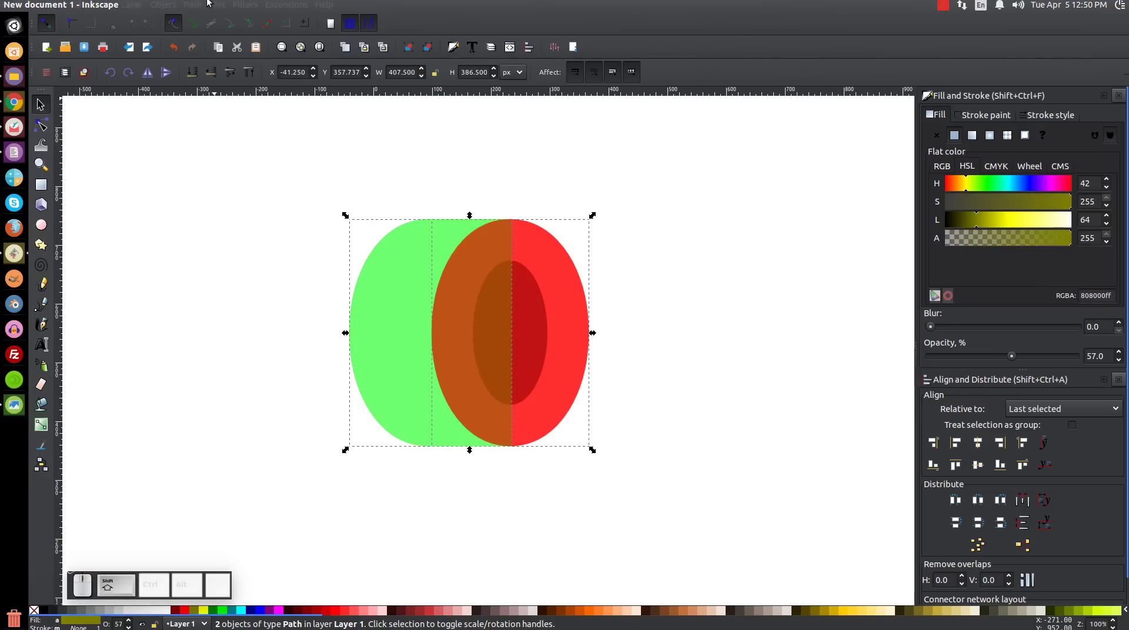
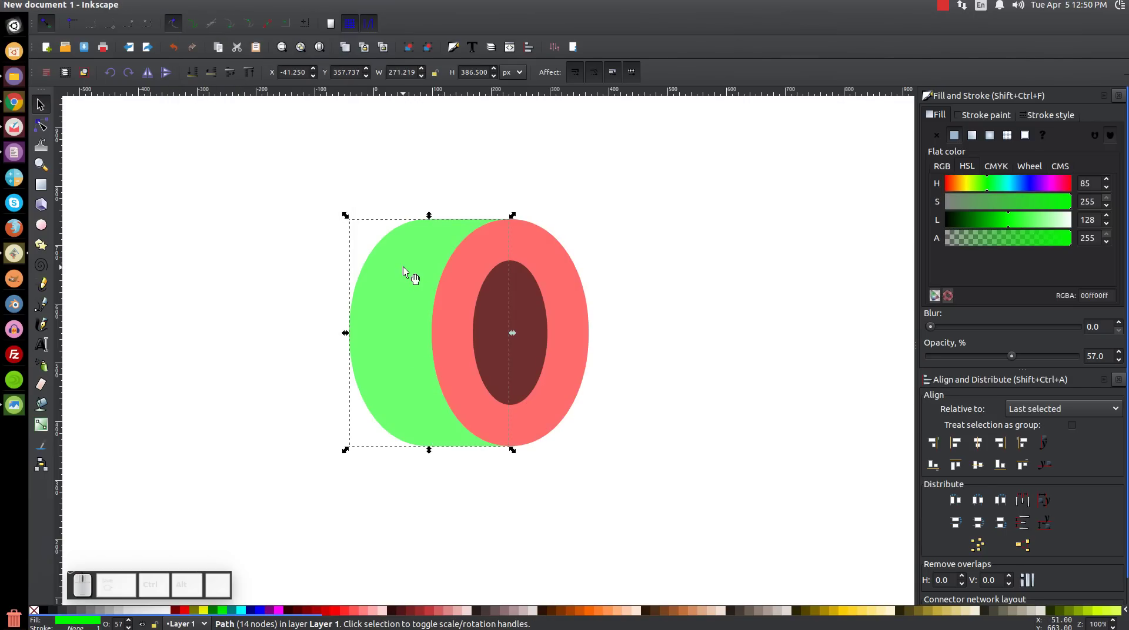
{"action": "left_click", "coordinate": [414, 274]}
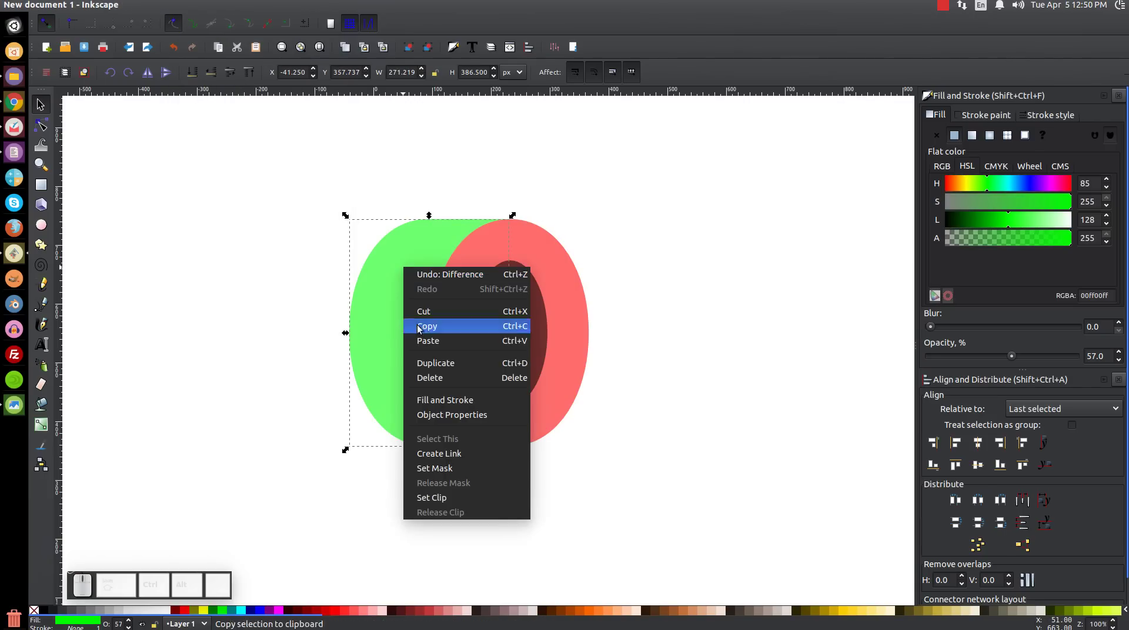
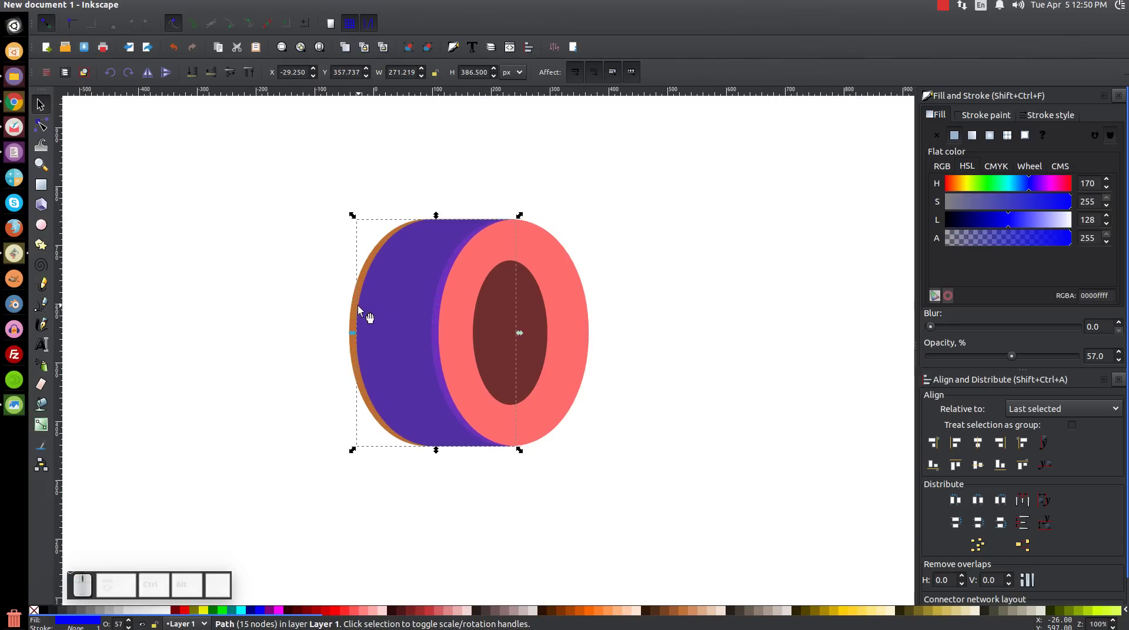
- Return to normal view and select the pasted, offset copy of the side body
{"action": "scroll", "scroll_direction": "up", "scroll_amount": 3}
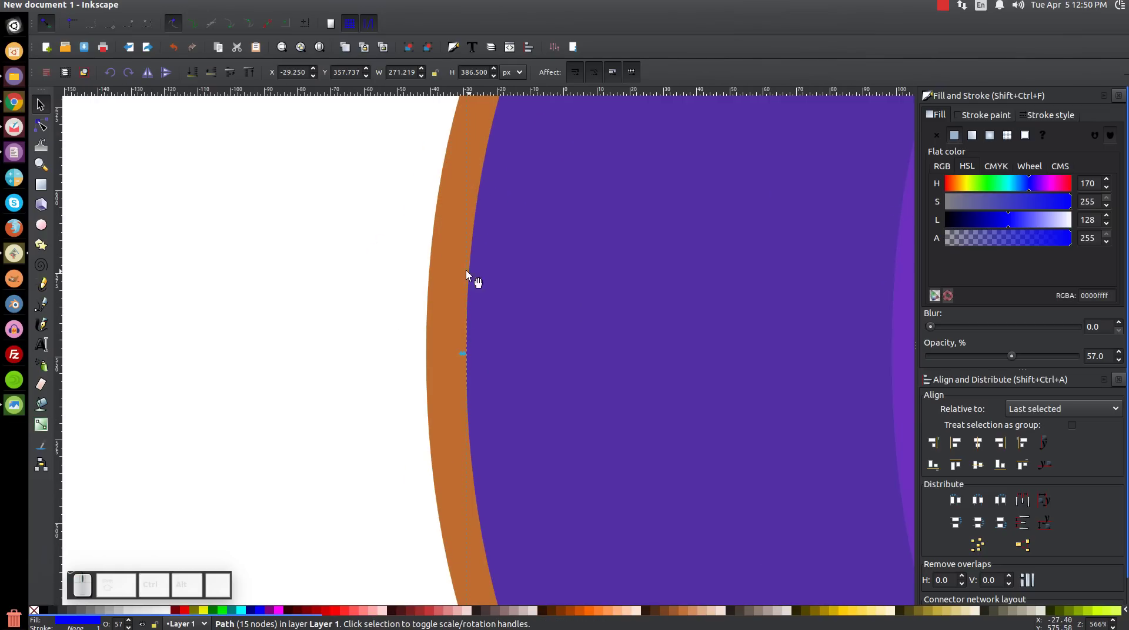
{"action": "key", "text": "1"}
{"action": "left_click", "coordinate": [502, 339]}
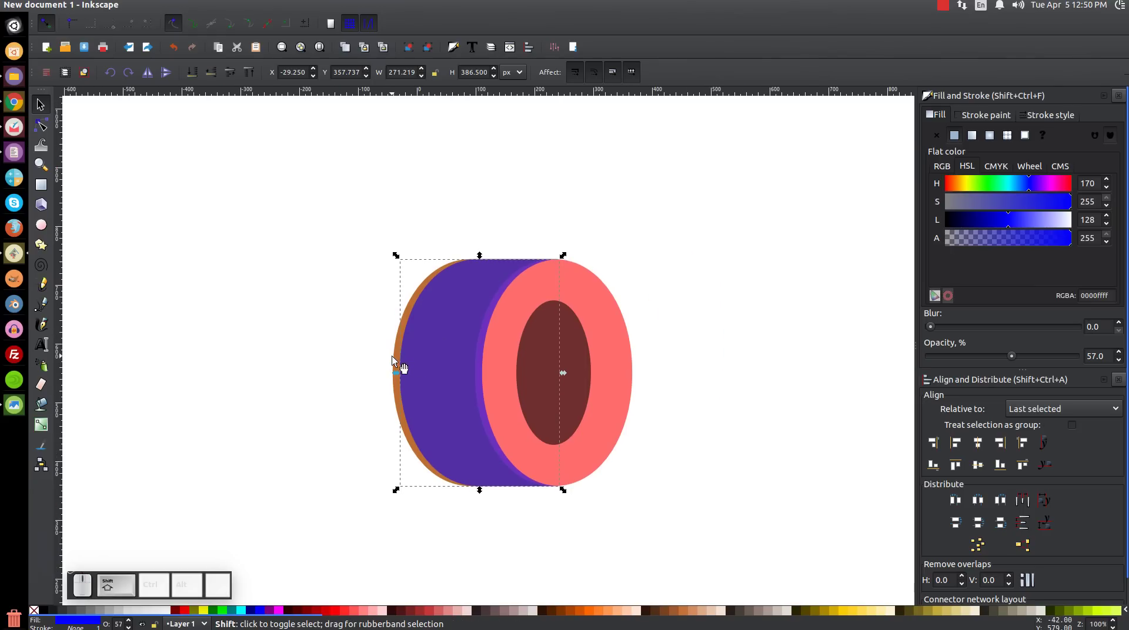
- Difference the two body copies into a thin strip and move it onto the side body for subtraction
{"action": "left_click", "coordinate": [402, 364]}
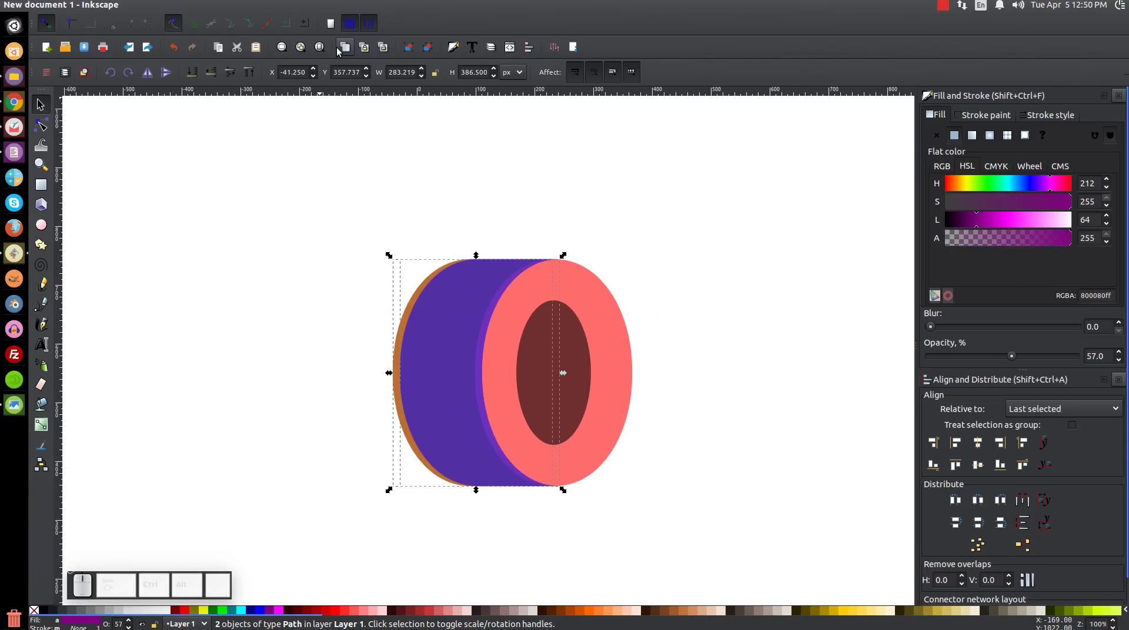
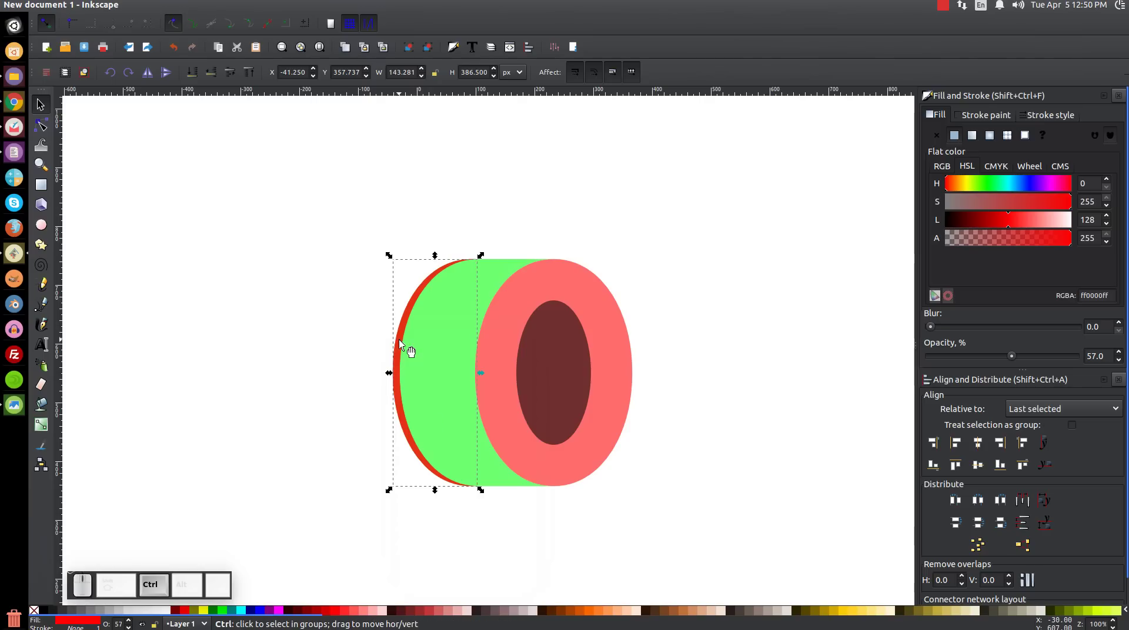
{"action": "left_click_drag", "start_coordinate": [410, 347], "coordinate": [375, 440]}
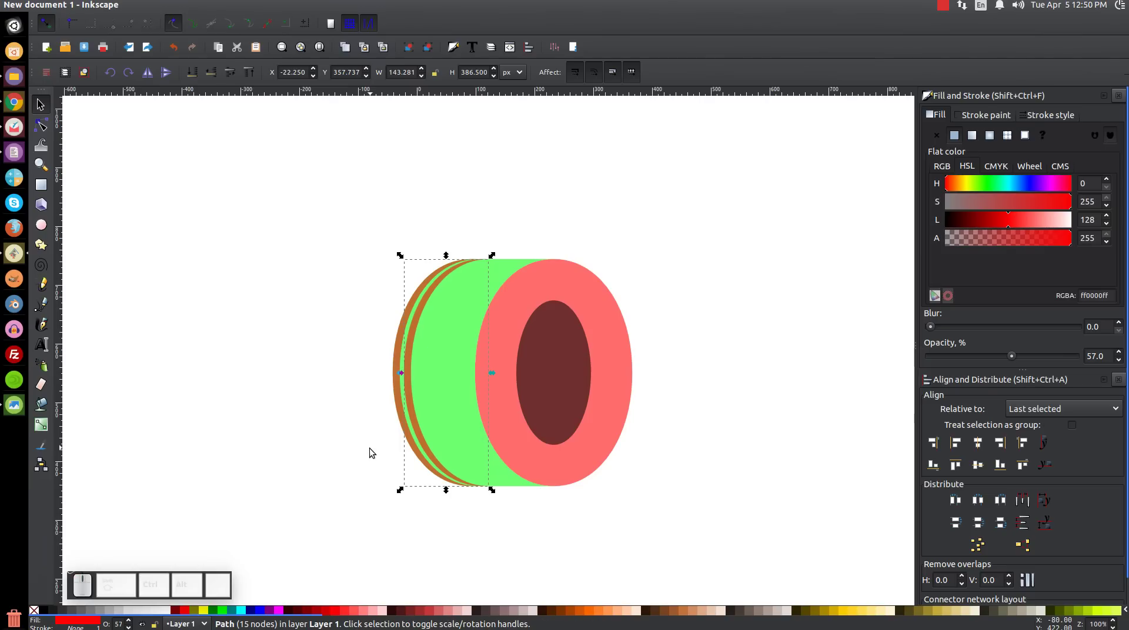
{"action": "left_click", "coordinate": [405, 354]}
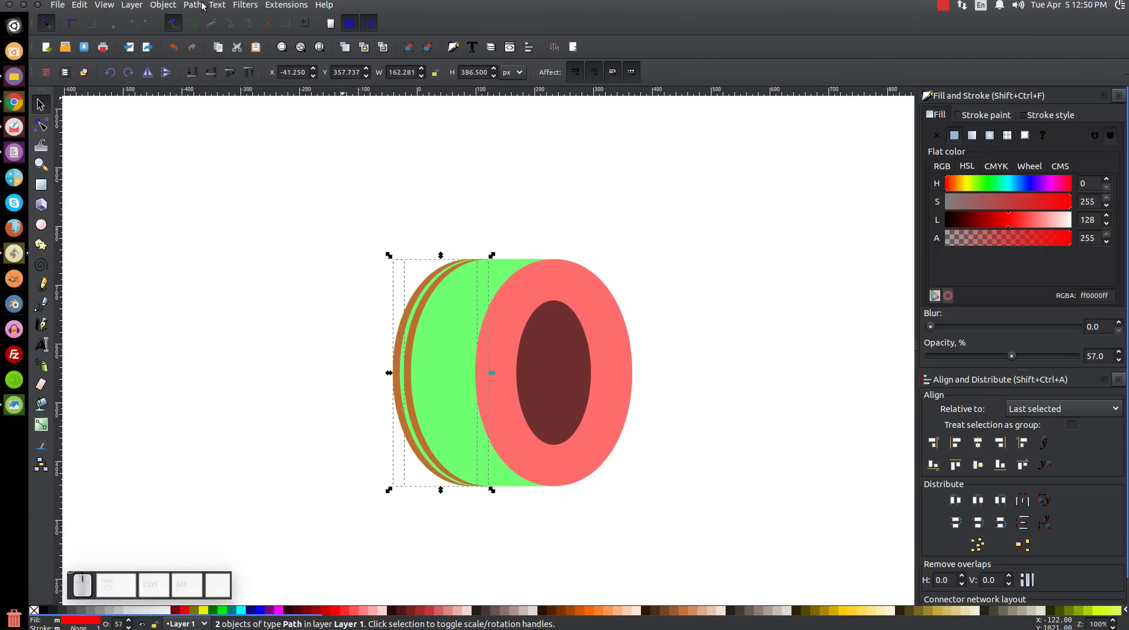
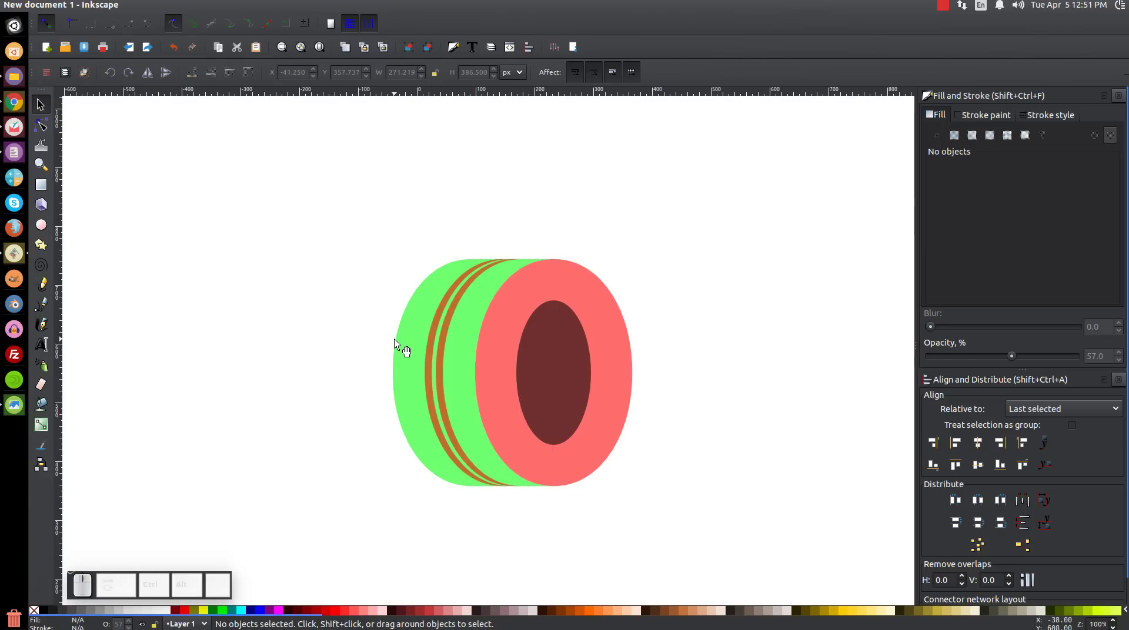
- Difference an offset duplicate of the side body into a stripe piece and cut it to the clipboard
{"action": "left_click", "coordinate": [407, 346]}
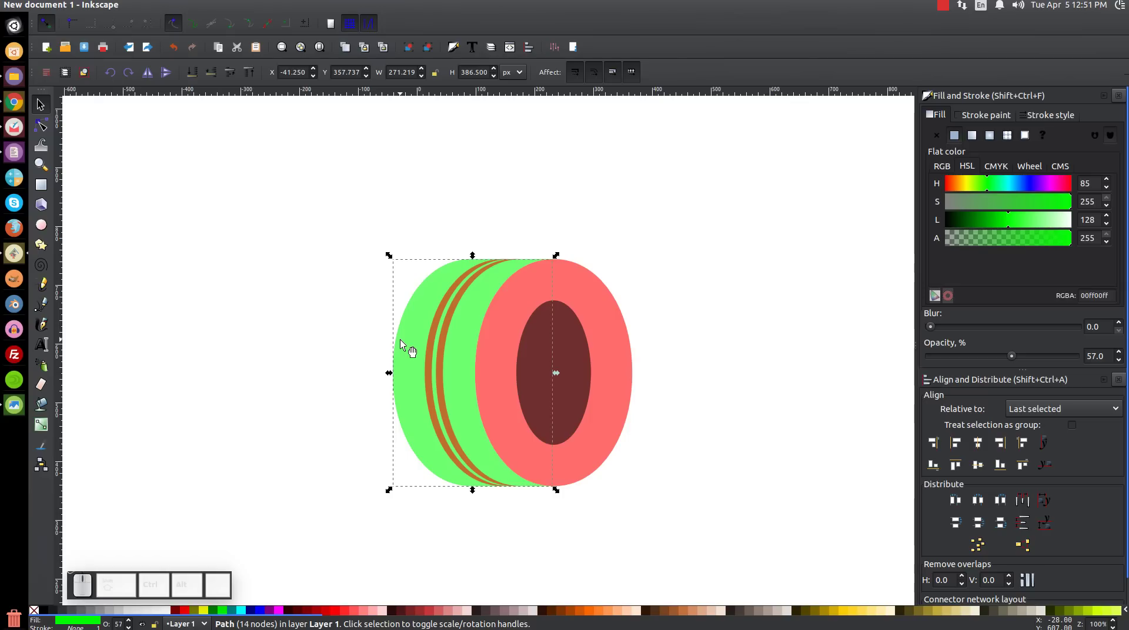
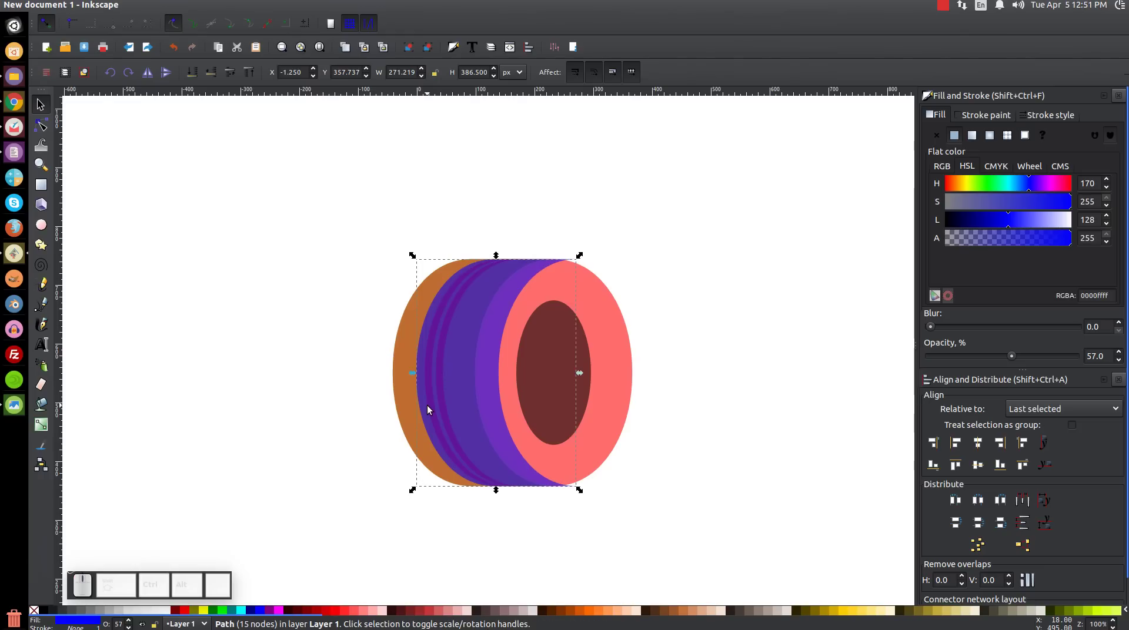
{"action": "left_click", "coordinate": [402, 348]}
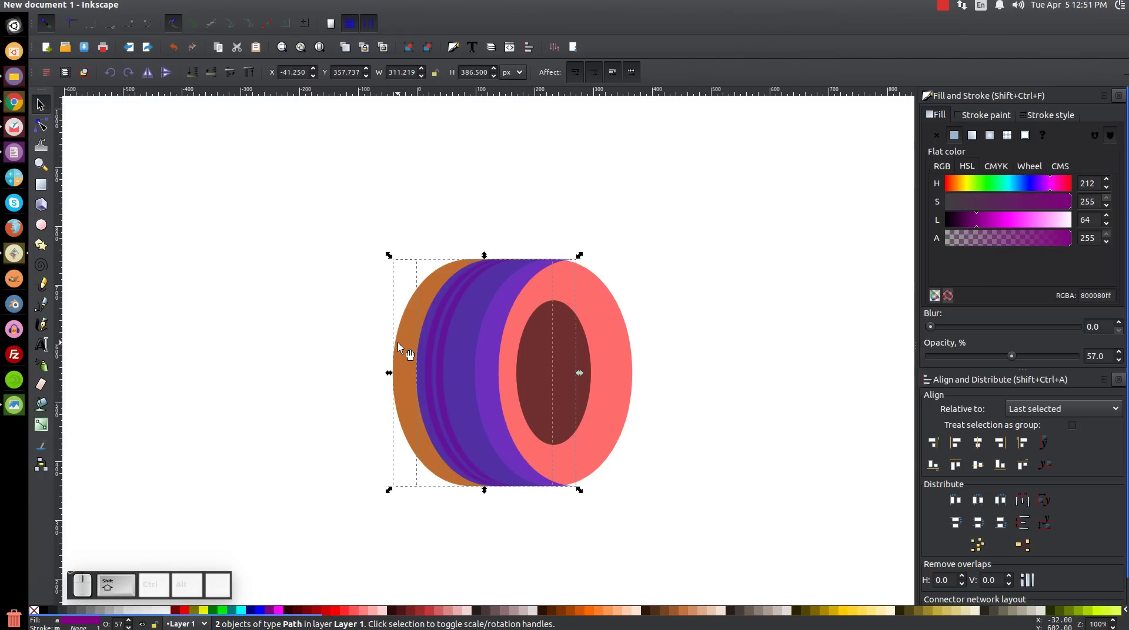
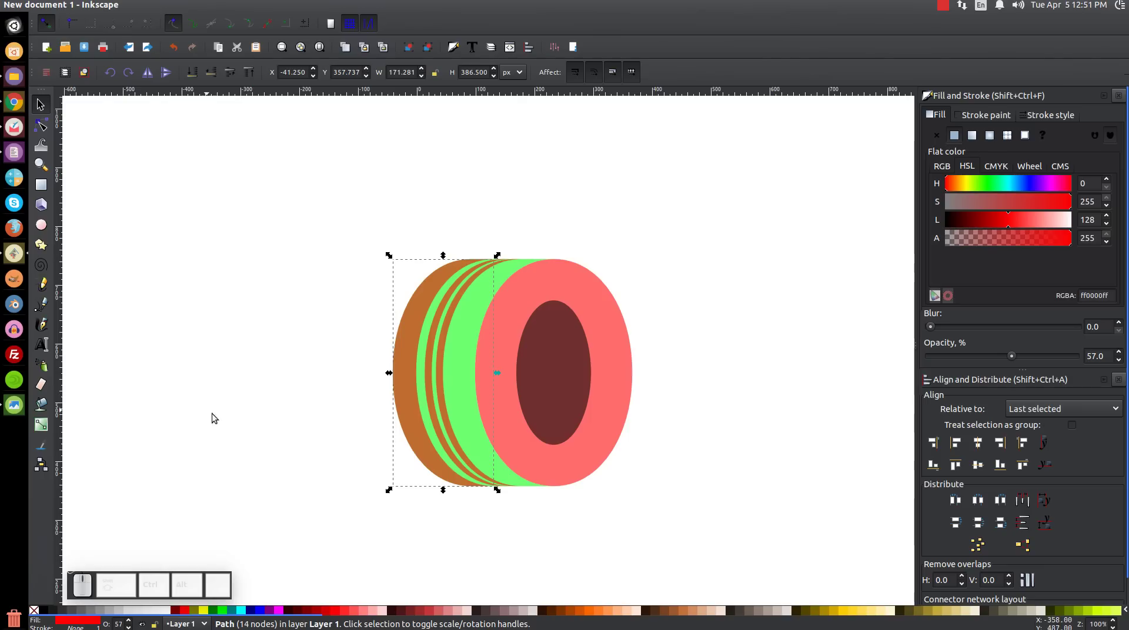
{"action": "left_click", "coordinate": [416, 336]}
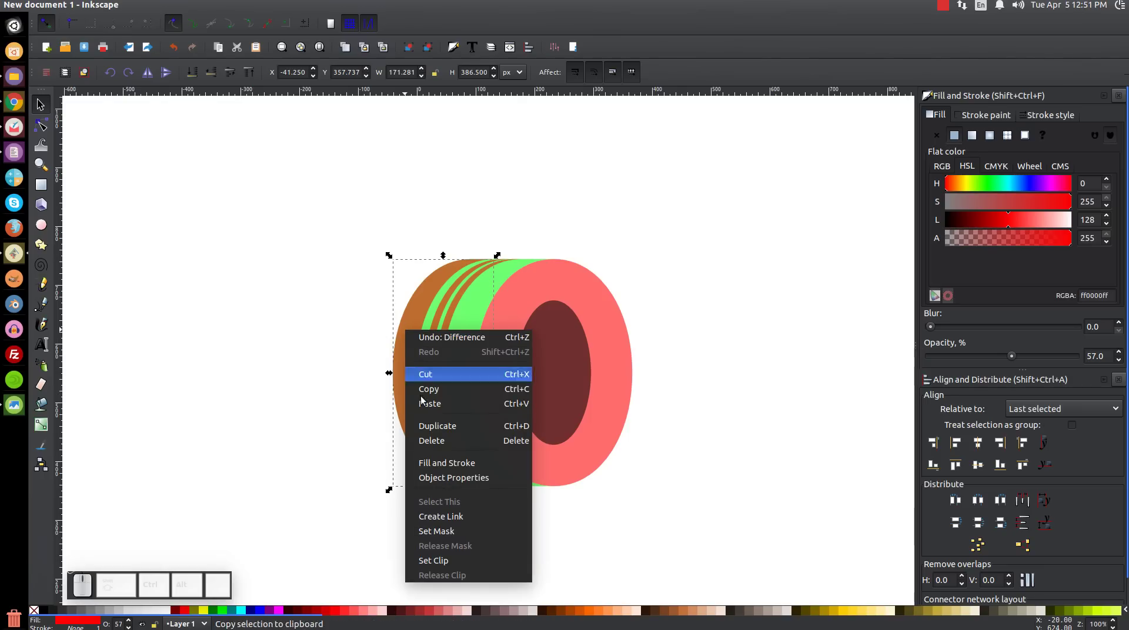
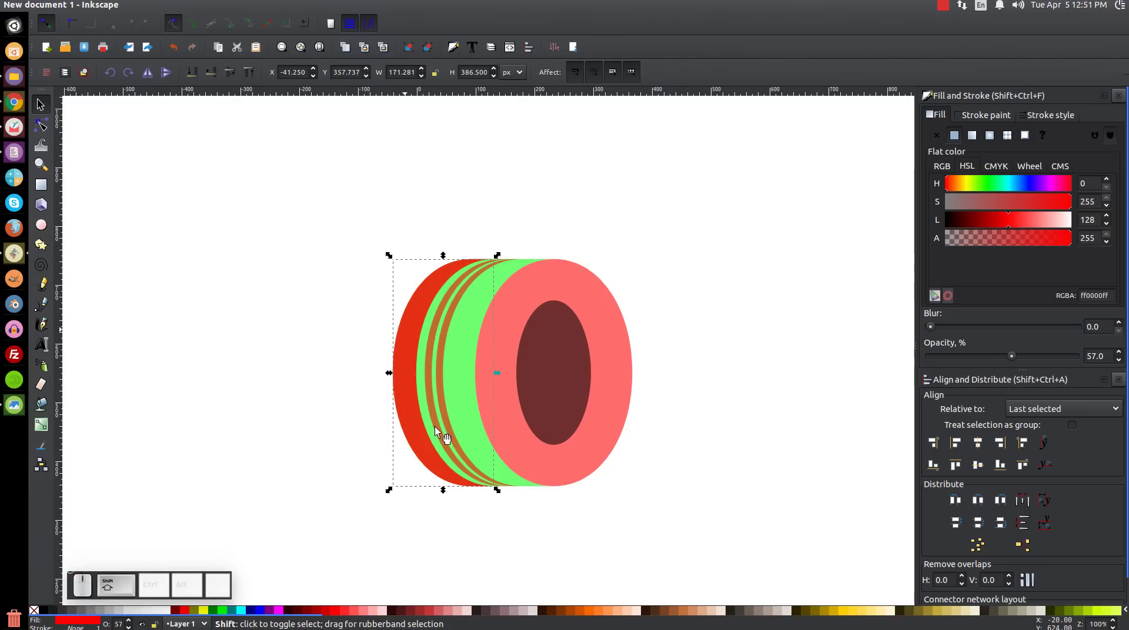
- Subtract the pasted stripe from the side body, leaving alternating tread bands
{"action": "left_click", "coordinate": [483, 317]}
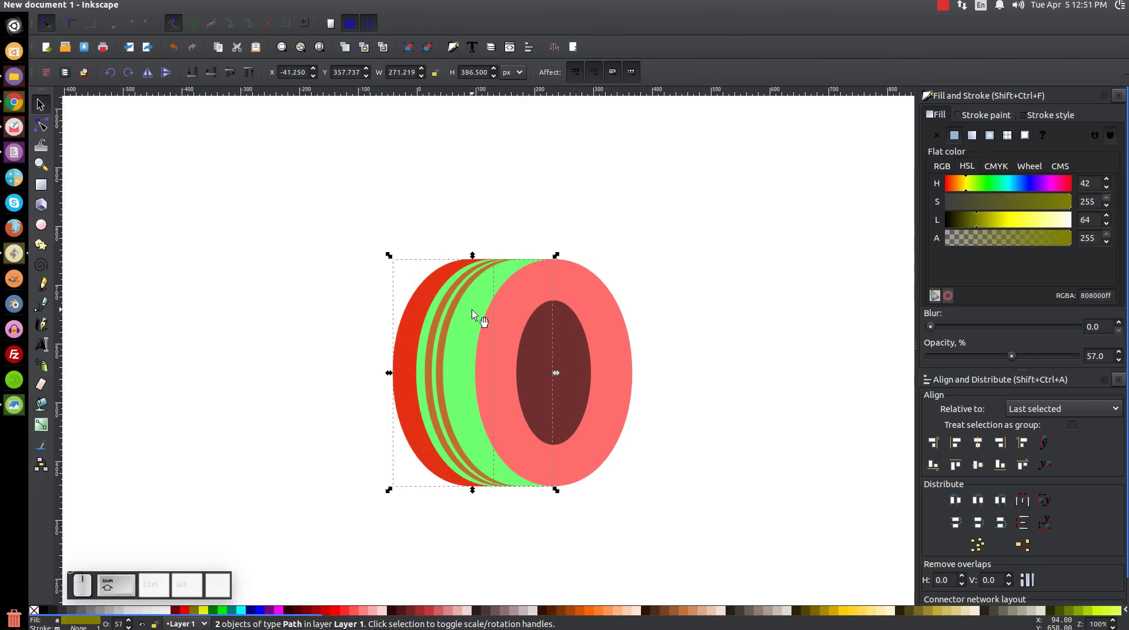
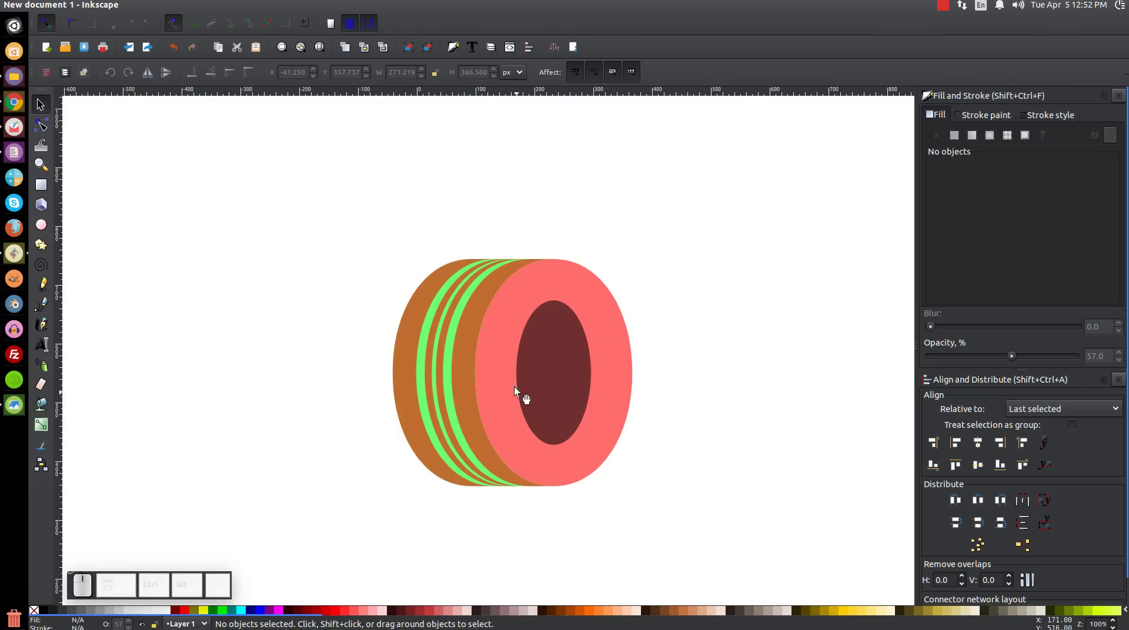
{"action": "left_click", "coordinate": [415, 330]}
{"action": "left_click", "coordinate": [474, 339]}
{"action": "left_click", "coordinate": [415, 341]}
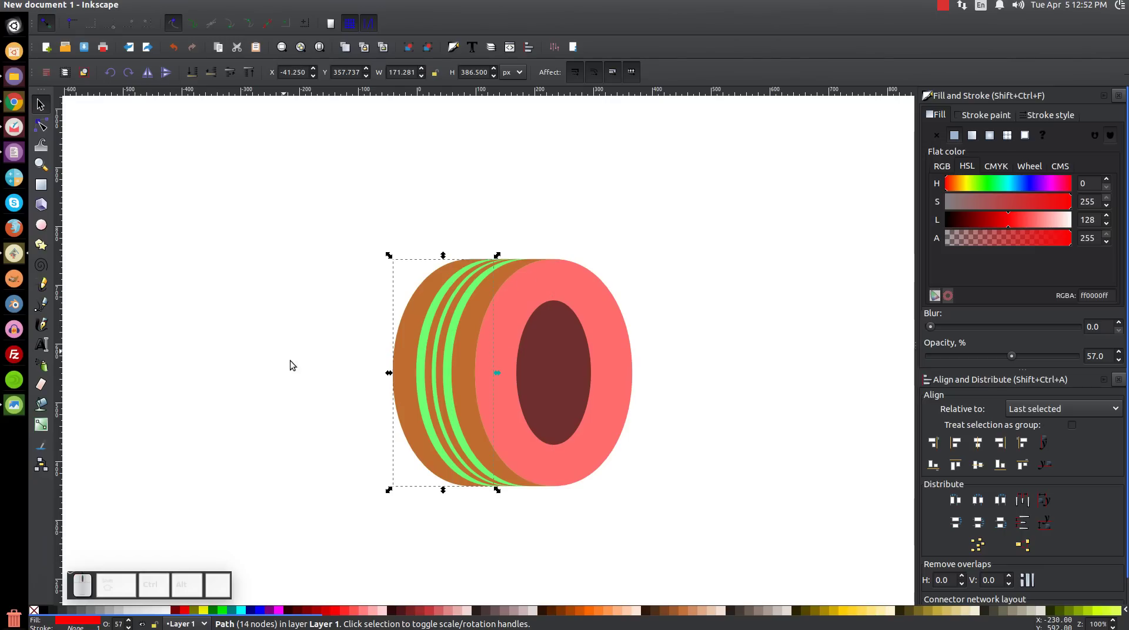
- Draw a wide translucent blue bar across the tire's middle and select it with the tire for alignment
{"action": "left_click", "coordinate": [746, 374]}
{"action": "left_click", "coordinate": [716, 365]}
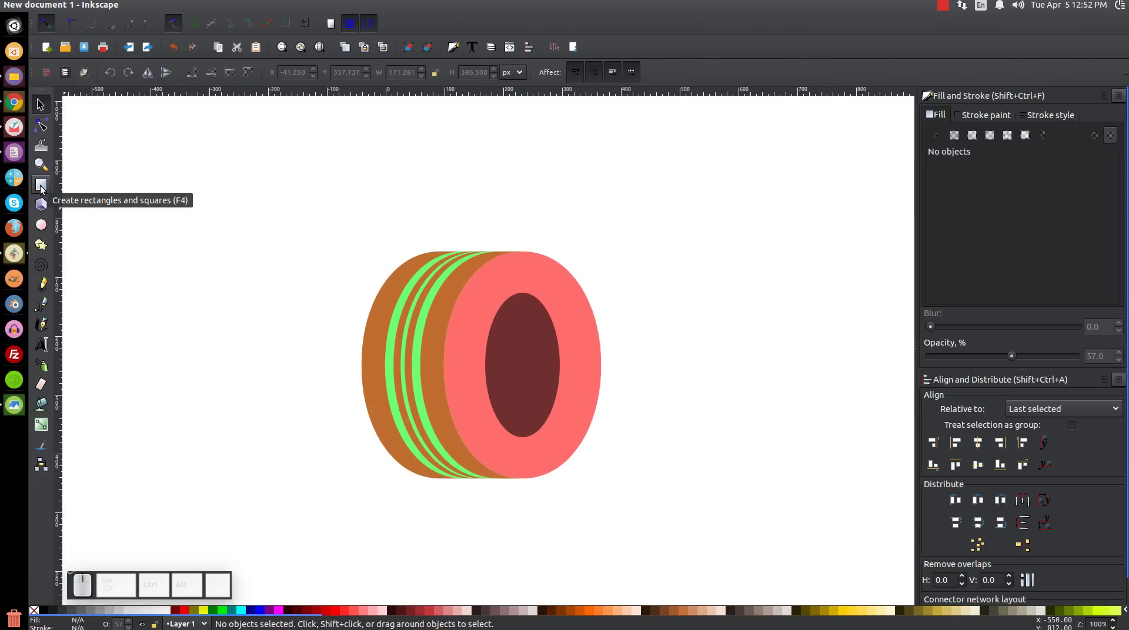
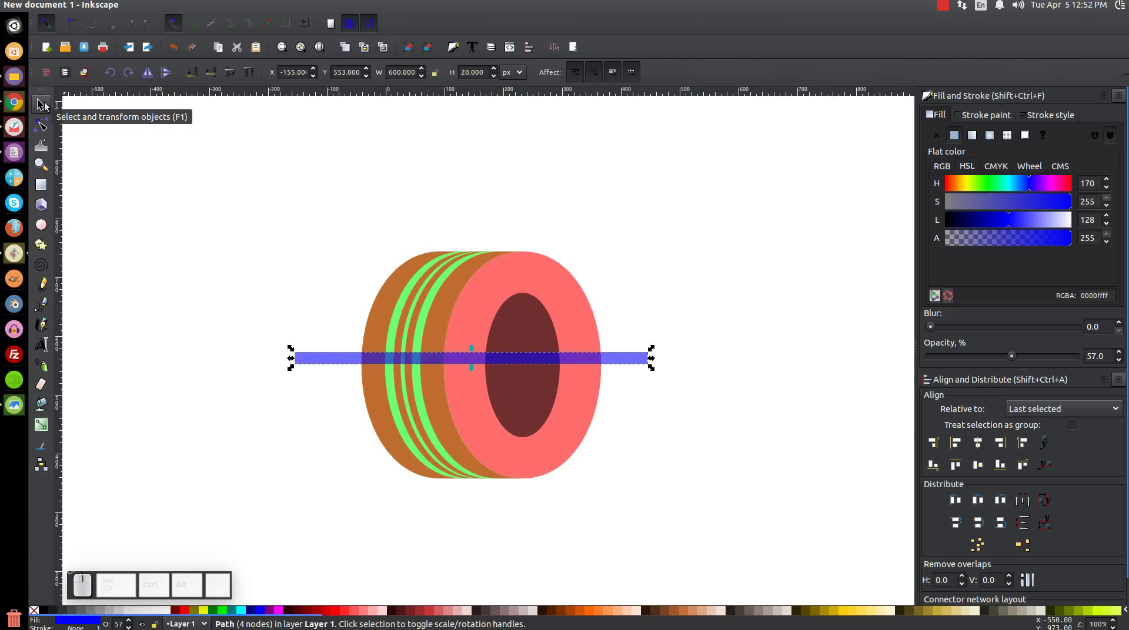
{"action": "left_click", "coordinate": [387, 326]}
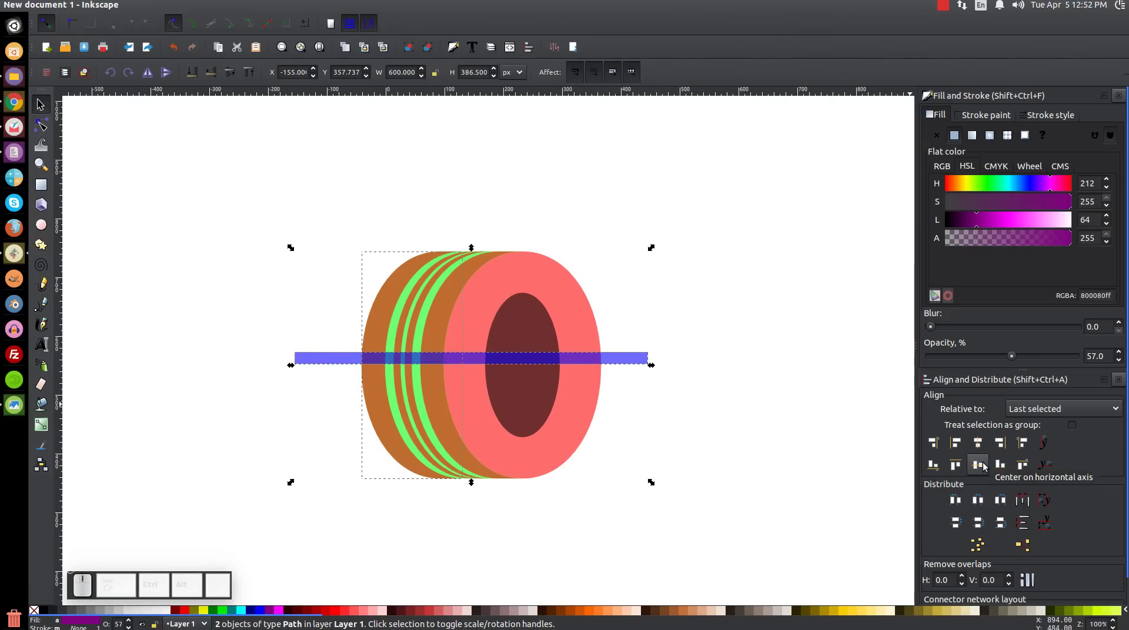
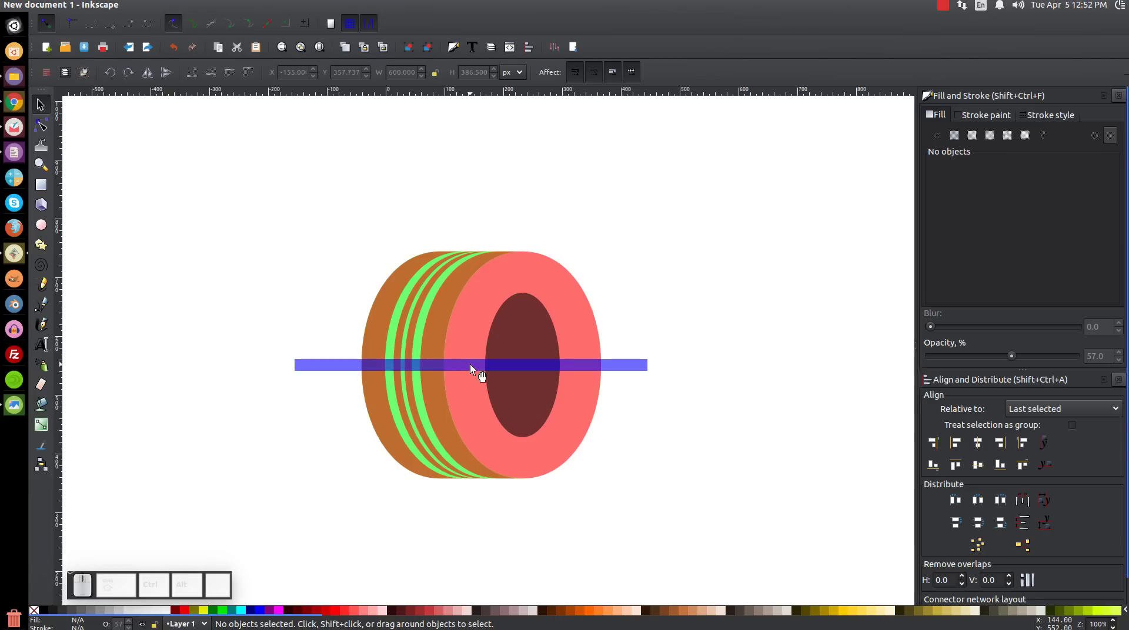
- Duplicate the middle bar and align the copy to the tire's top edge as a 6 px bar
{"action": "left_click", "coordinate": [477, 371]}
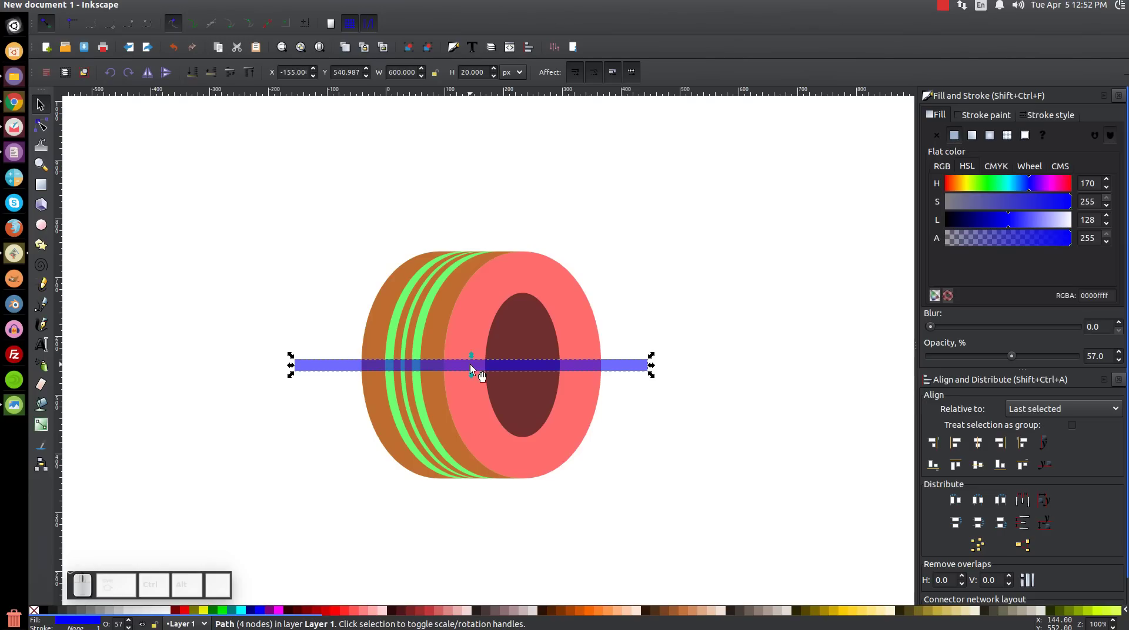
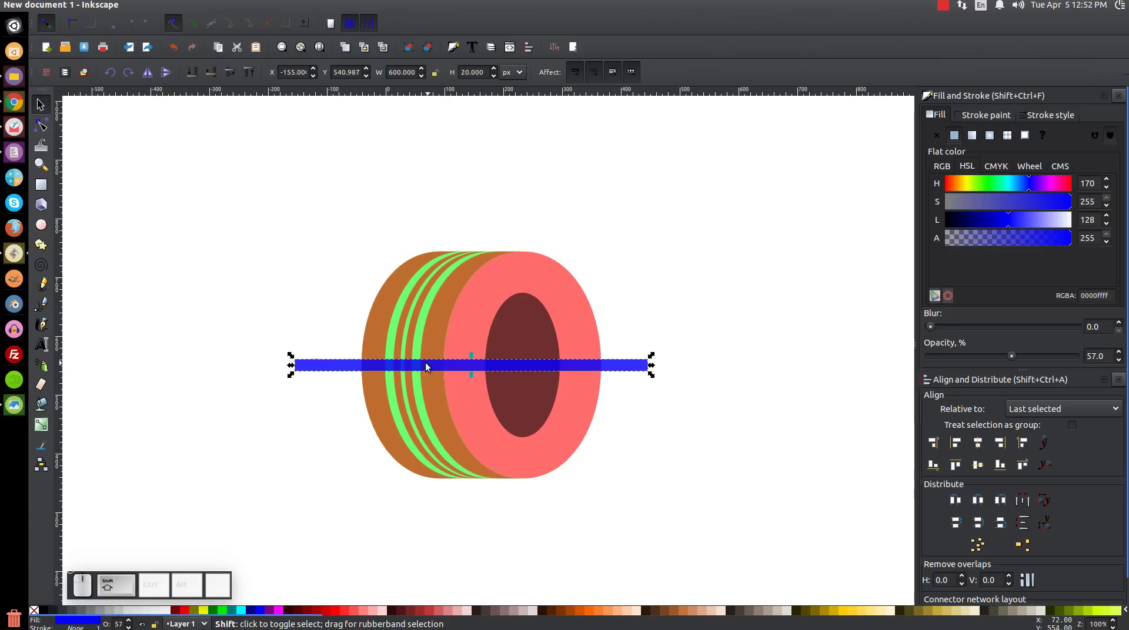
{"action": "left_click", "coordinate": [388, 294]}
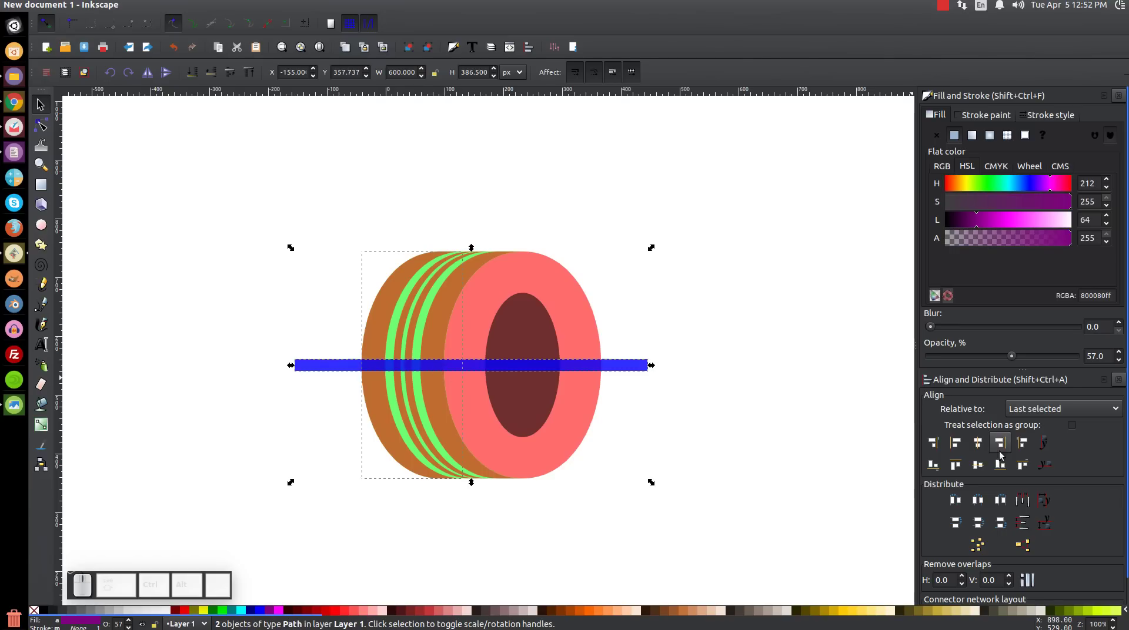
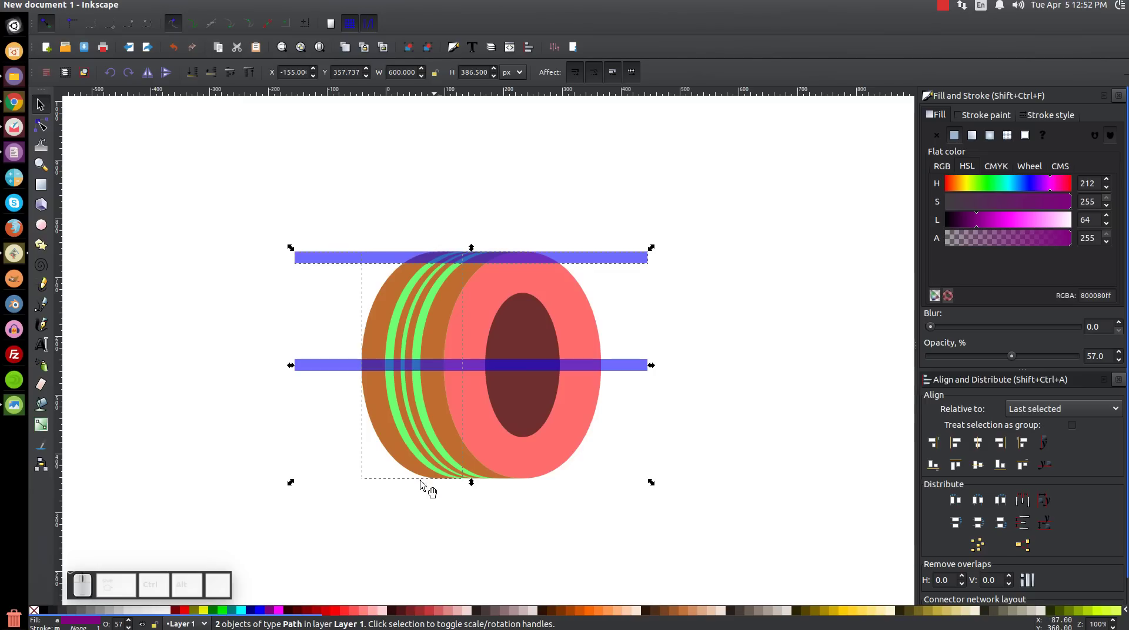
{"action": "left_click", "coordinate": [767, 295]}
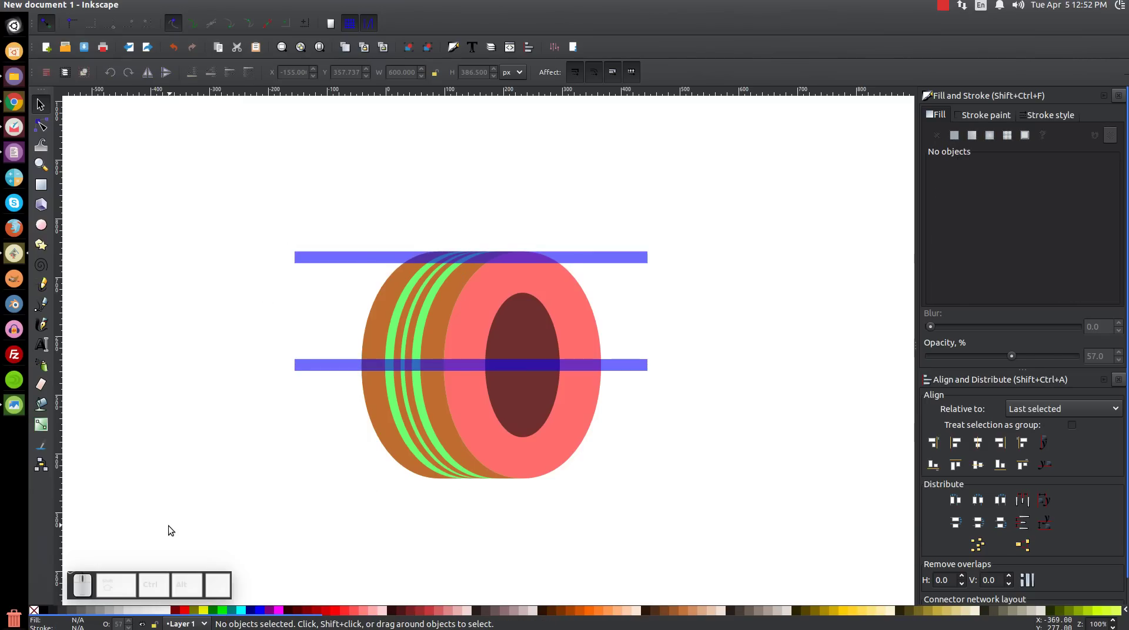
- Select the top and middle bars together for the Interpolate extension
{"action": "left_click", "coordinate": [504, 265]}
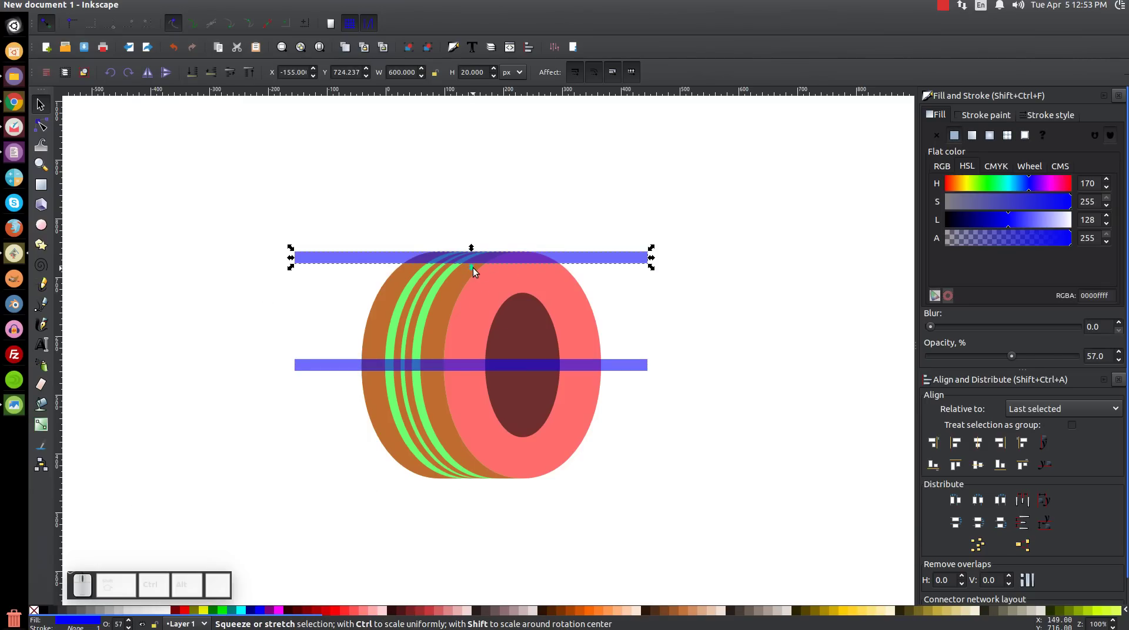
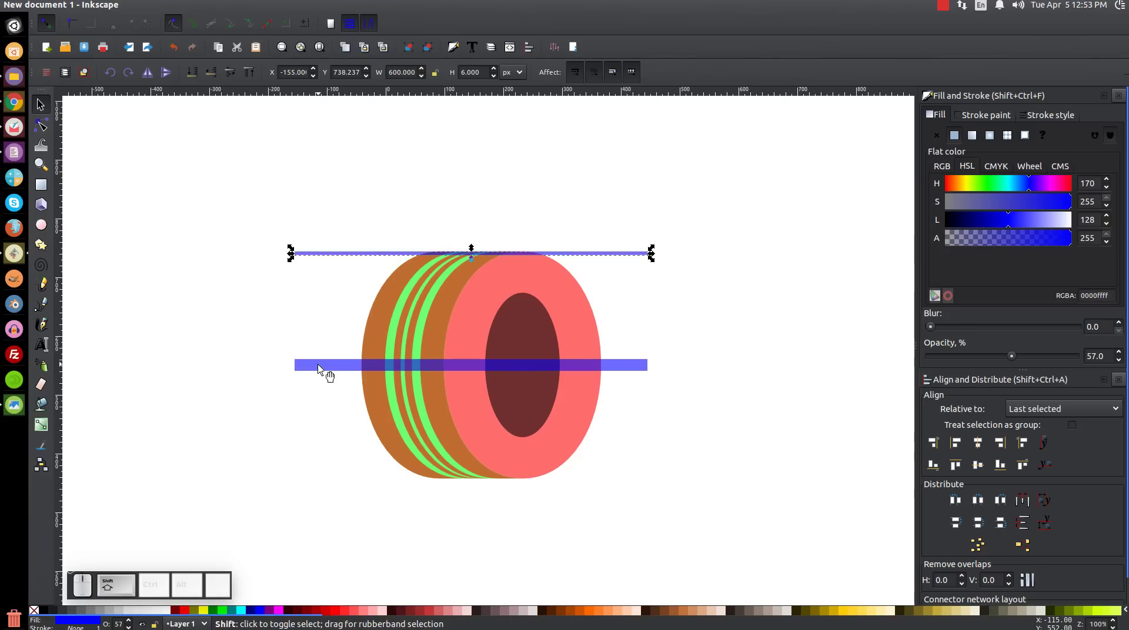
{"action": "left_click", "coordinate": [329, 371]}
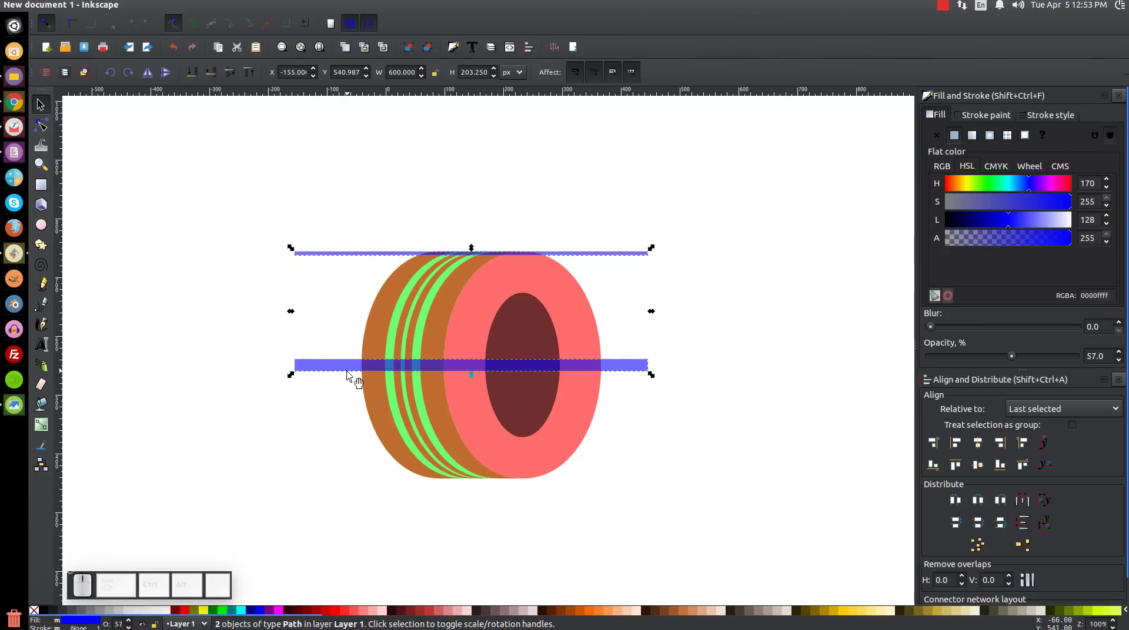
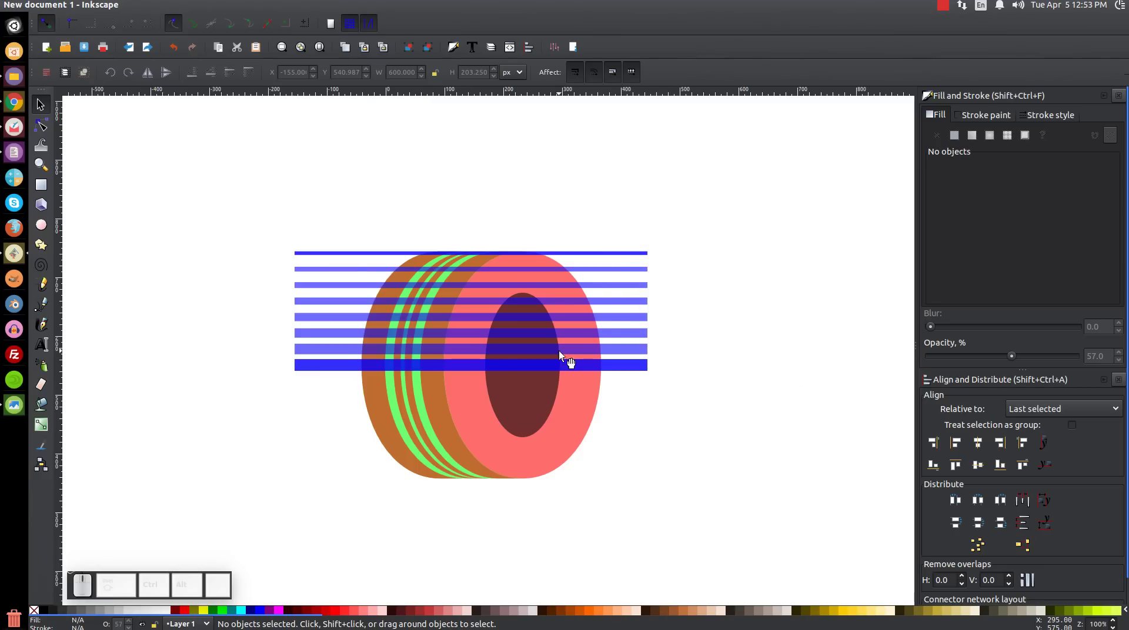
- Inspect the interpolated bar stack and delete the duplicate middle and top bars
{"action": "left_click_drag", "start_coordinate": [617, 326], "coordinate": [589, 355]}
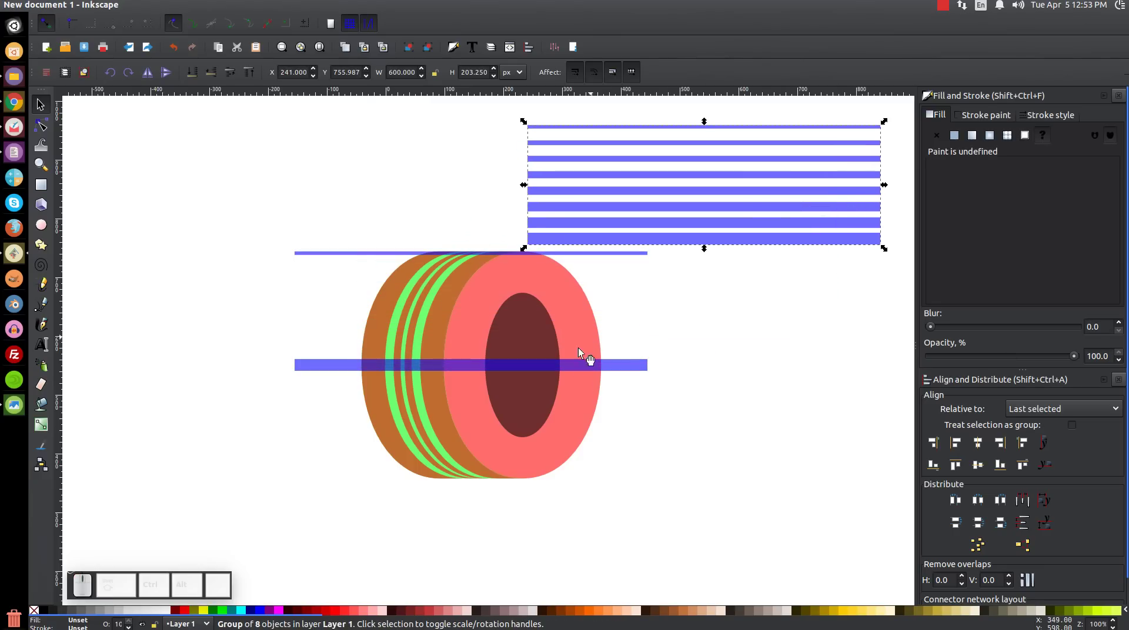
{"action": "key", "text": "ctrl+z"}
{"action": "left_click", "coordinate": [747, 423]}
{"action": "left_click_drag", "start_coordinate": [836, 437], "coordinate": [264, 338]}
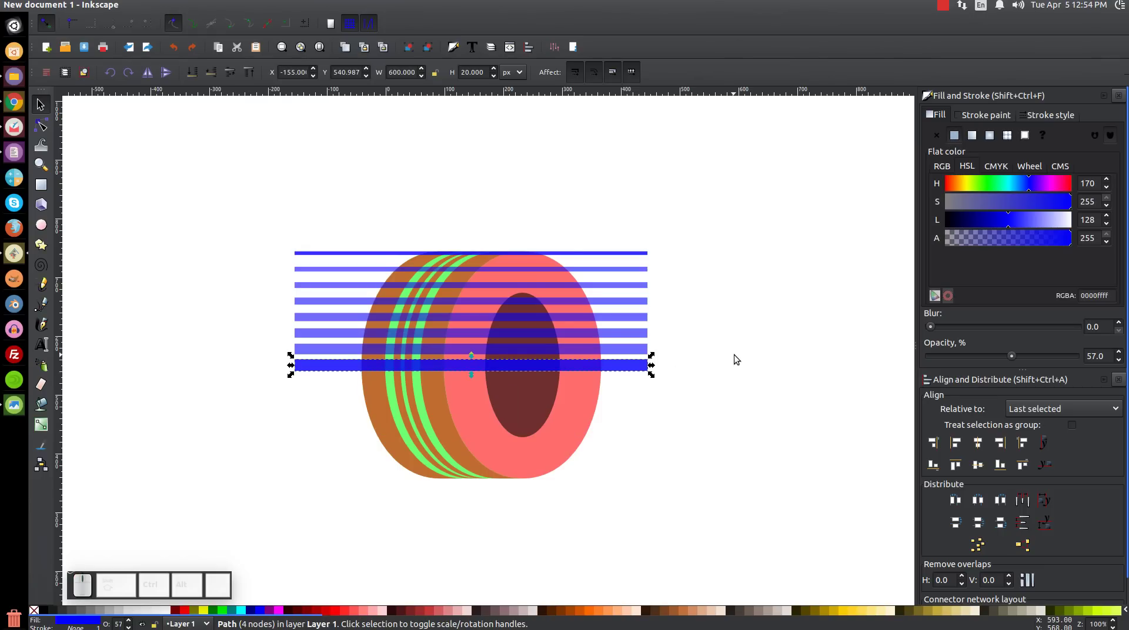
{"action": "key", "text": "Delete"}
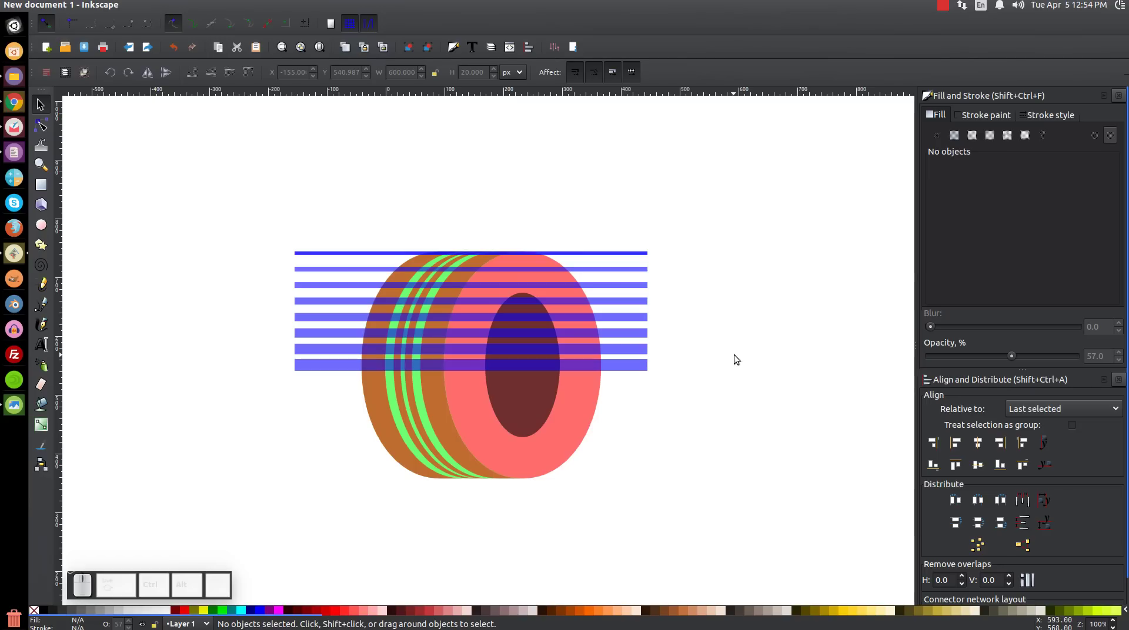
{"action": "left_click_drag", "start_coordinate": [778, 294], "coordinate": [218, 213]}
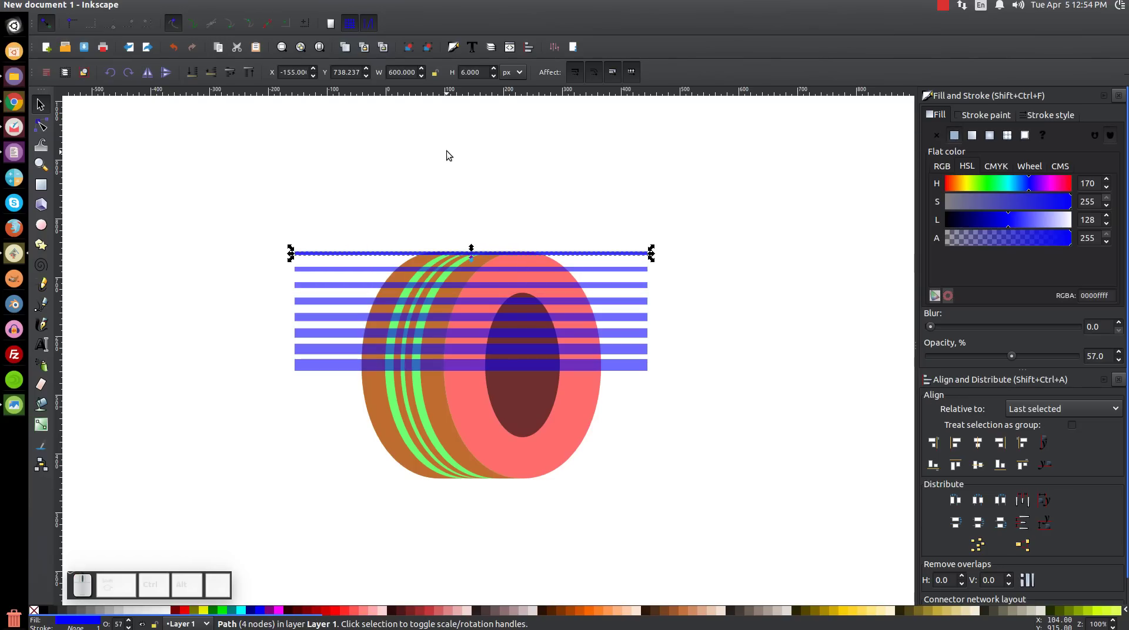
{"action": "key", "text": "Delete"}
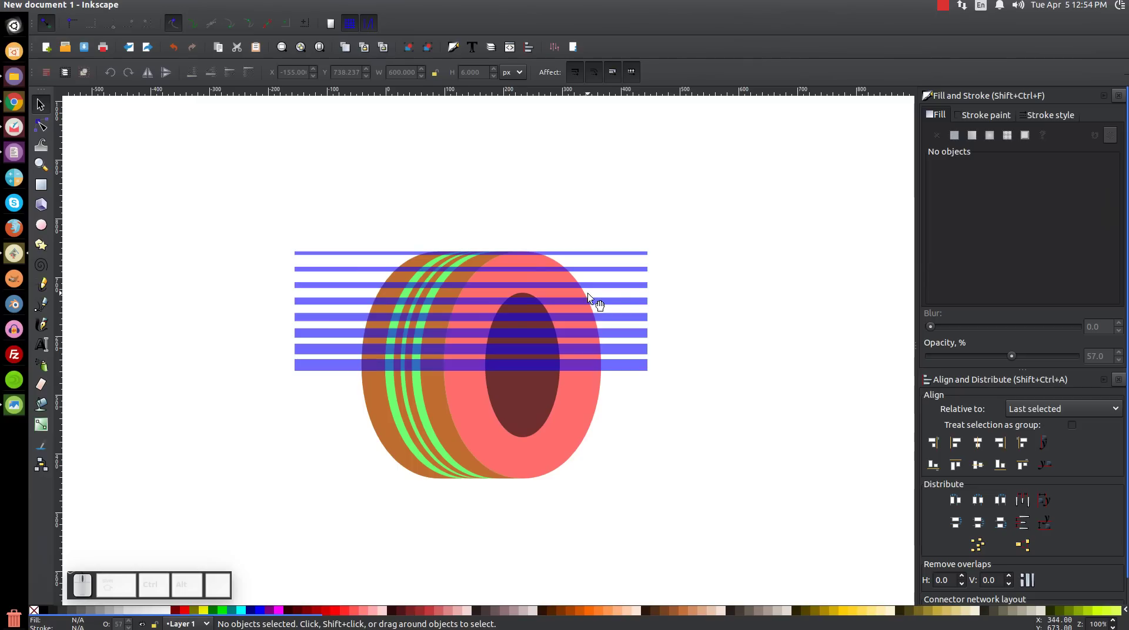
- Select the whole bar stack to duplicate and flip it vertically
{"action": "left_click", "coordinate": [623, 290]}
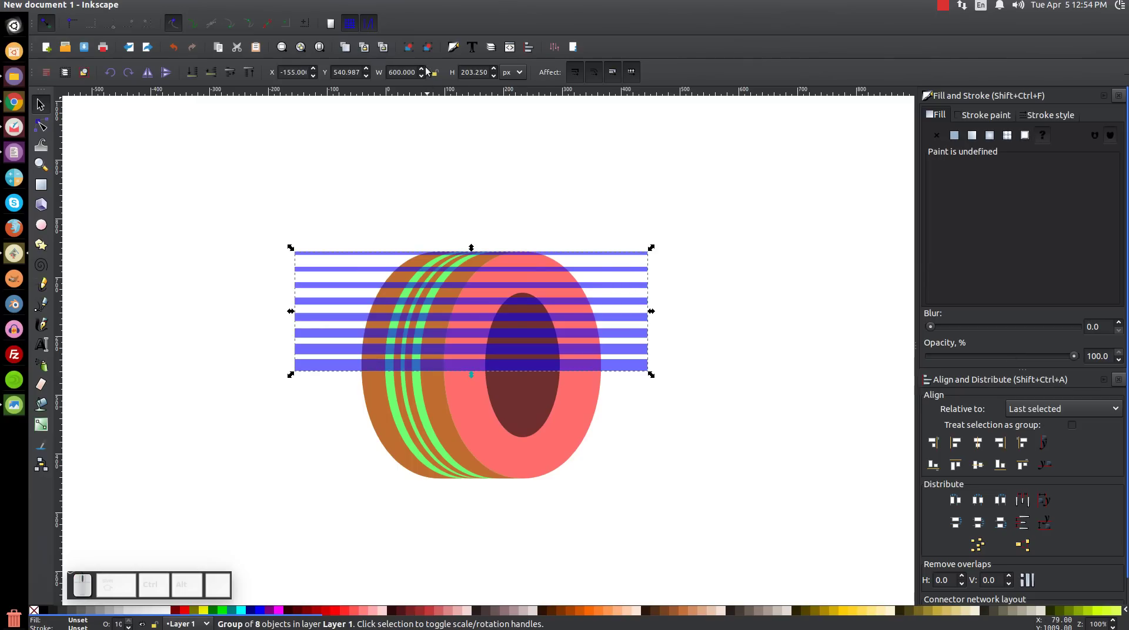
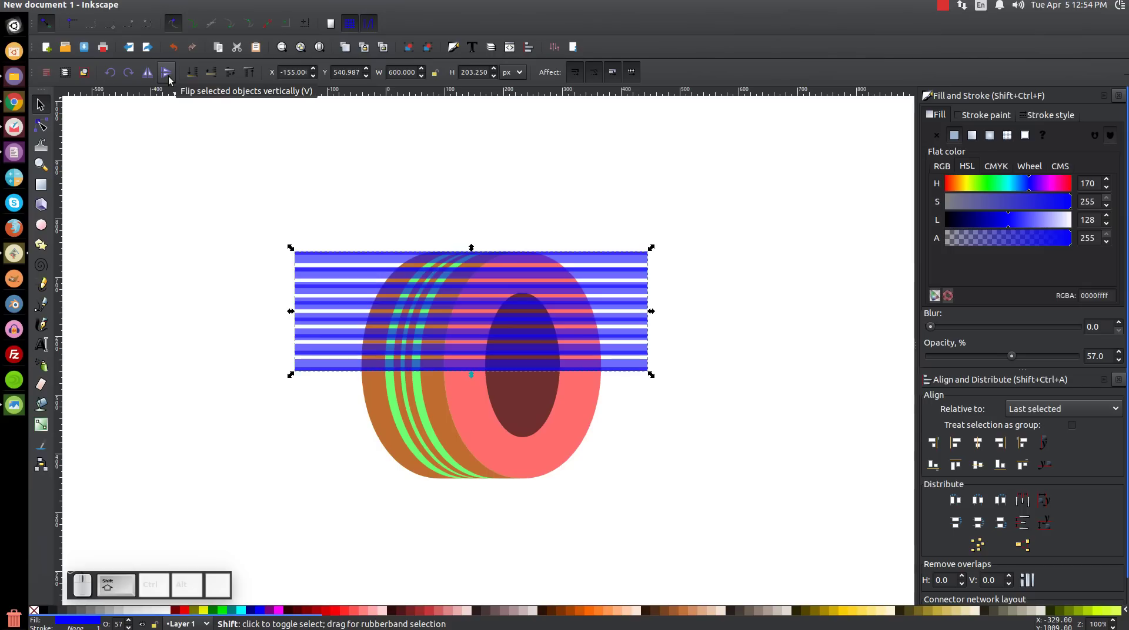
- Align the flipped stack to the tire's bottom and select both stacks for Path > Combine
{"action": "left_click", "coordinate": [377, 409]}
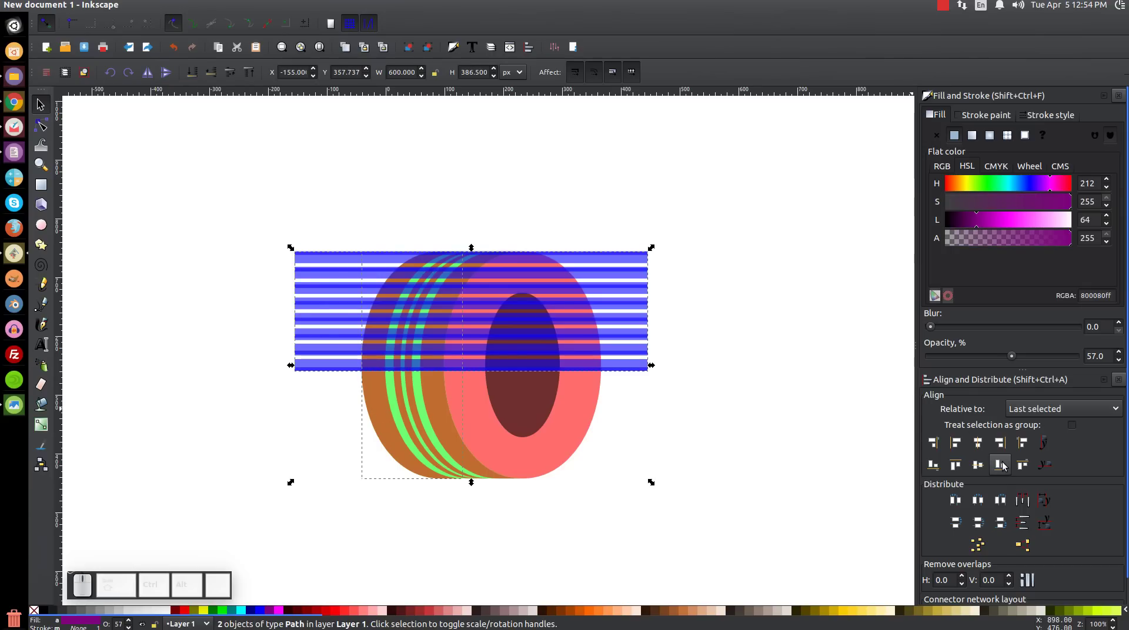
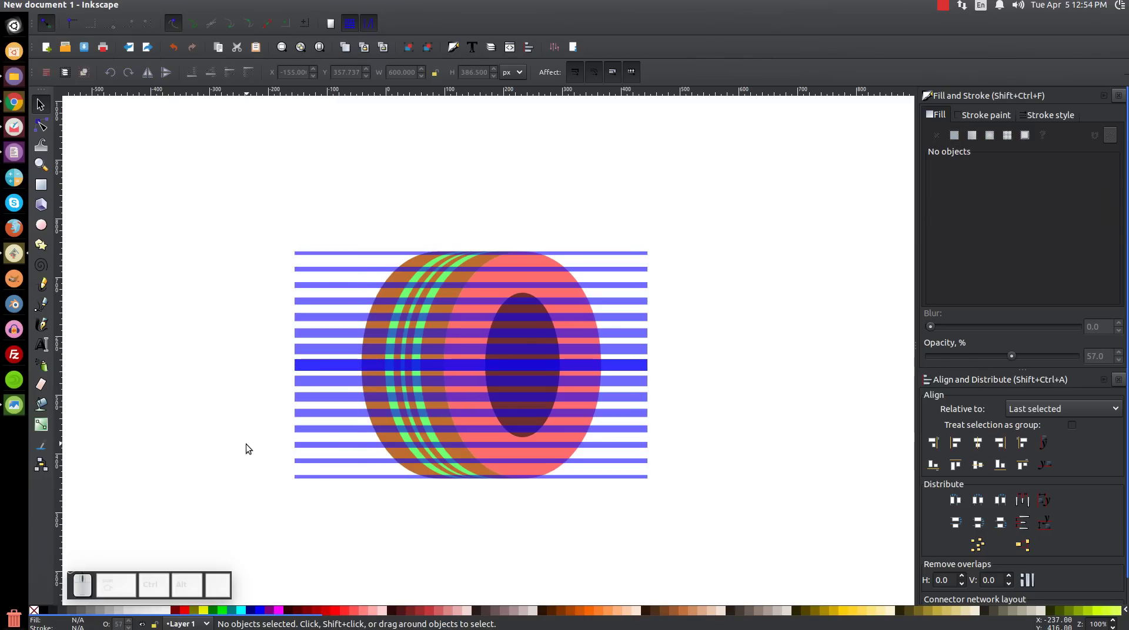
{"action": "left_click", "coordinate": [319, 436]}
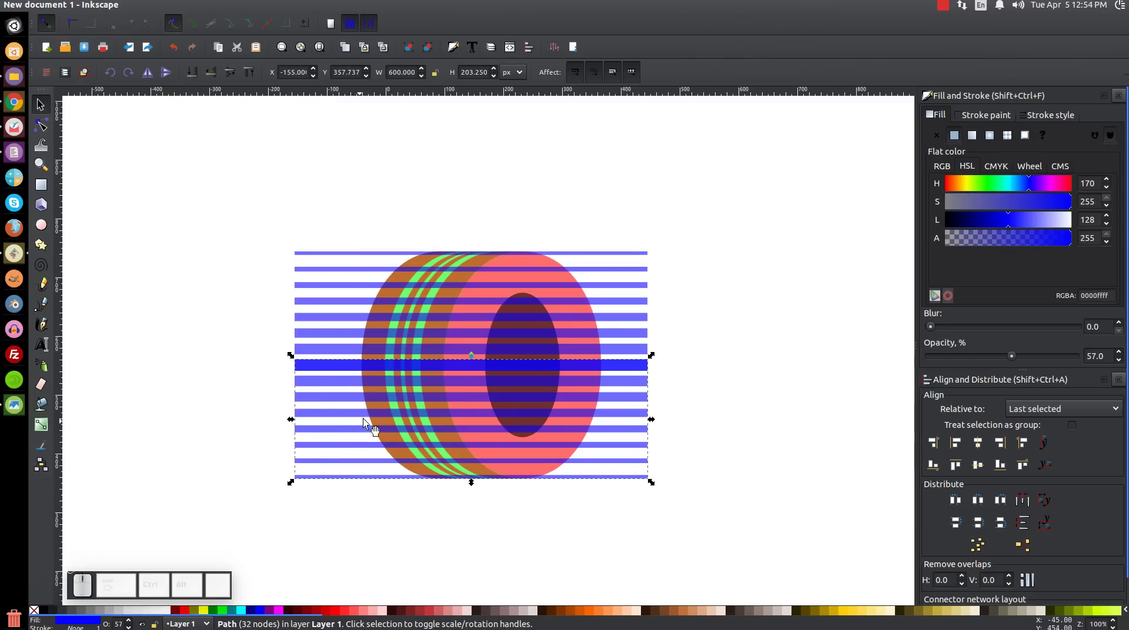
{"action": "left_click", "coordinate": [325, 304]}
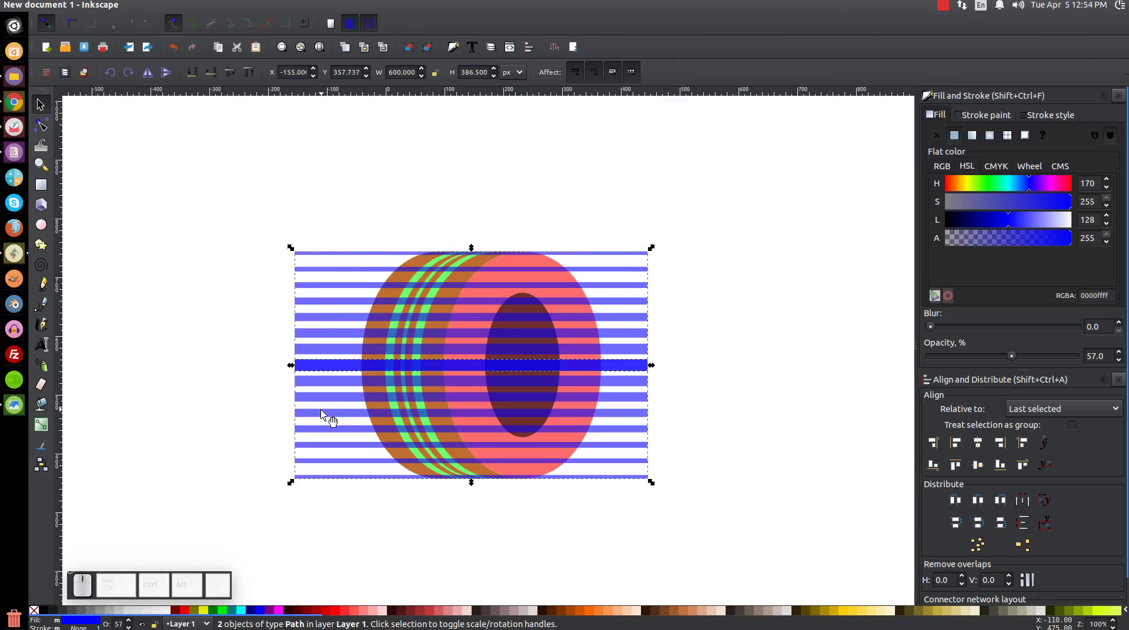
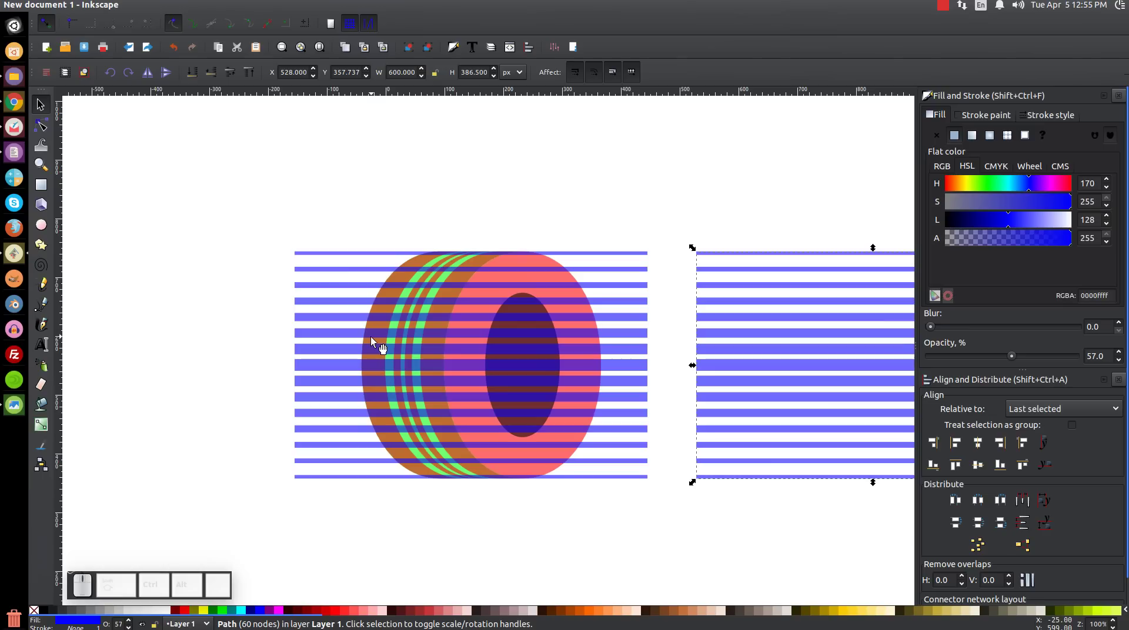
- Select the combined stripes with the tread side piece for Path > Intersection into tread blocks
{"action": "left_click", "coordinate": [378, 343]}
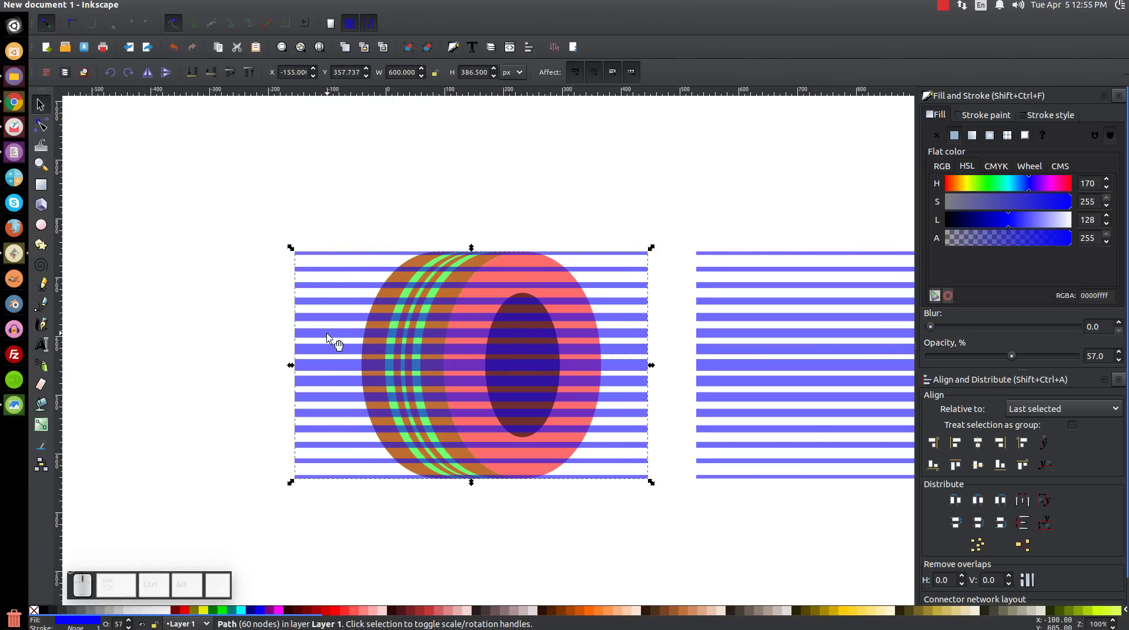
{"action": "key", "text": "="}
{"action": "key", "text": "-"}
{"action": "key", "text": "="}
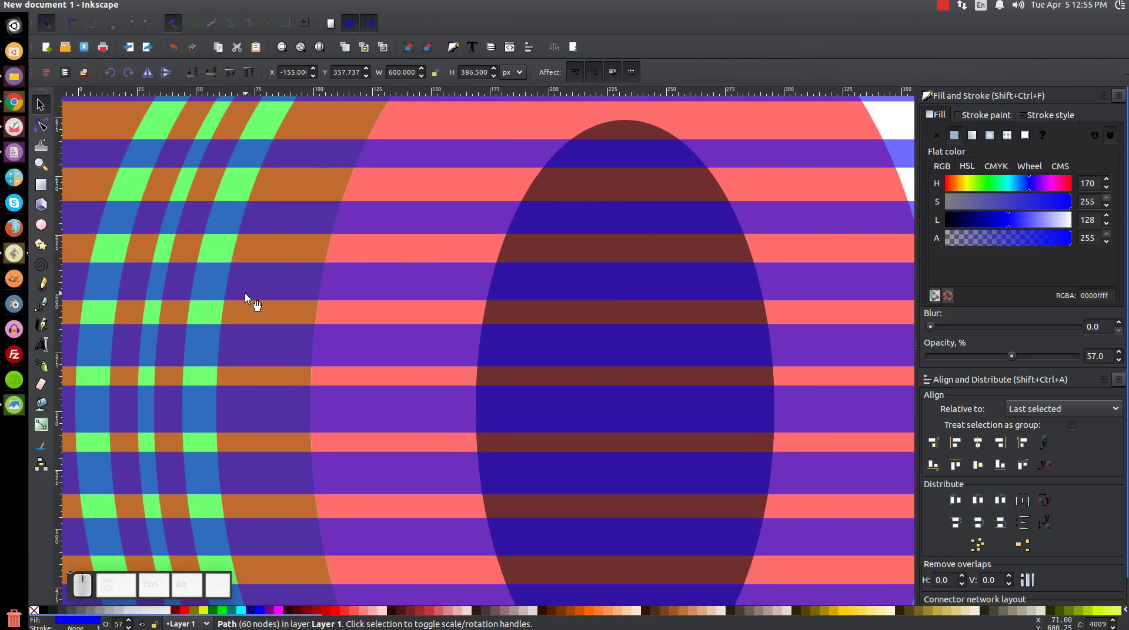
{"action": "left_click_drag", "start_coordinate": [185, 317], "coordinate": [279, 307]}
{"action": "left_click_drag", "start_coordinate": [212, 311], "coordinate": [264, 307]}
{"action": "left_click", "coordinate": [219, 312]}
{"action": "left_click_drag", "start_coordinate": [597, 291], "coordinate": [470, 329]}
{"action": "left_click", "coordinate": [235, 323]}
{"action": "left_click", "coordinate": [175, 317]}
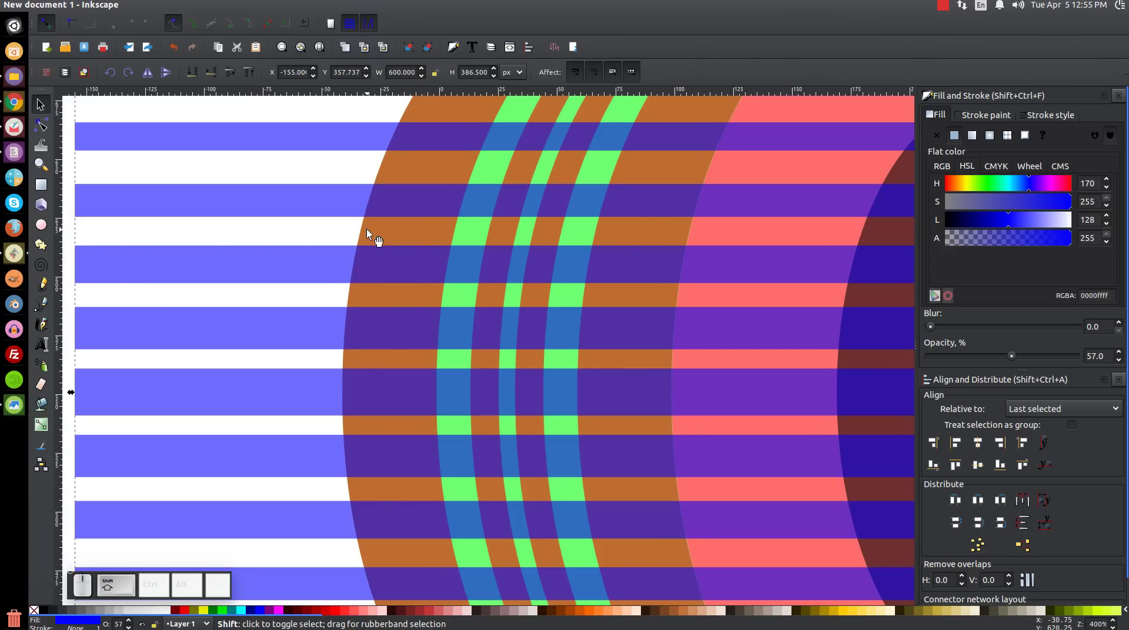
{"action": "left_click", "coordinate": [377, 237]}
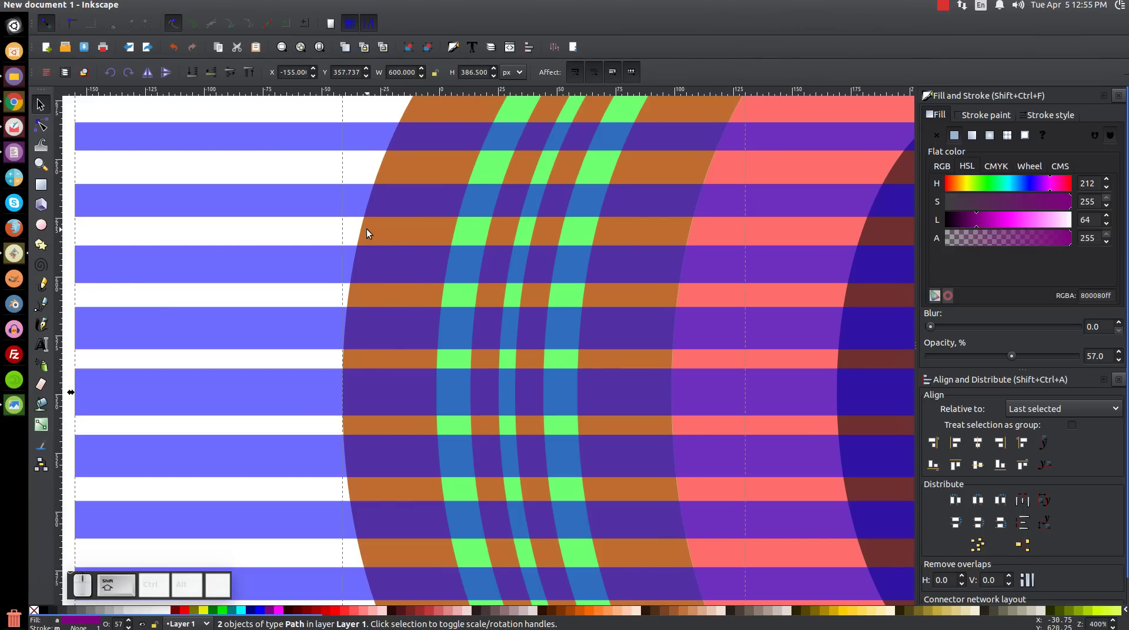
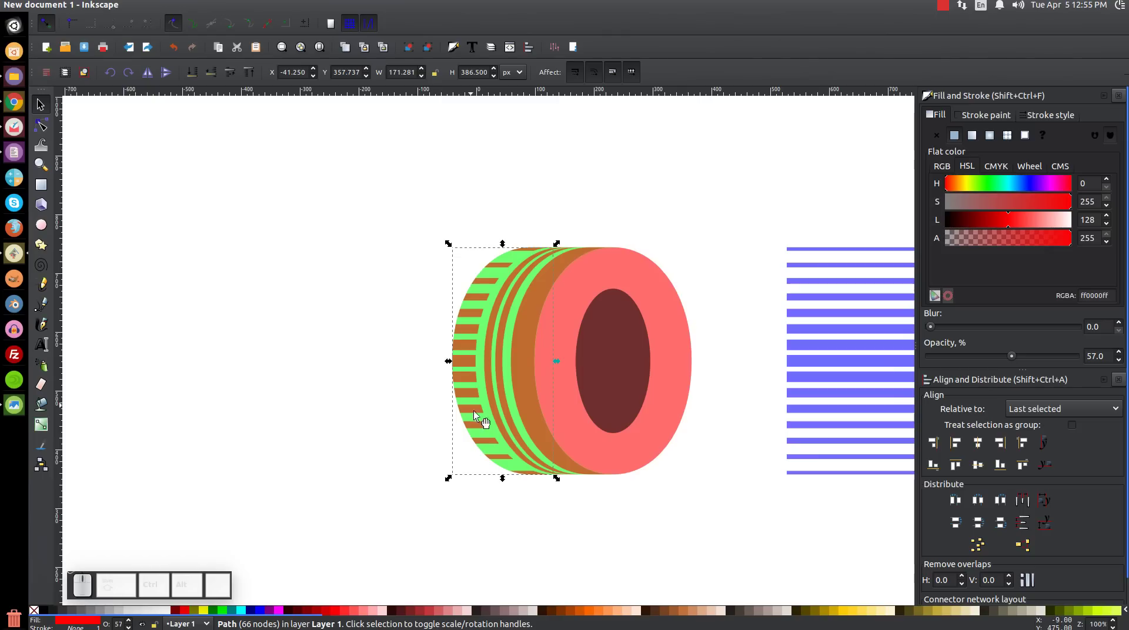
- Move the spare bars over the tire's left side, select them with the tire piece, then recentre the whole tire
{"action": "left_click", "coordinate": [891, 312]}
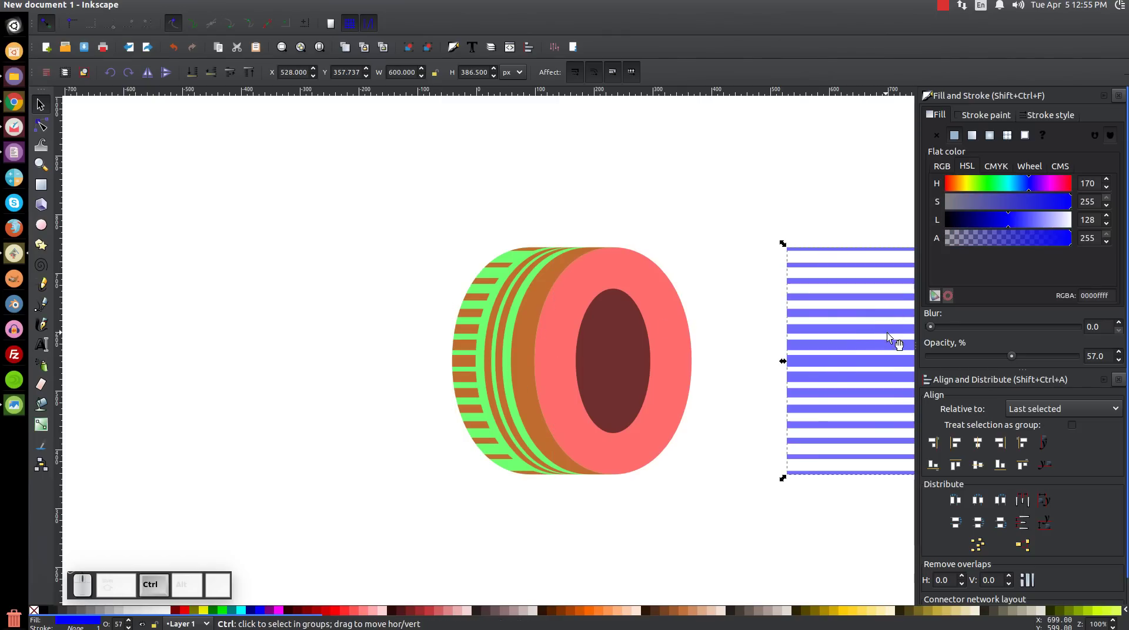
{"action": "left_click_drag", "start_coordinate": [898, 340], "coordinate": [542, 338]}
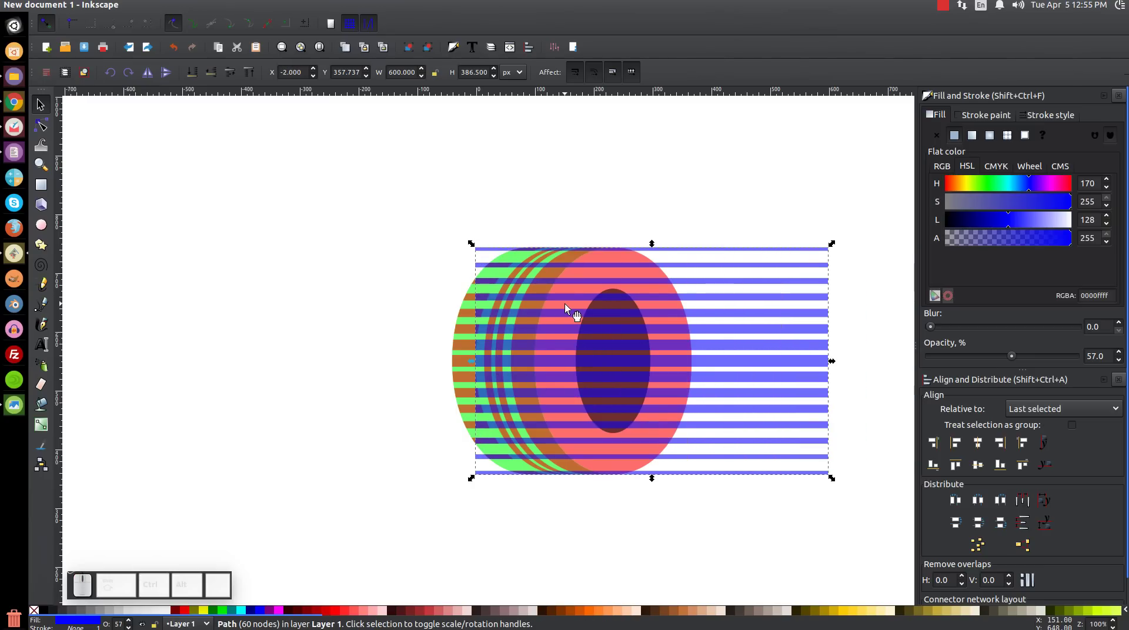
{"action": "key", "text": "="}
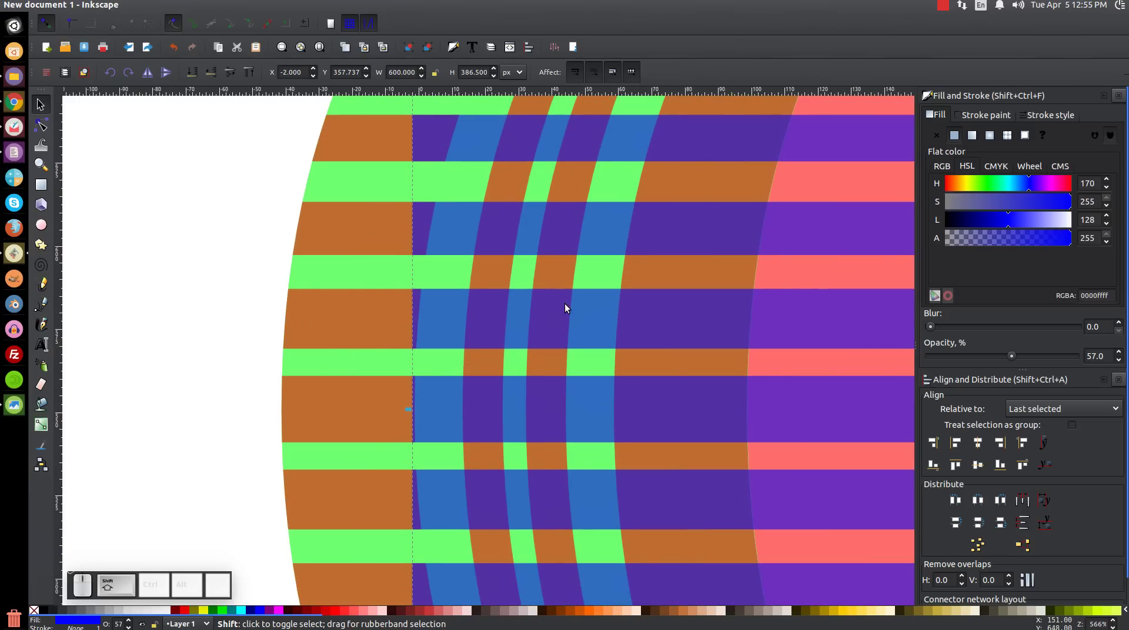
{"action": "left_click", "coordinate": [652, 278]}
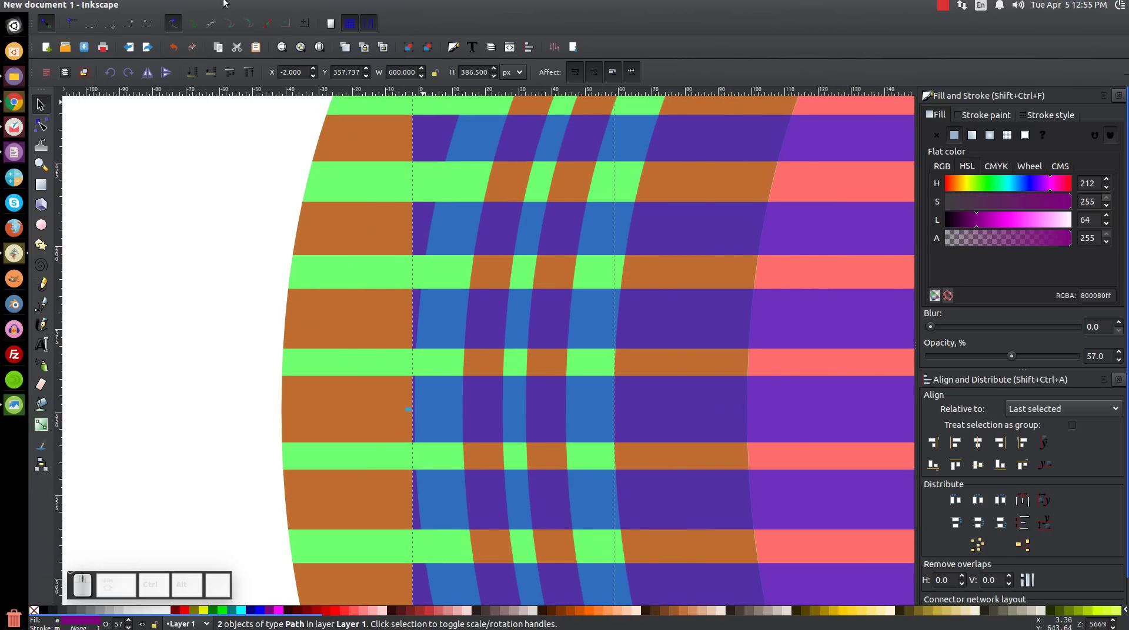
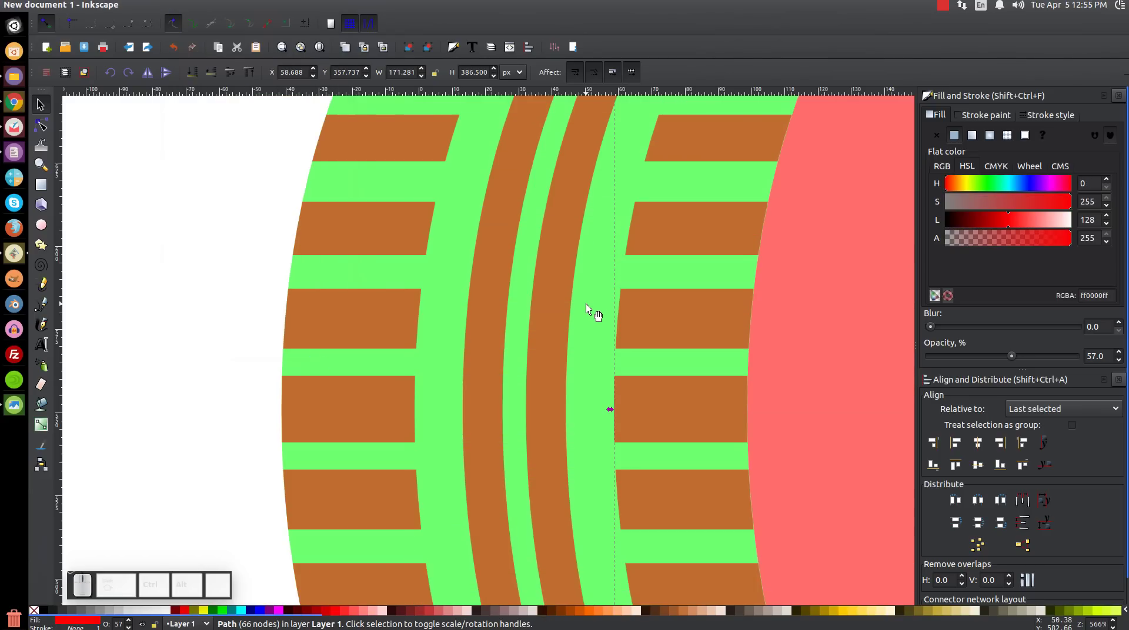
{"action": "key", "text": "1"}
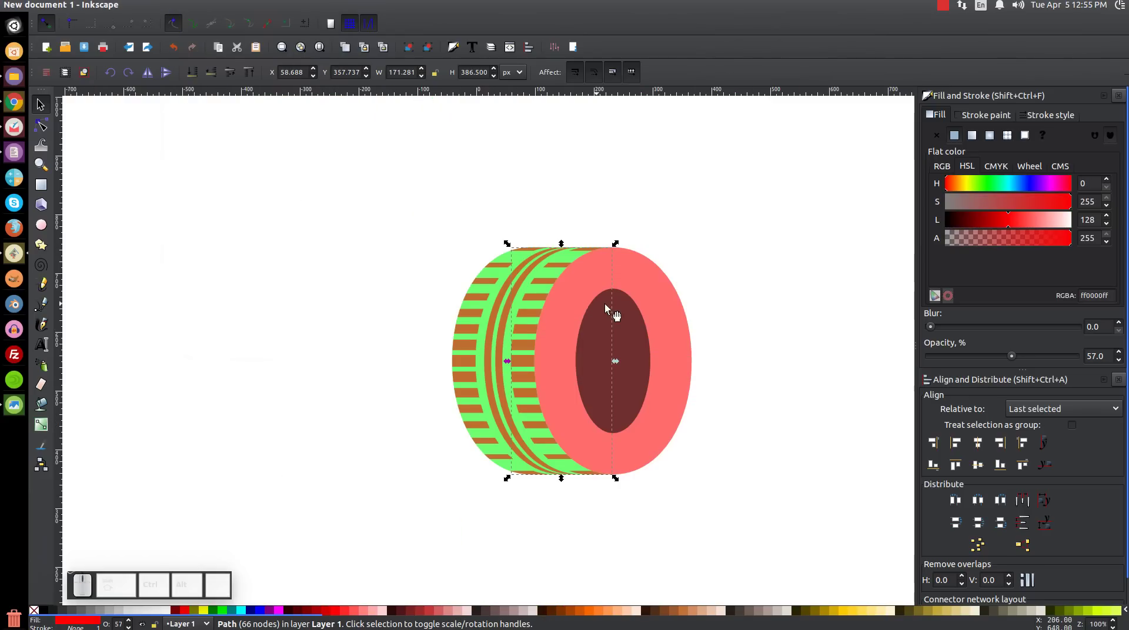
{"action": "middle_click", "coordinate": [715, 288]}
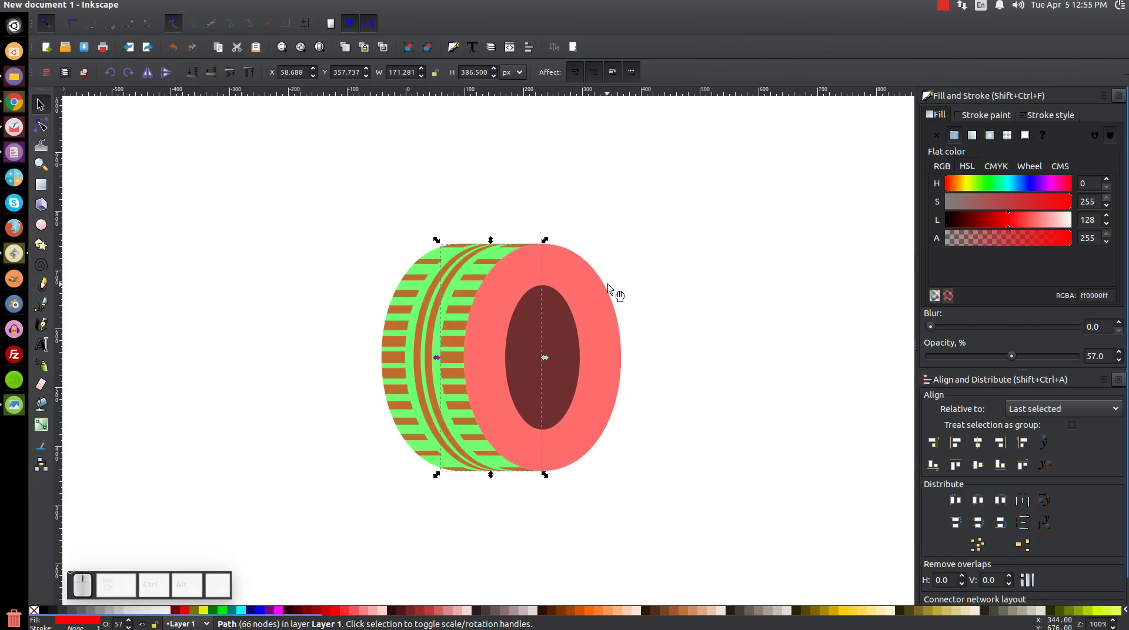
- Duplicate the hole ellipse, shift the copy left, and subtract to leave a dark crescent along the hole's left edge
{"action": "left_click", "coordinate": [781, 235]}
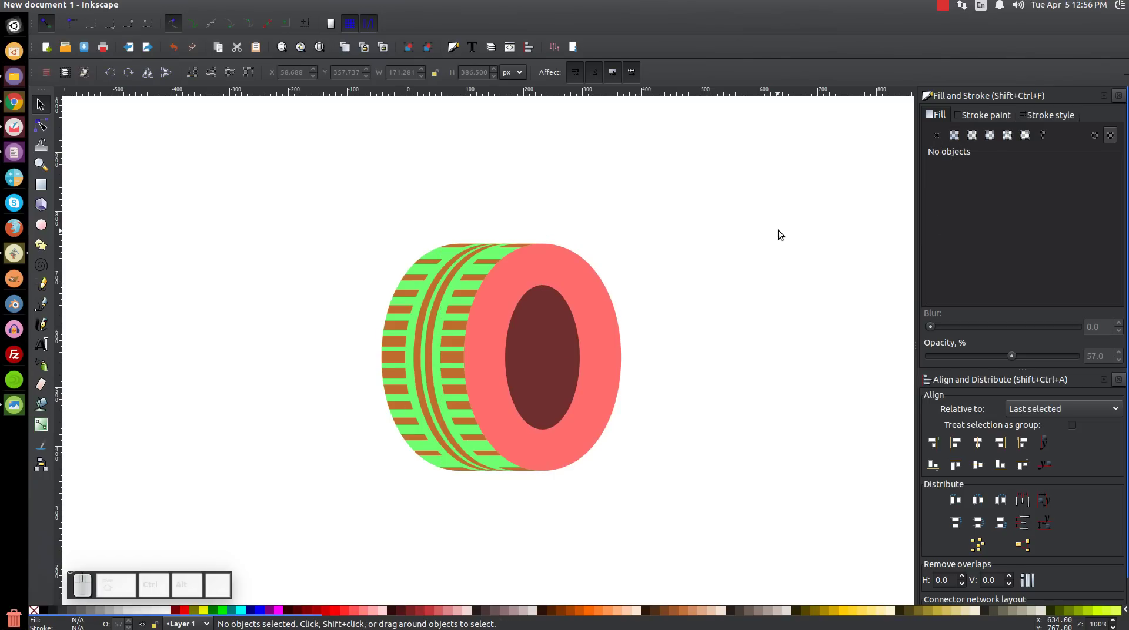
{"action": "left_click", "coordinate": [557, 330]}
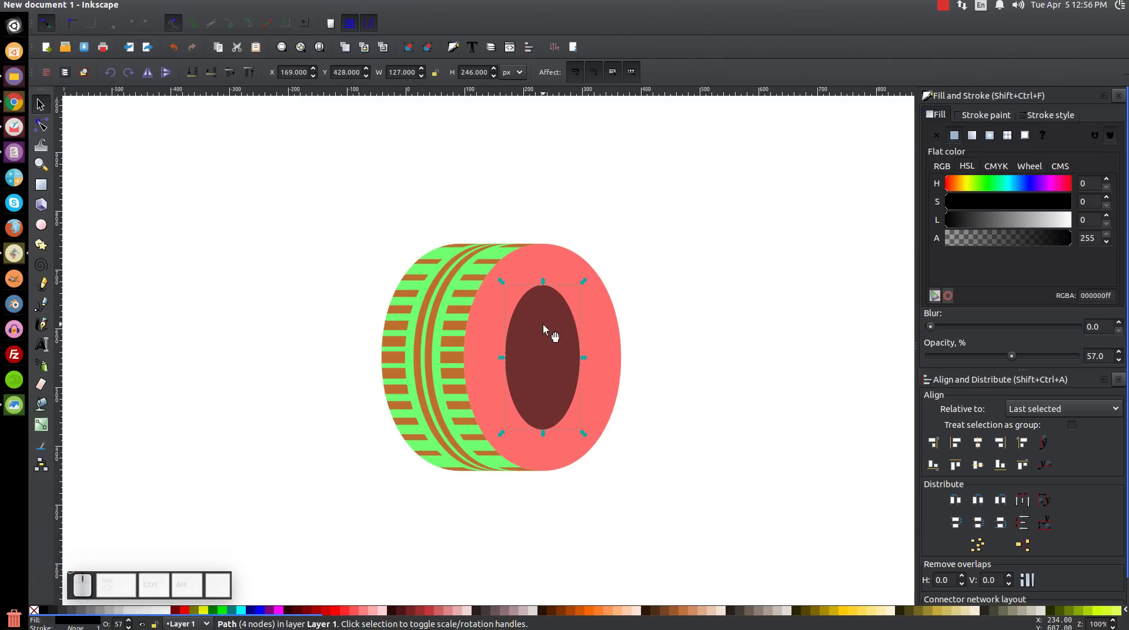
{"action": "left_click", "coordinate": [548, 330]}
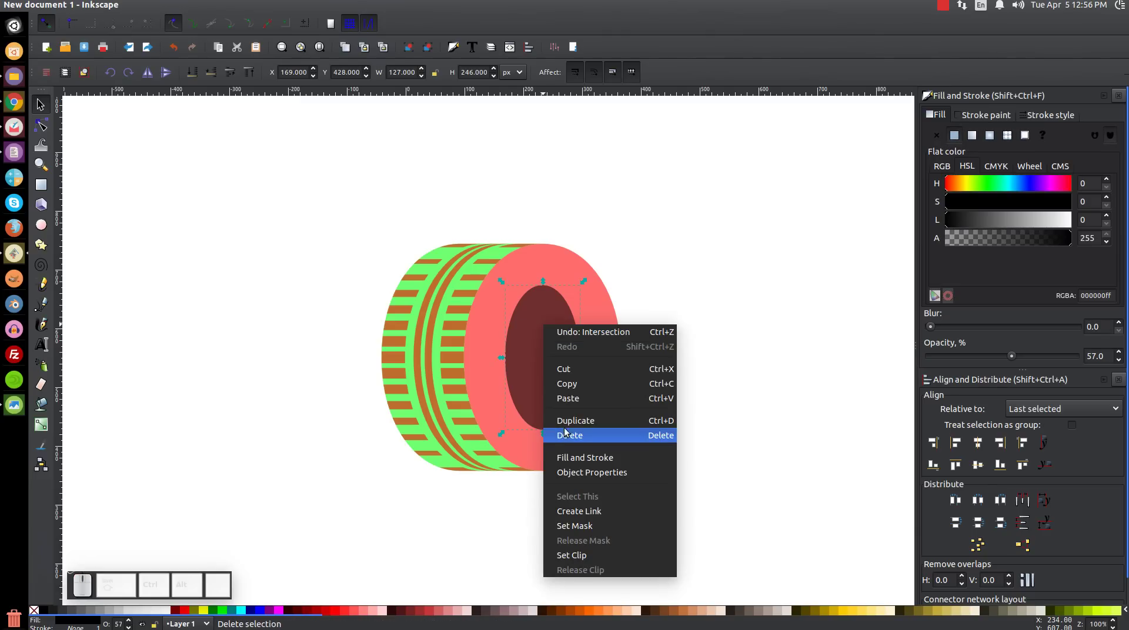
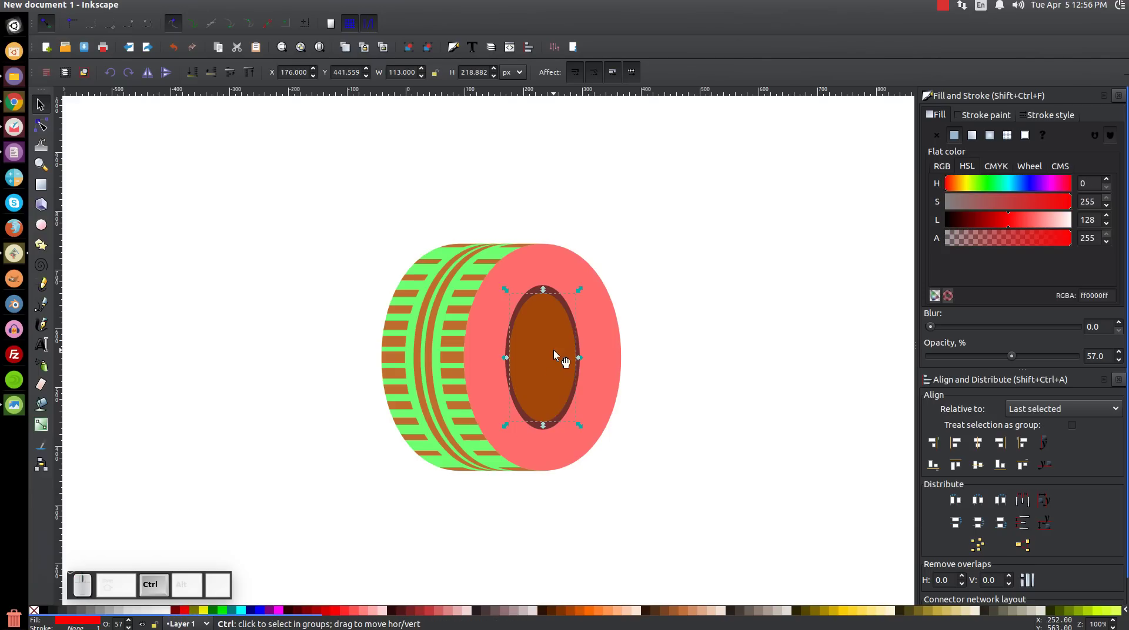
{"action": "left_click_drag", "start_coordinate": [561, 353], "coordinate": [513, 414]}
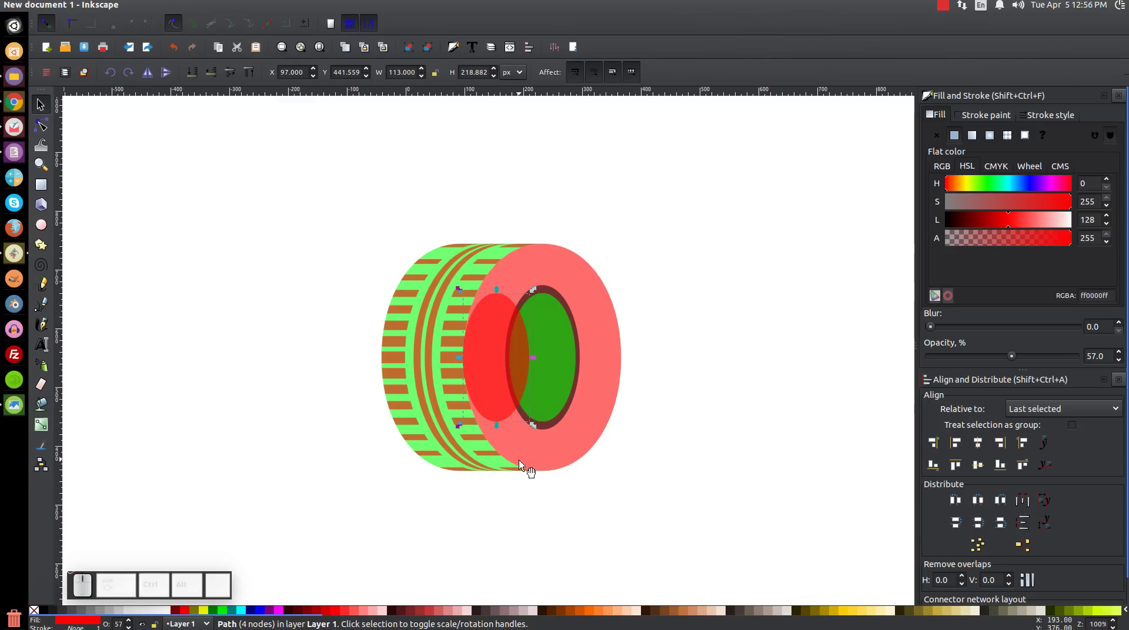
{"action": "left_click", "coordinate": [549, 333]}
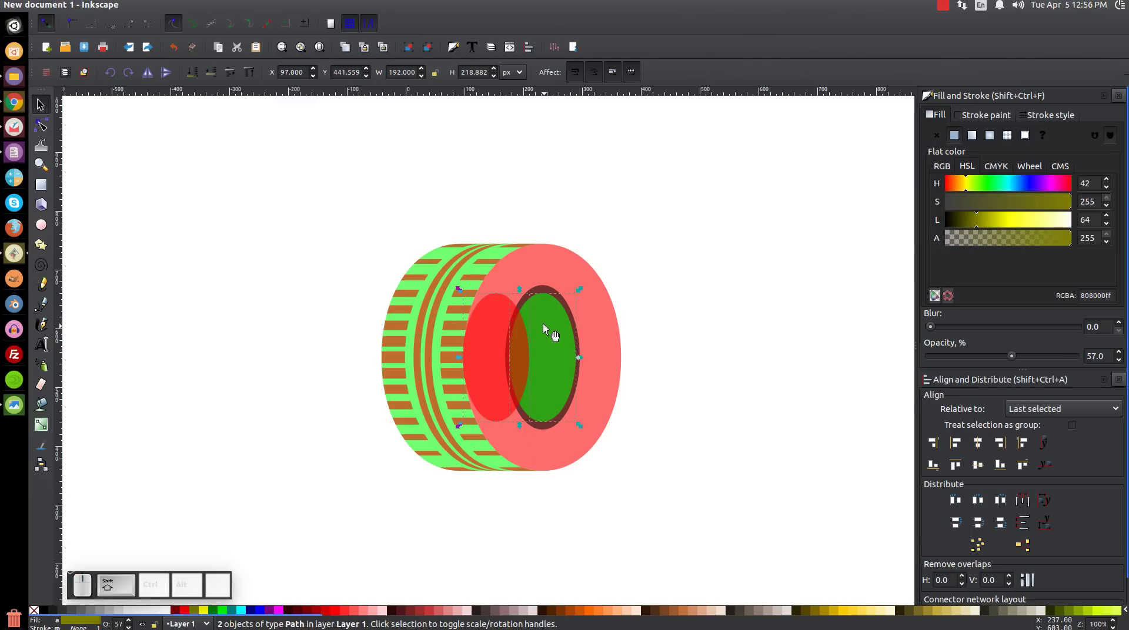
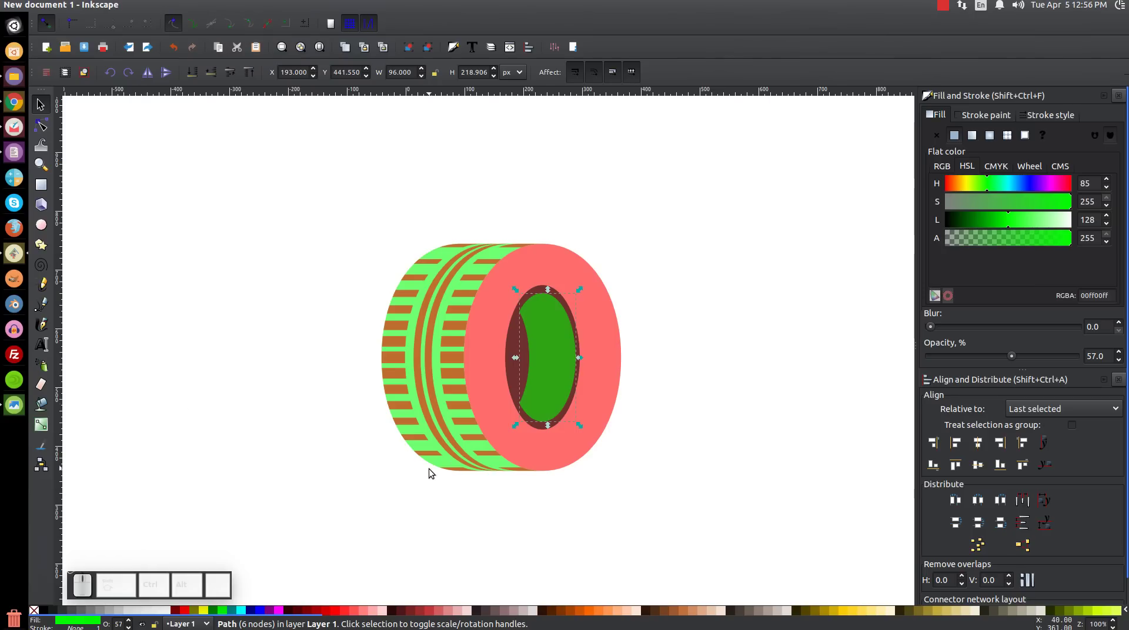
{"action": "left_click", "coordinate": [442, 471]}
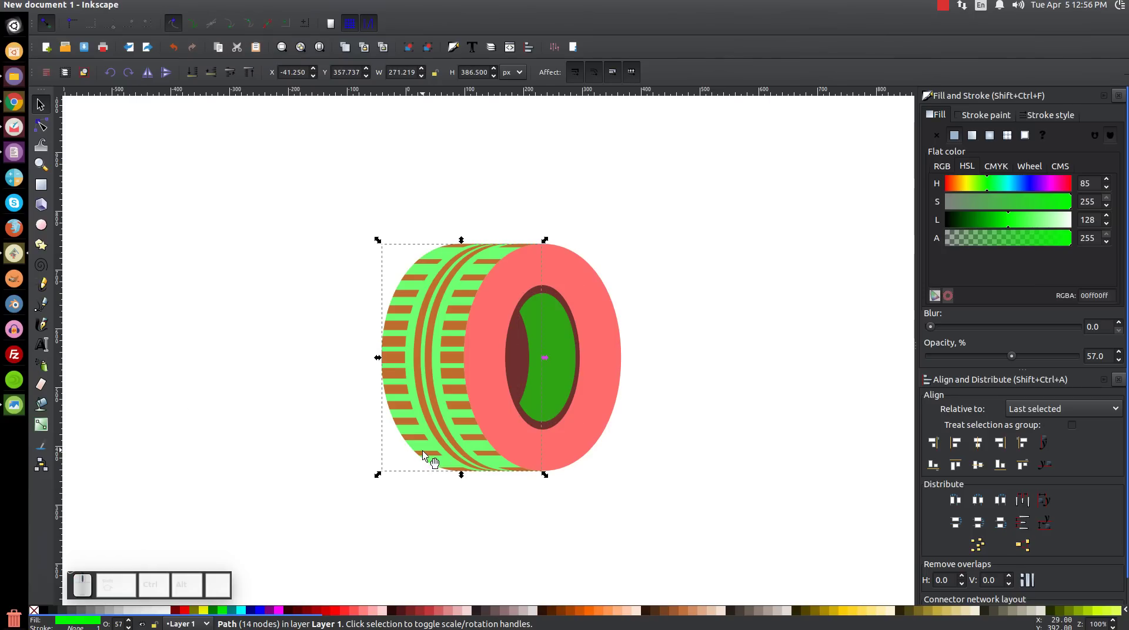
- Undo an accidental drag of the tread blocks, then select the tread section together with the front face for union
{"action": "left_click", "coordinate": [433, 458]}
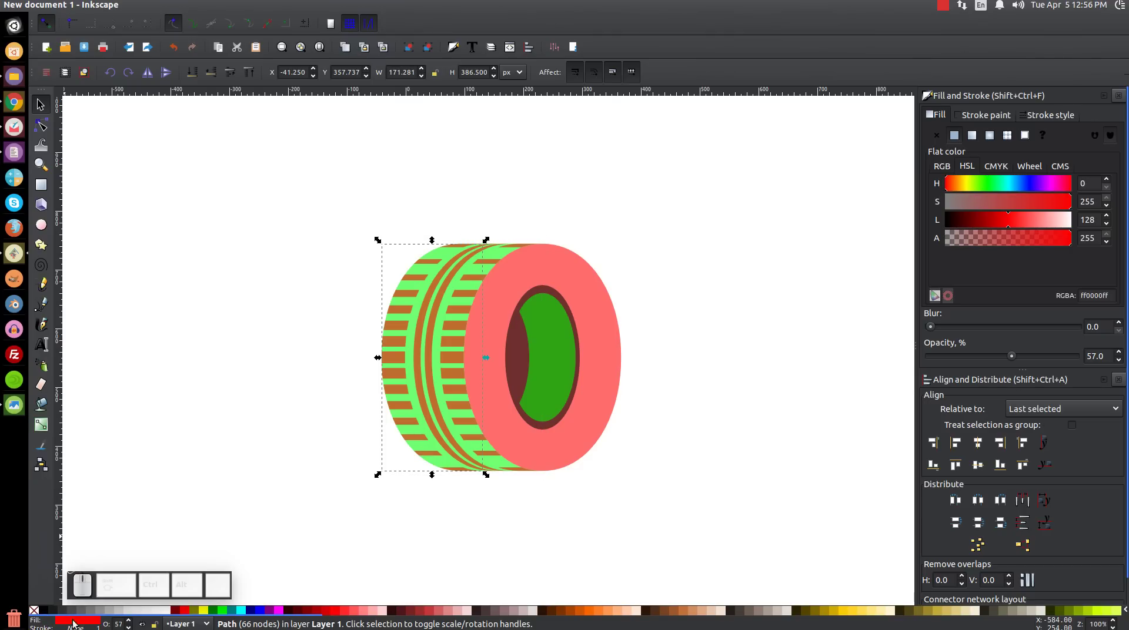
{"action": "left_click_drag", "start_coordinate": [399, 347], "coordinate": [337, 298]}
{"action": "key", "text": "ctrl+z"}
{"action": "left_click", "coordinate": [441, 472]}
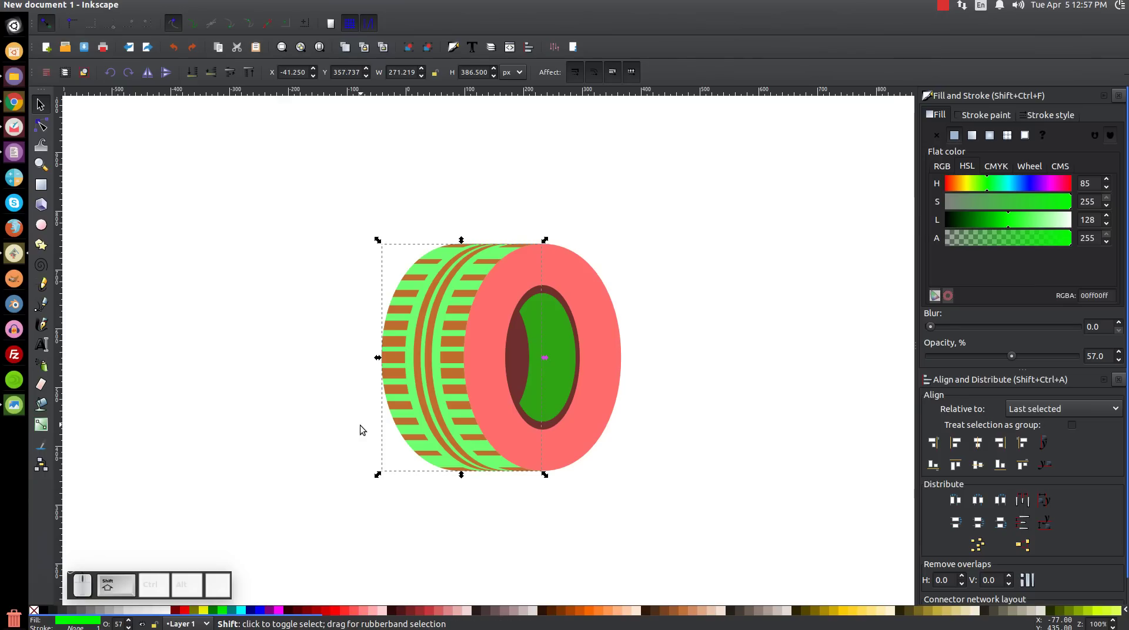
{"action": "left_click", "coordinate": [623, 340]}
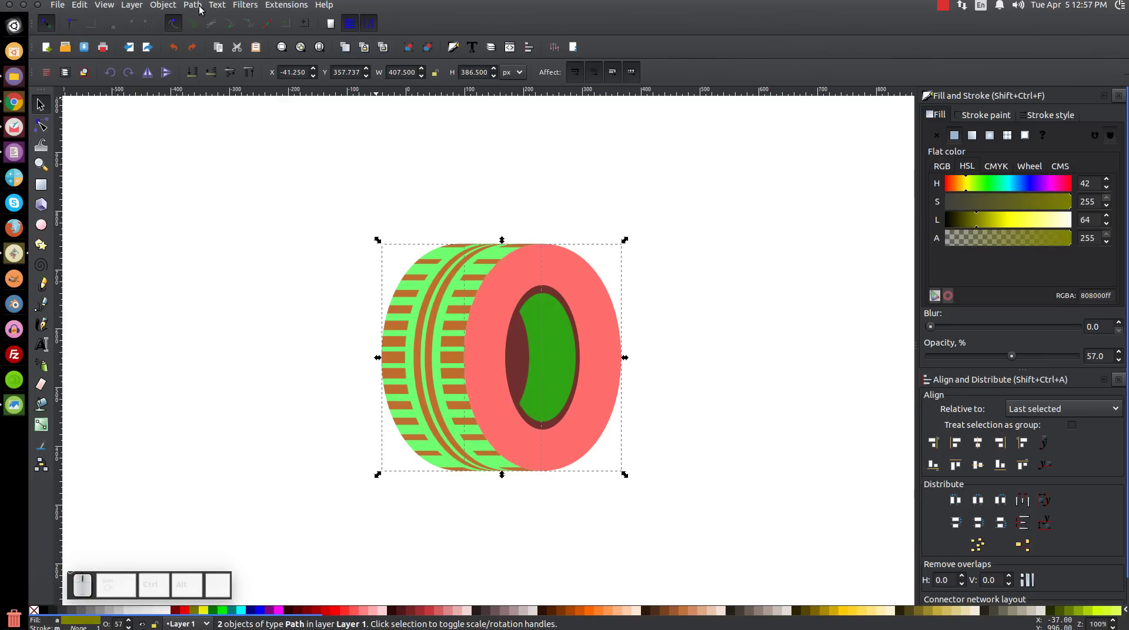
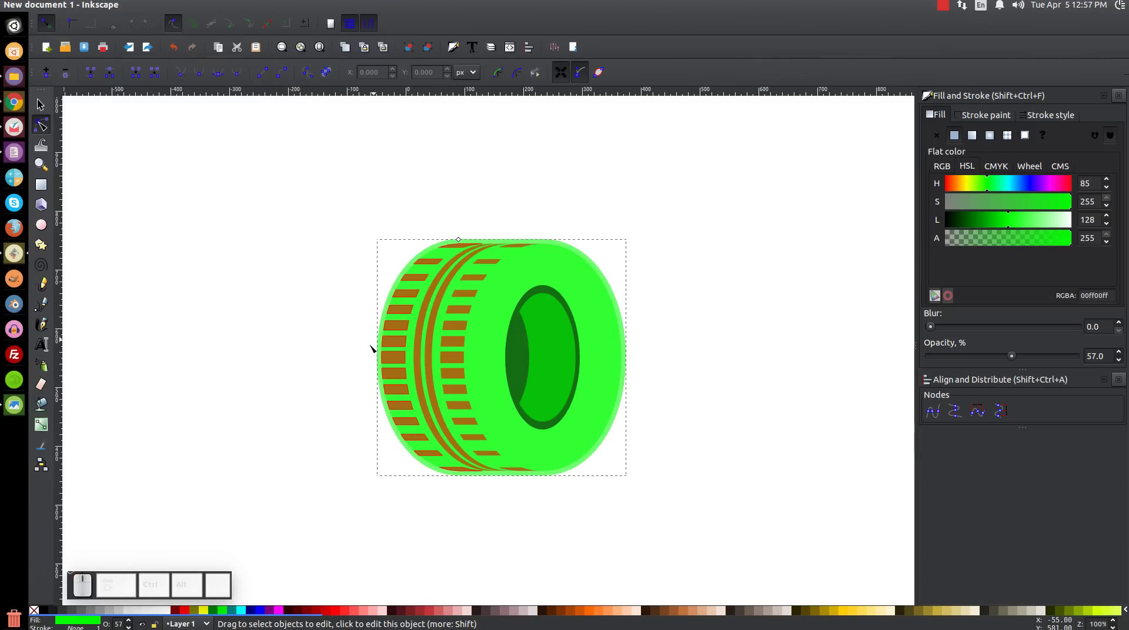
- Delete the leftover green tread shape and select the green inner crescent
{"action": "scroll", "scroll_direction": "up", "scroll_amount": 3}
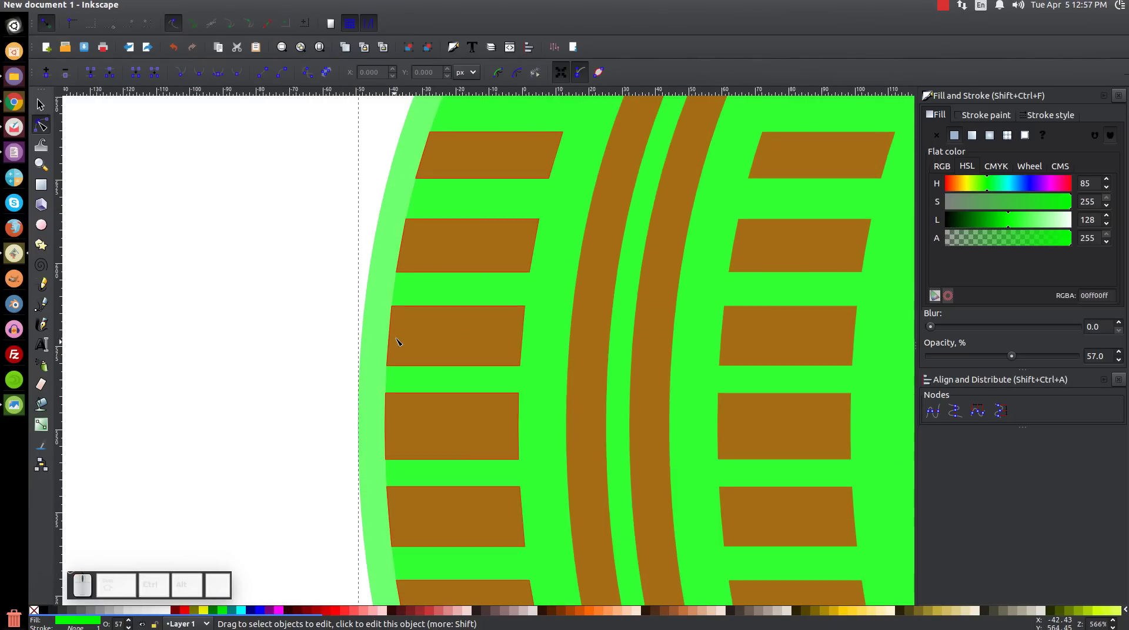
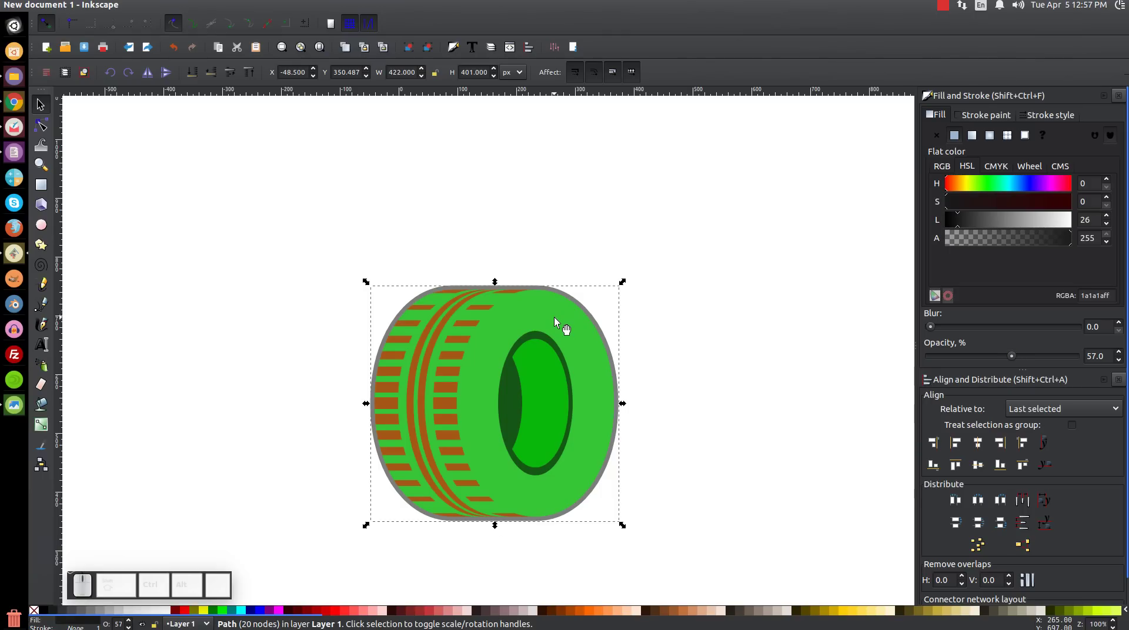
{"action": "left_click", "coordinate": [561, 324]}
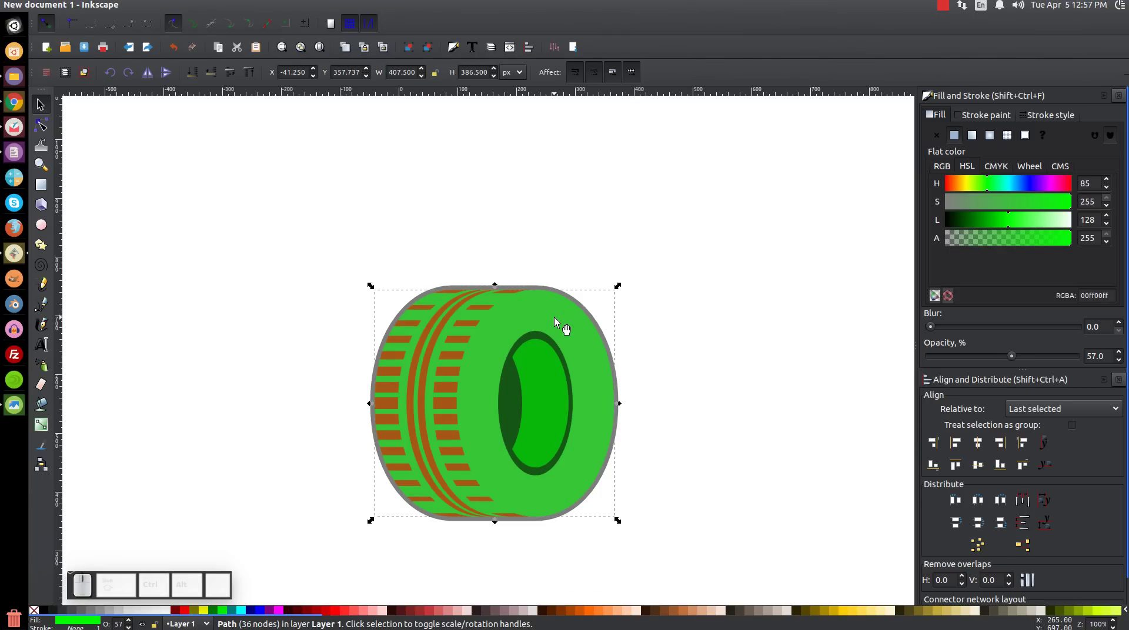
{"action": "key", "text": "Delete"}
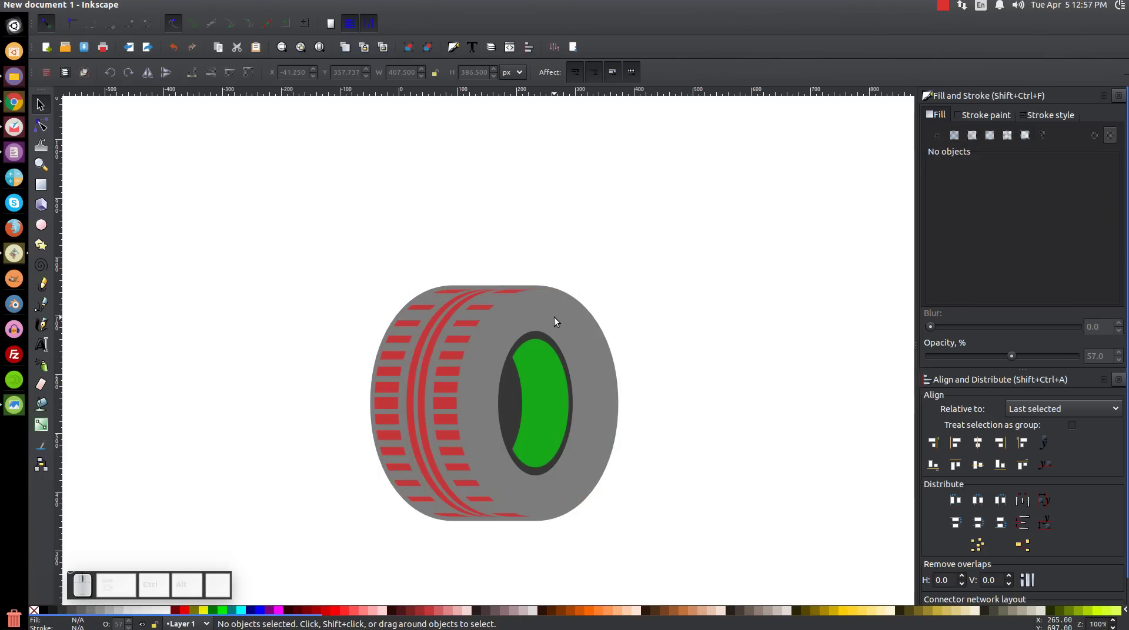
{"action": "left_click", "coordinate": [554, 399]}
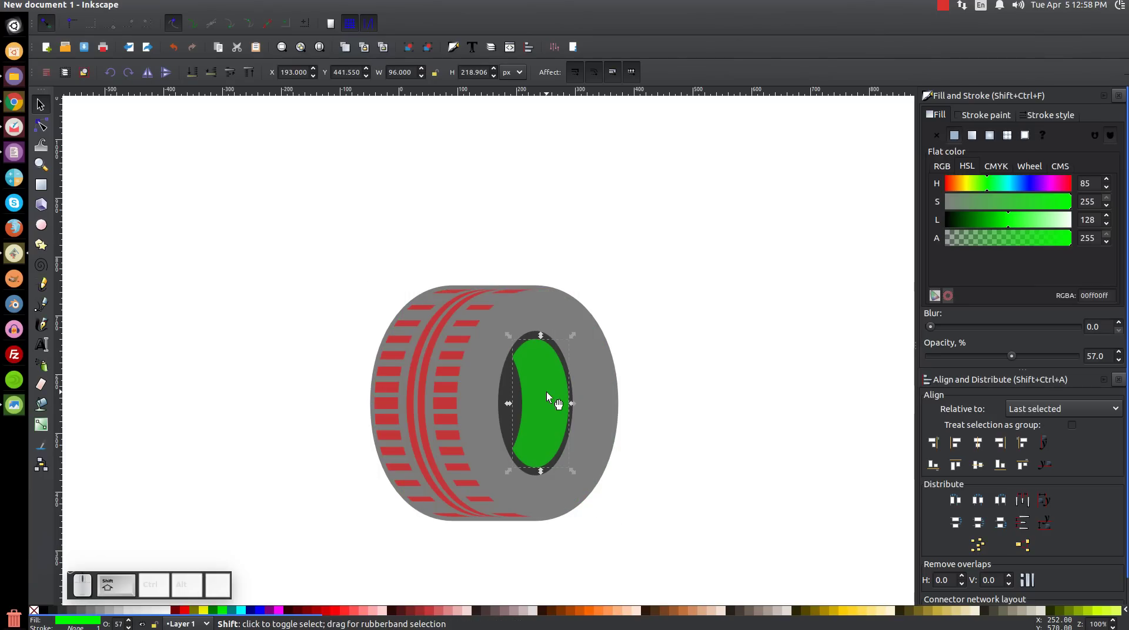
- Select the crescent with the hole ellipse, nudge the resulting rim right, and add the tire body to the selection
{"action": "left_click", "coordinate": [509, 392]}
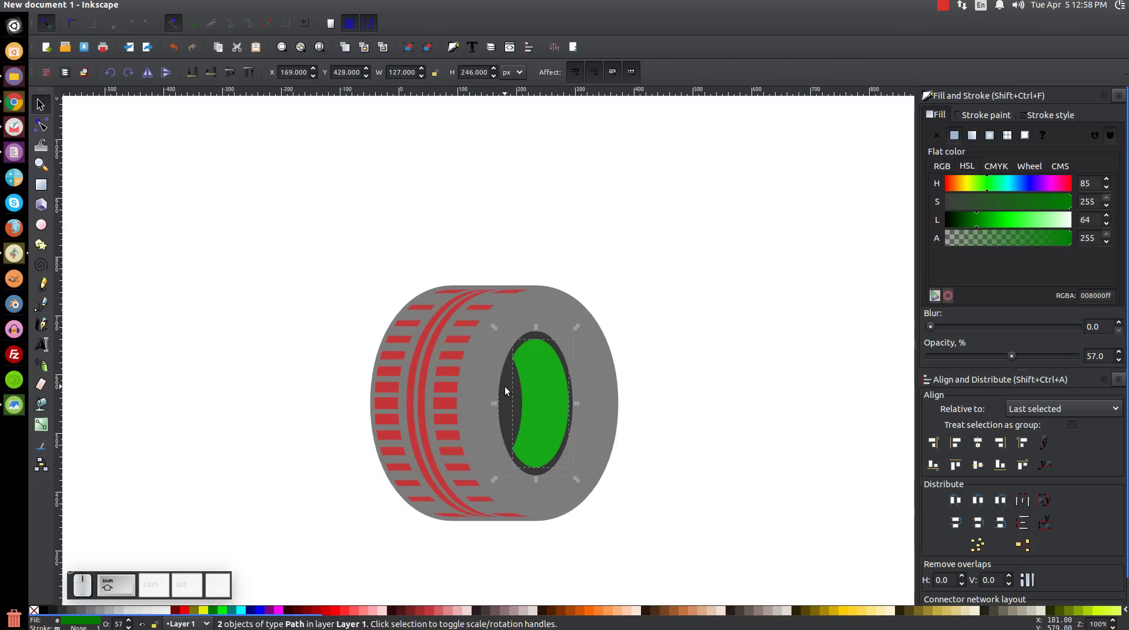
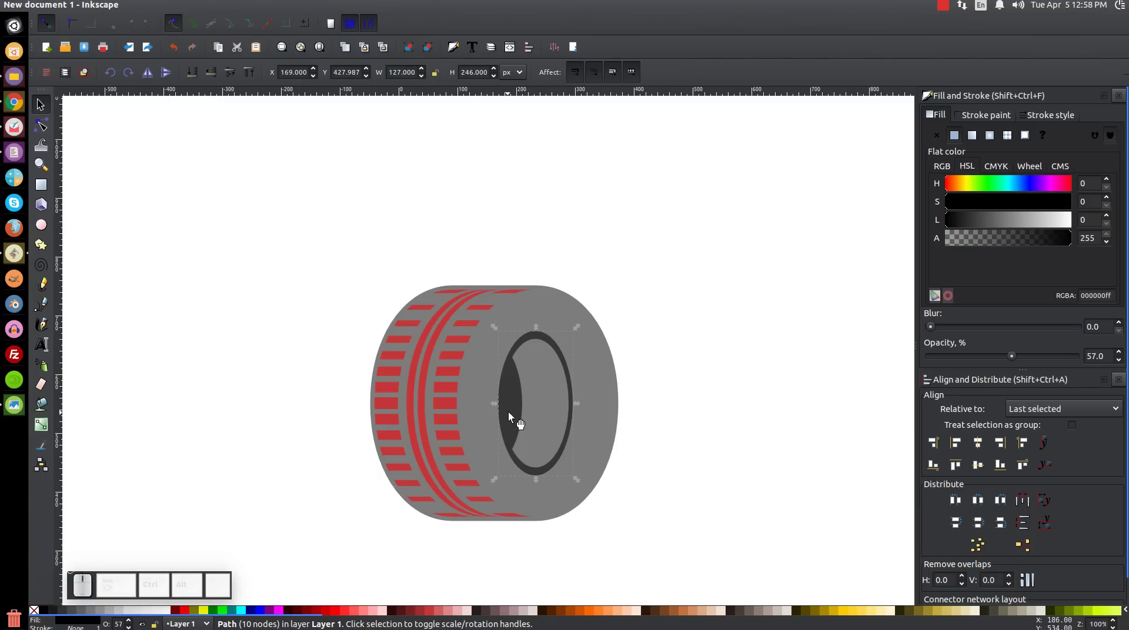
{"action": "left_click_drag", "start_coordinate": [506, 392], "coordinate": [504, 316]}
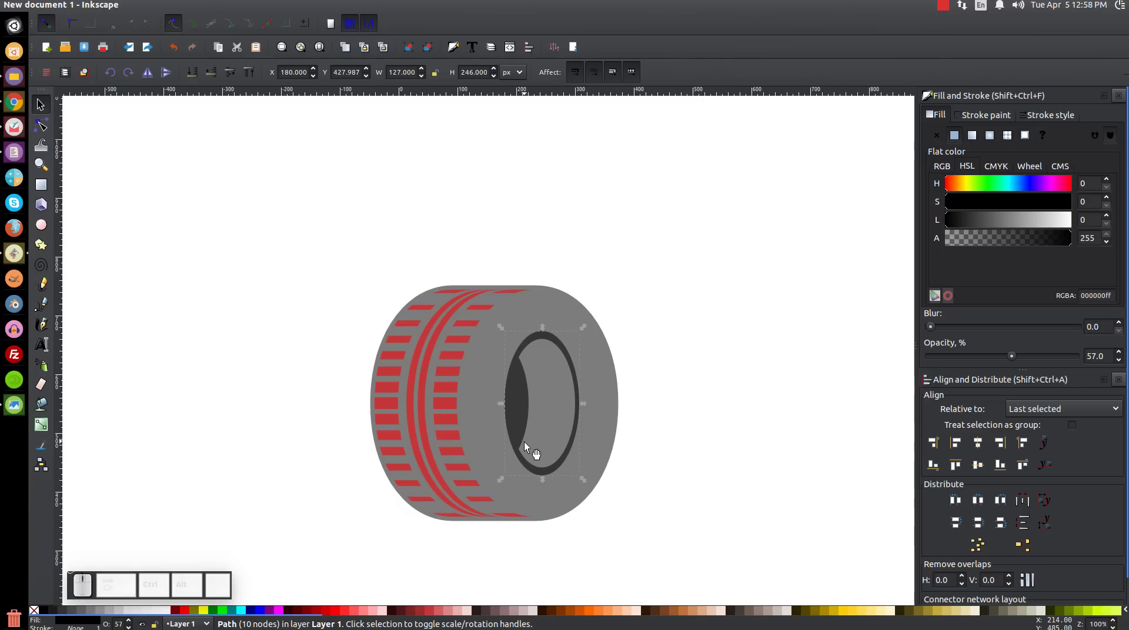
{"action": "left_click", "coordinate": [617, 354]}
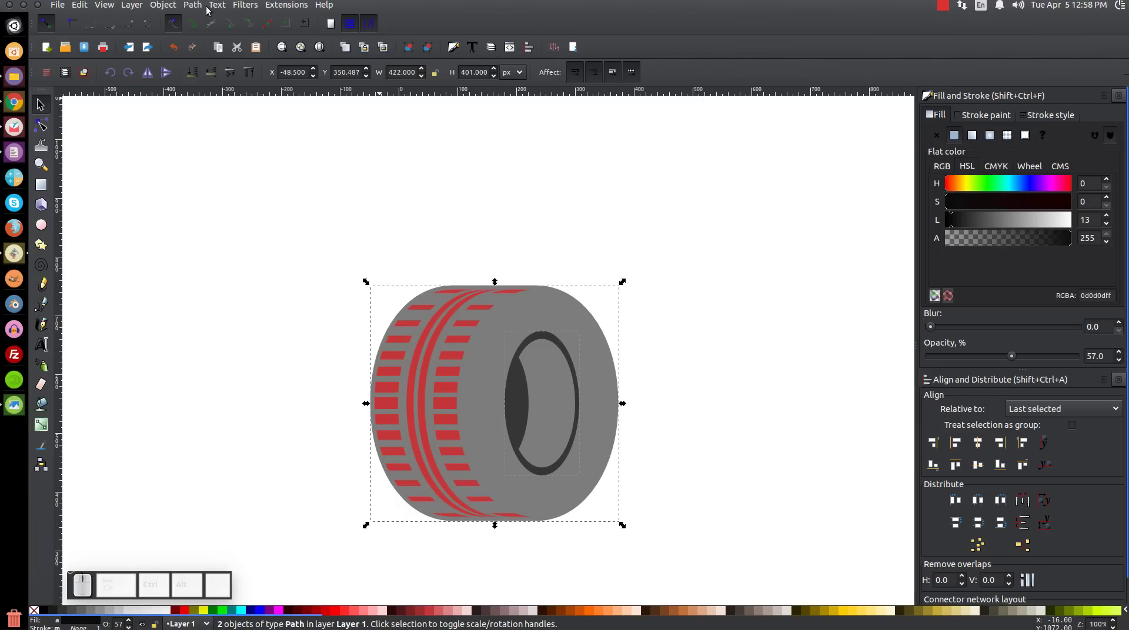
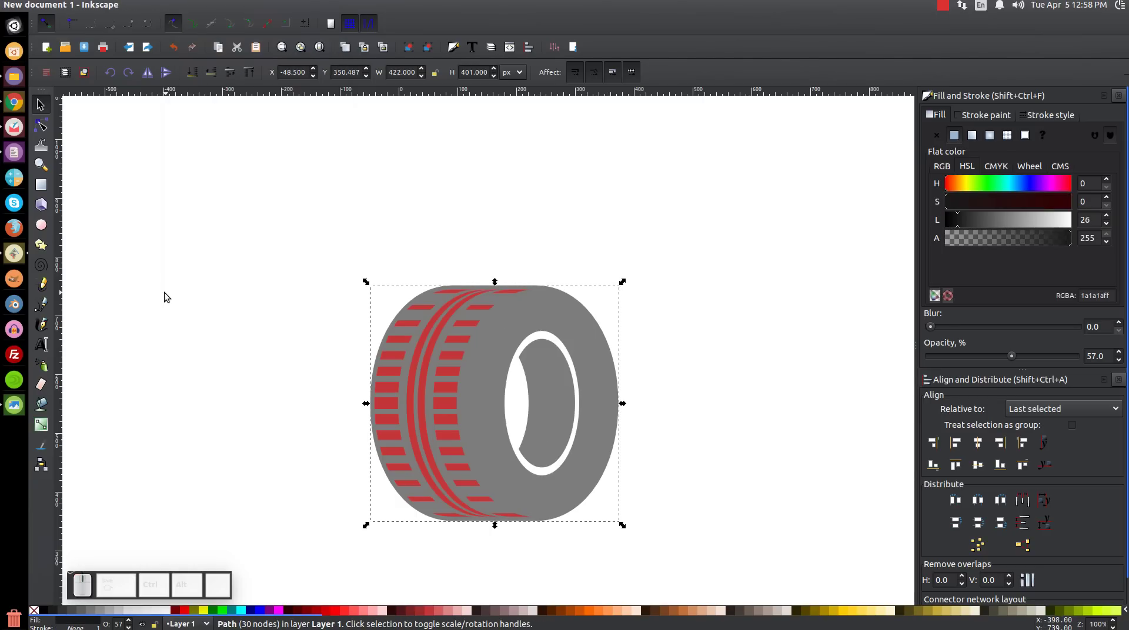
- Cycle through the stacked shapes to the tread blocks path and select all three tread pieces together
{"action": "left_click", "coordinate": [461, 359]}
{"action": "left_click", "coordinate": [423, 365]}
{"action": "left_click", "coordinate": [393, 368]}
{"action": "left_click", "coordinate": [425, 366]}
{"action": "left_click", "coordinate": [450, 361]}
{"action": "left_click", "coordinate": [456, 364]}
{"action": "left_click", "coordinate": [462, 365]}
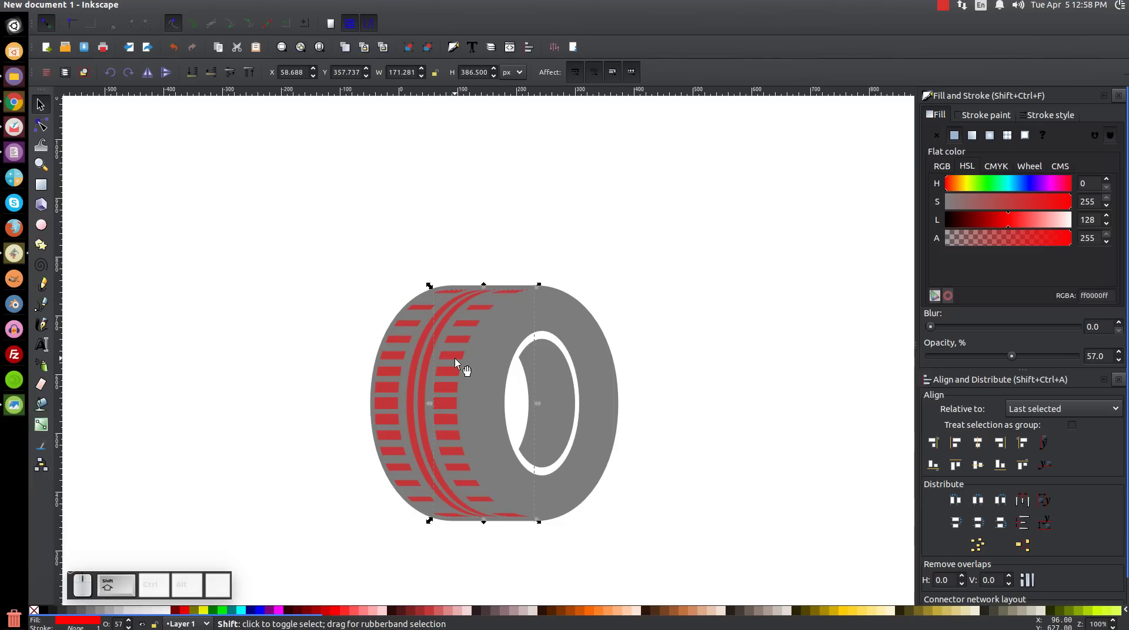
{"action": "left_click", "coordinate": [428, 367]}
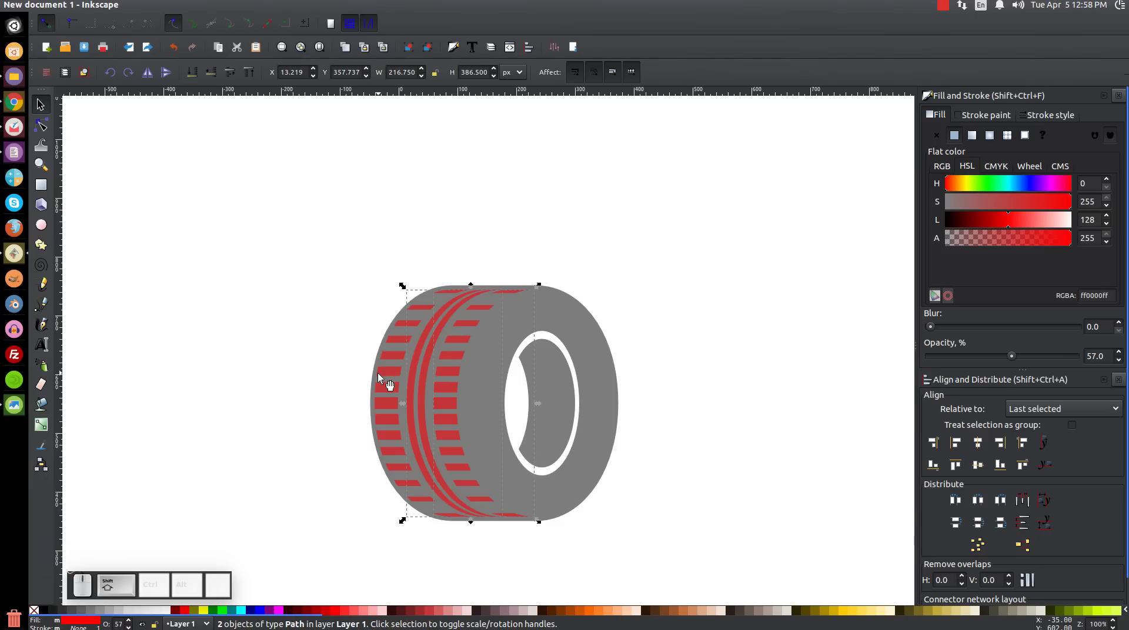
{"action": "left_click", "coordinate": [382, 379]}
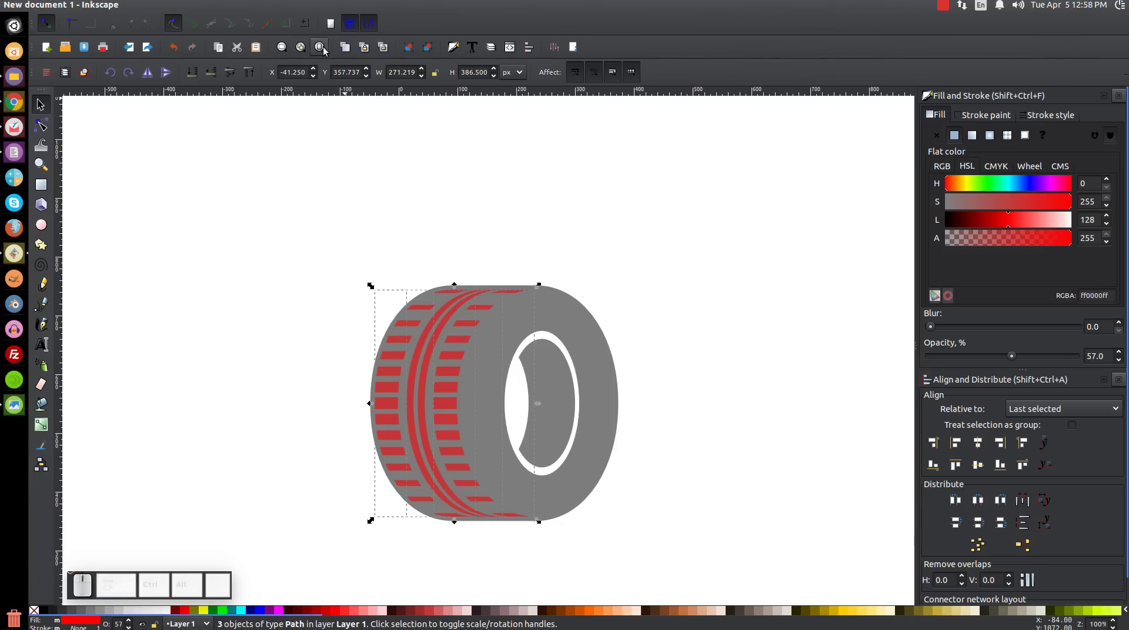
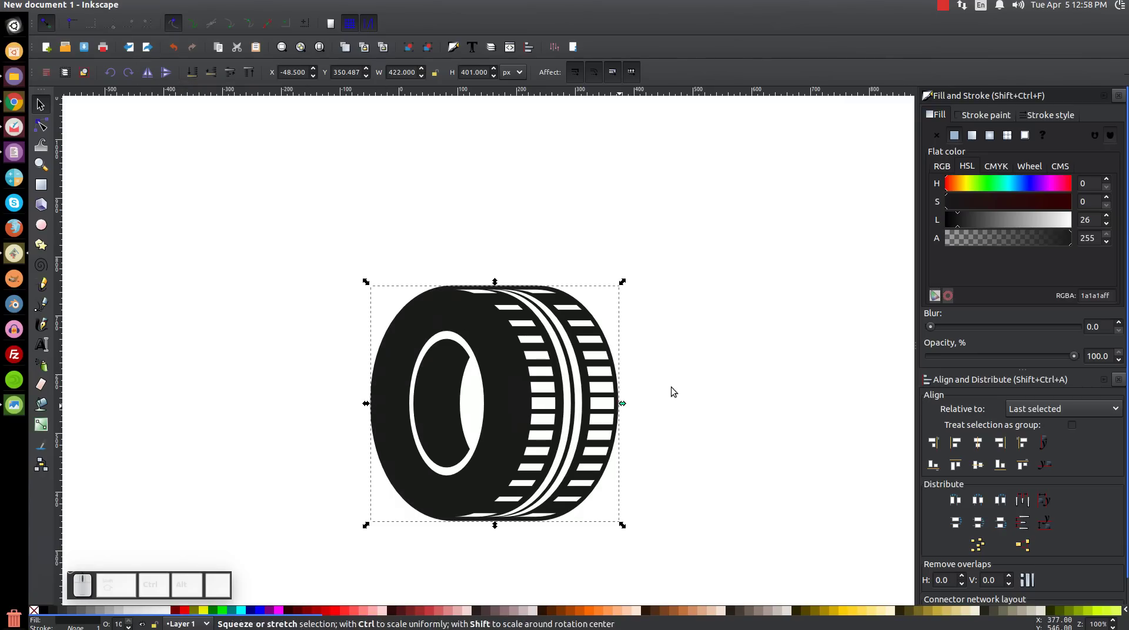
- Drag the solid black tire toward the upper right of the page
{"action": "left_click_drag", "start_coordinate": [507, 405], "coordinate": [666, 317]}
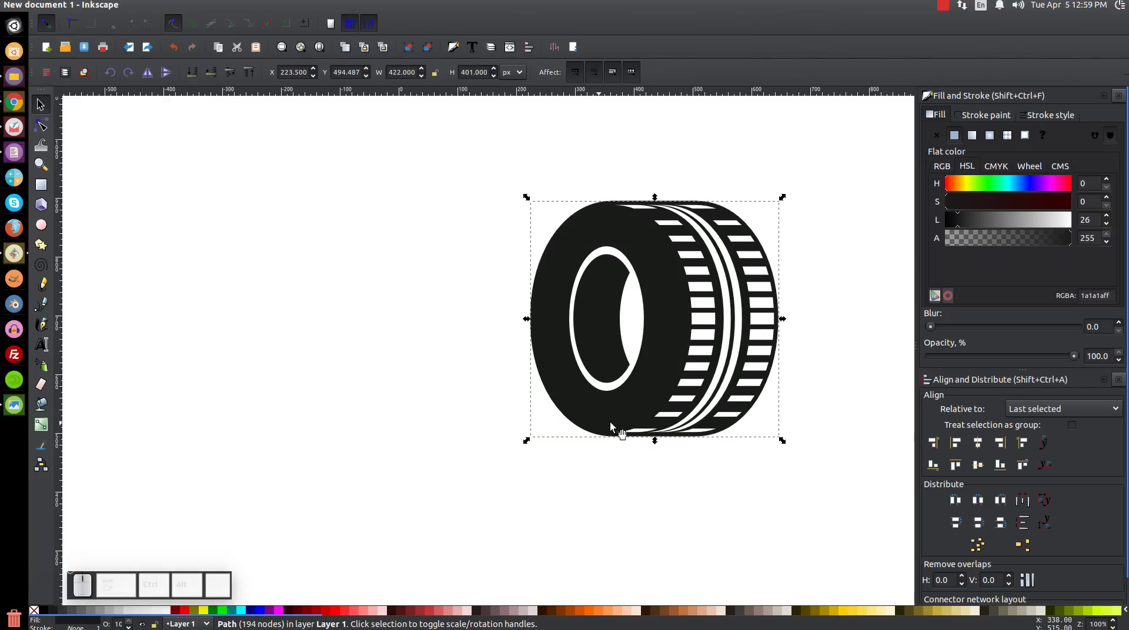
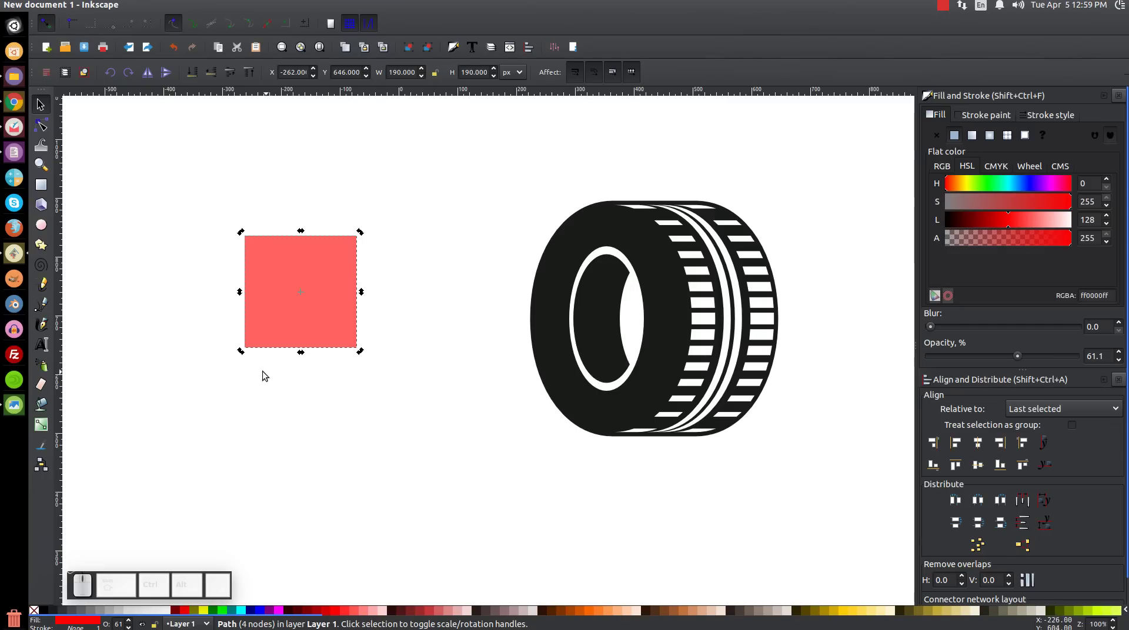
- Rotate the red square into a diamond and turn its blue copy upright into a square
{"action": "left_click_drag", "start_coordinate": [243, 354], "coordinate": [301, 373]}
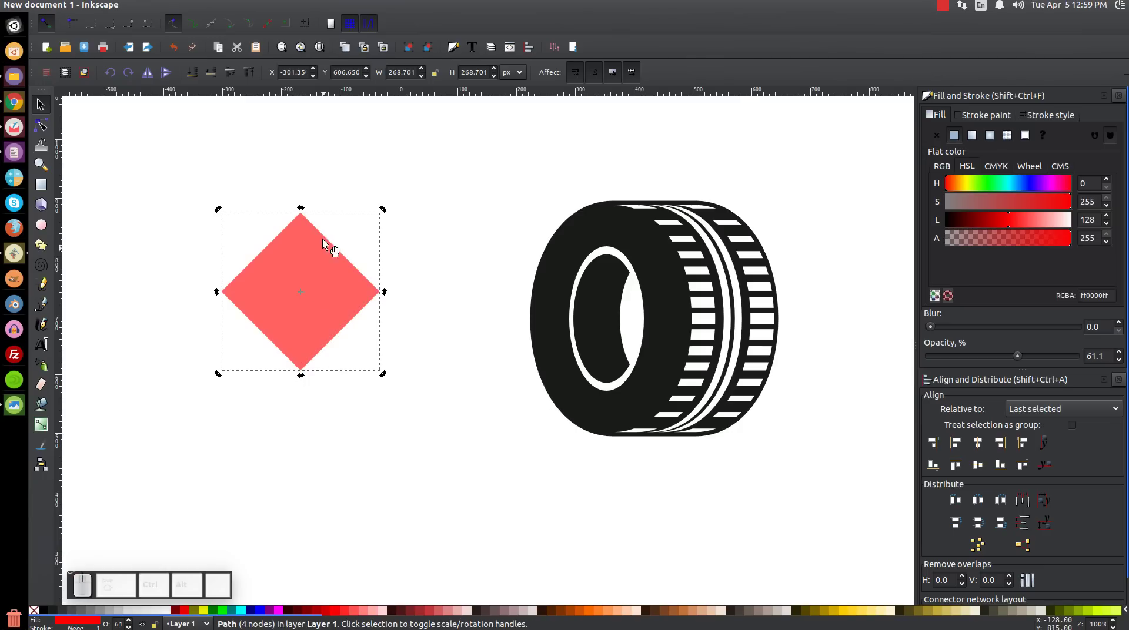
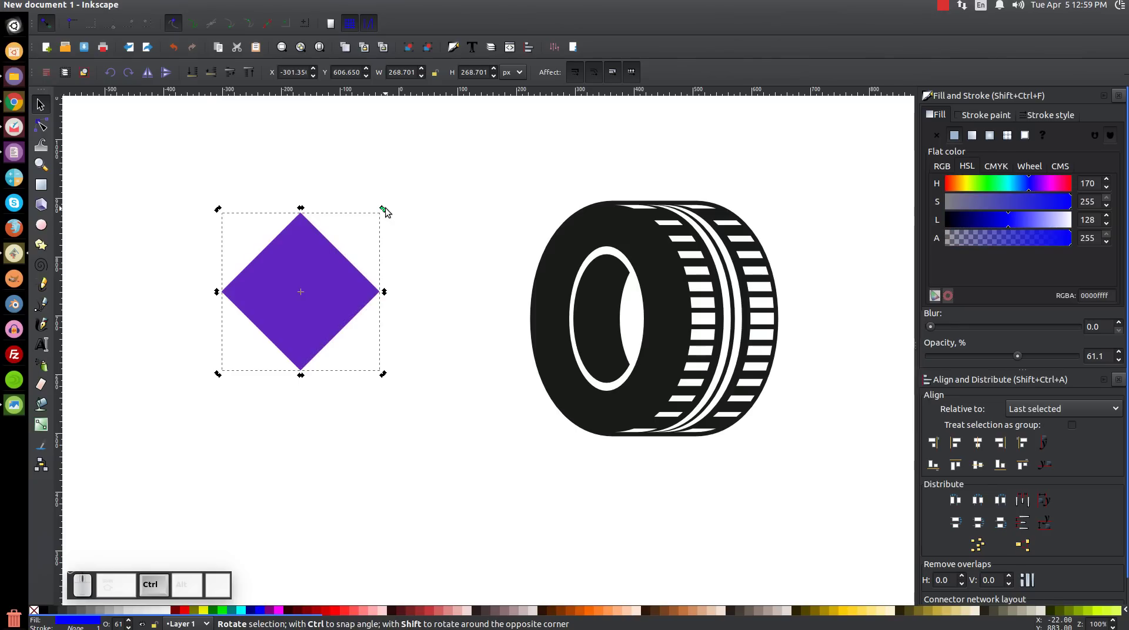
{"action": "left_click_drag", "start_coordinate": [389, 210], "coordinate": [402, 285]}
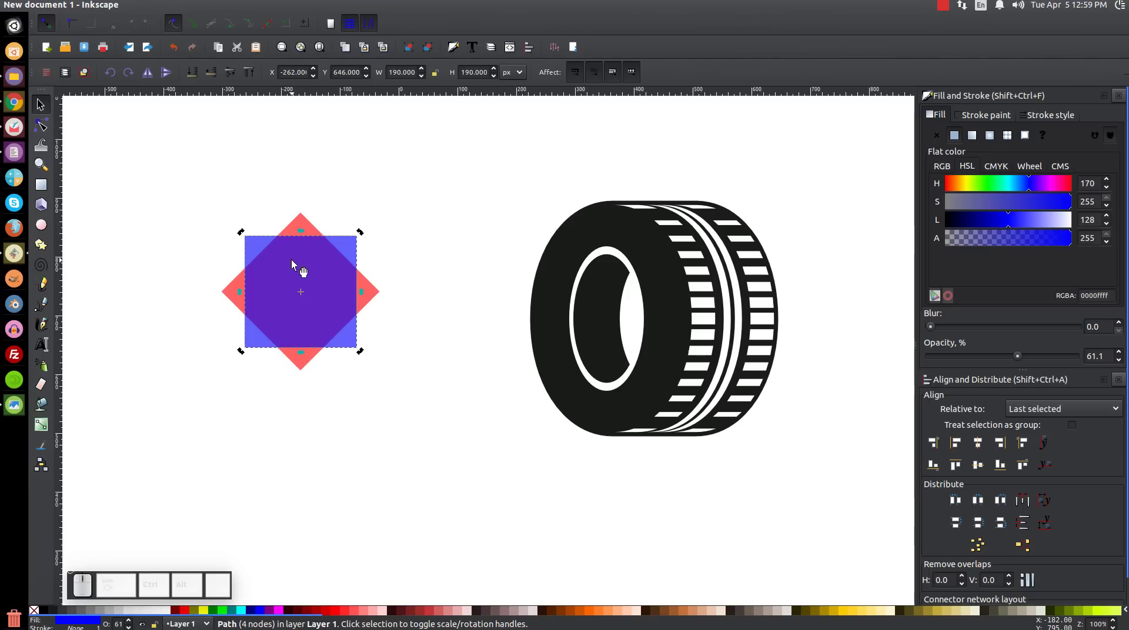
{"action": "left_click", "coordinate": [303, 266]}
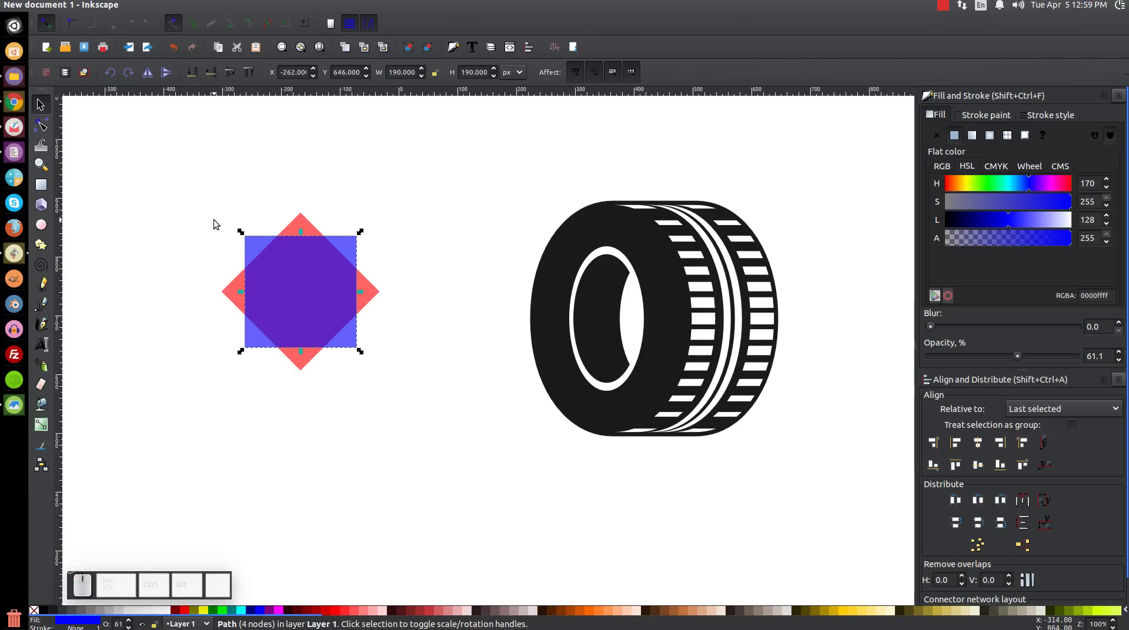
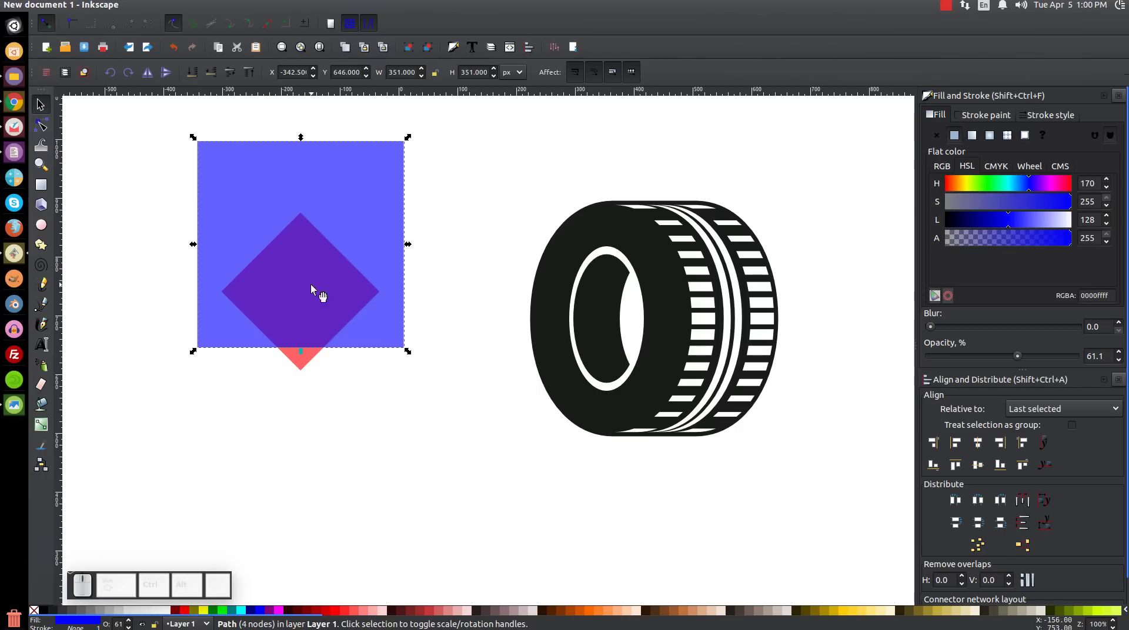
- Move the enlarged square over the diamond's top half, subtract it, and rotate the triangle so its right angle sits bottom-right
{"action": "left_click_drag", "start_coordinate": [370, 346], "coordinate": [177, 350]}
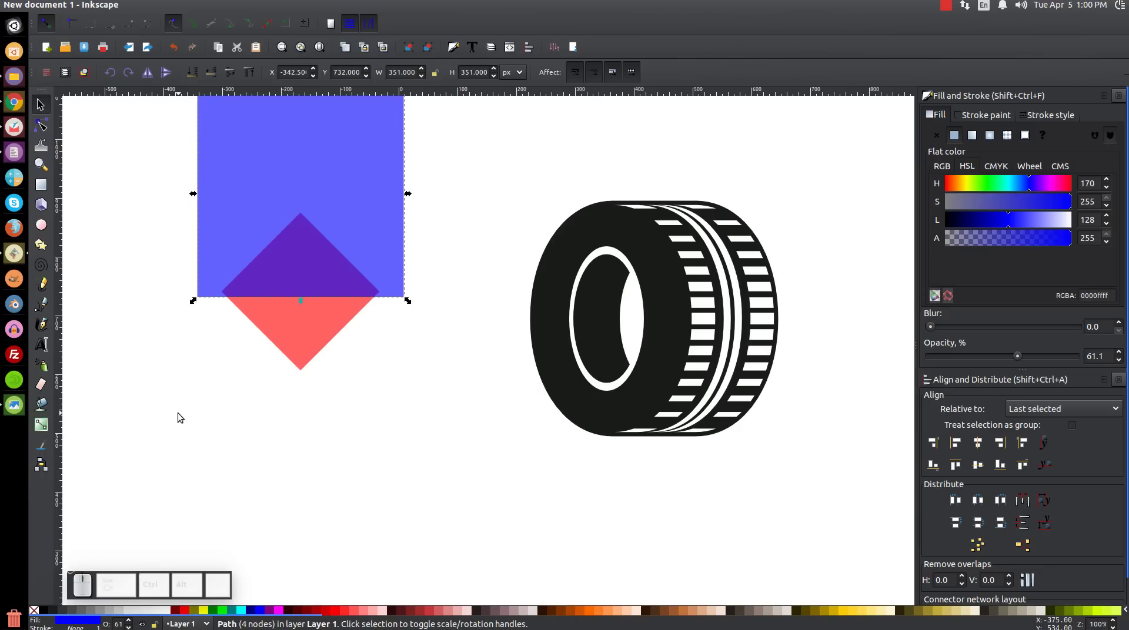
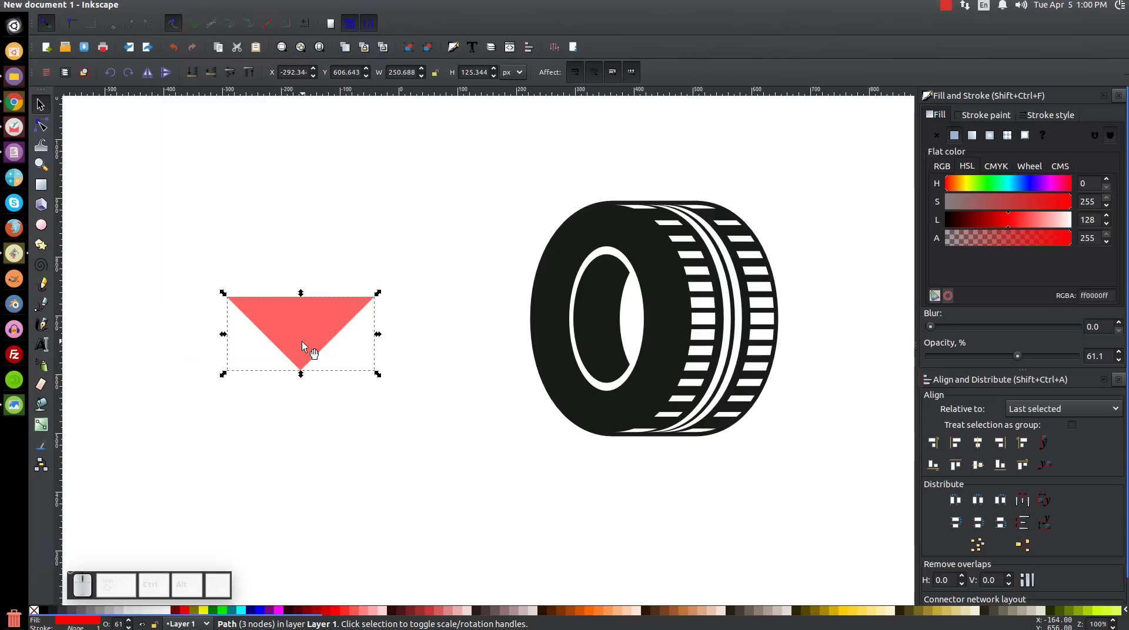
{"action": "left_click", "coordinate": [310, 348]}
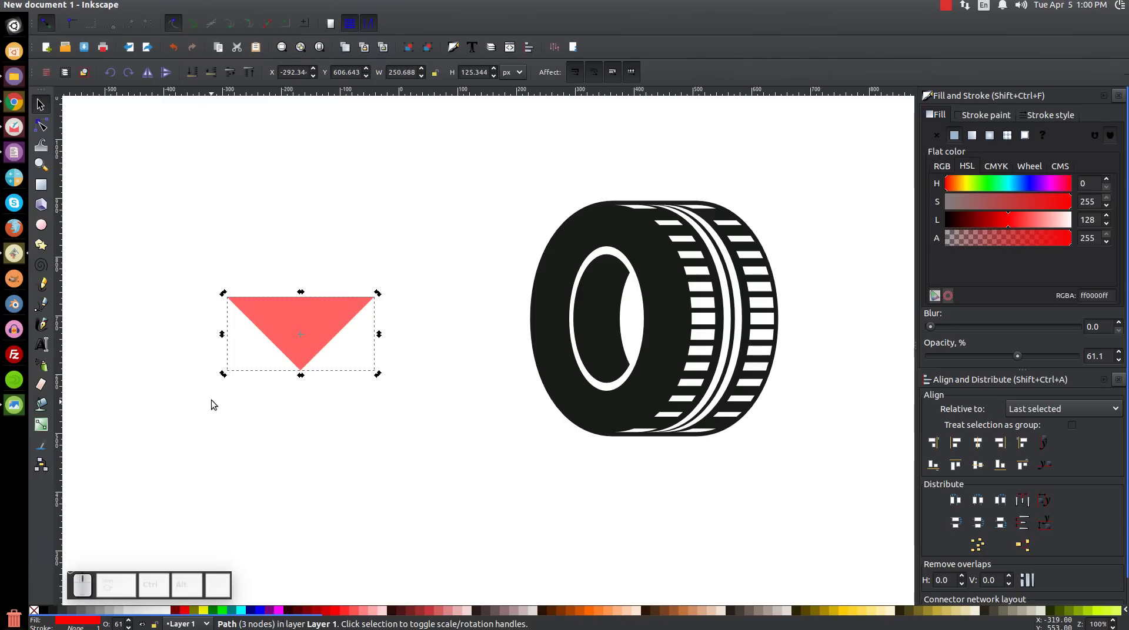
{"action": "left_click_drag", "start_coordinate": [224, 378], "coordinate": [304, 380]}
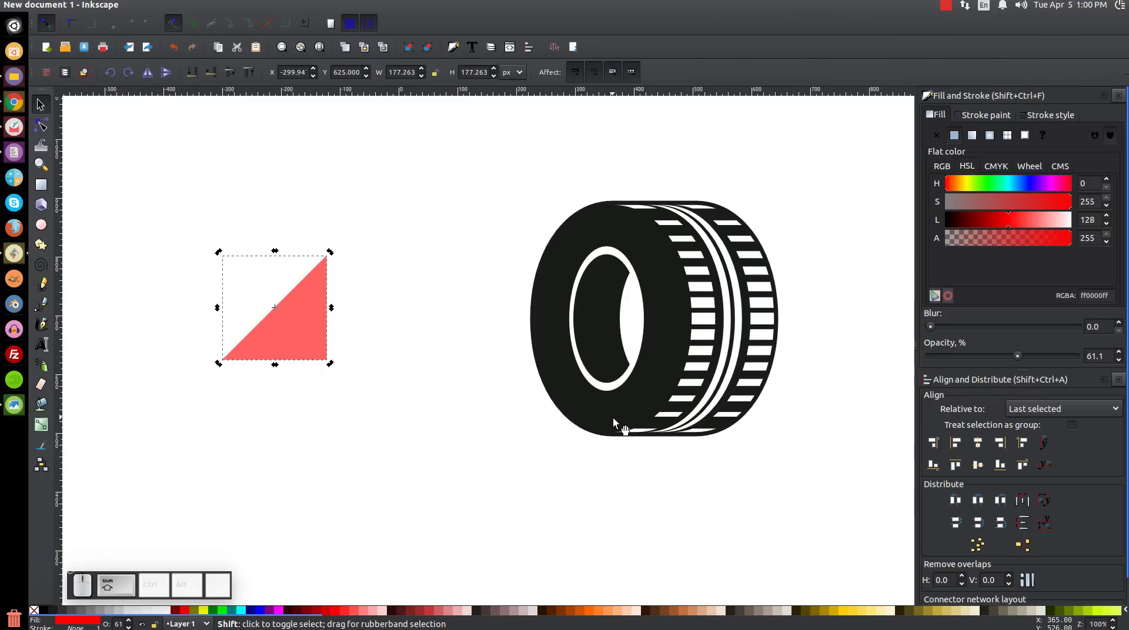
- Align the triangle's bottom edge with the tire's, drag it onto the tire's lower left, and zoom in on the bottom edge
{"action": "left_click", "coordinate": [623, 425]}
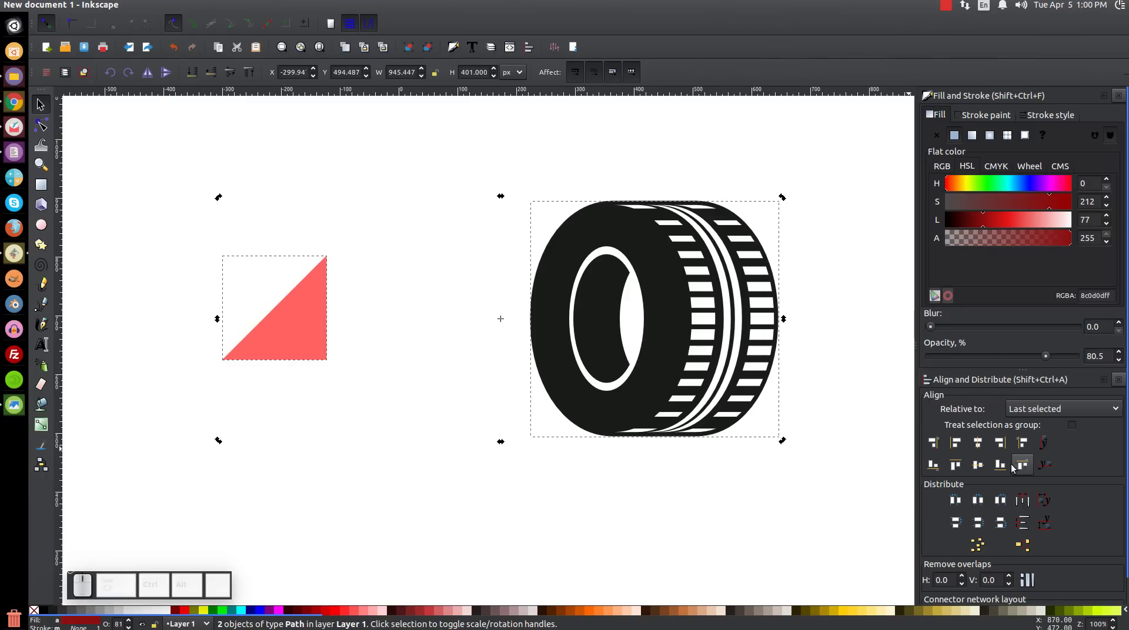
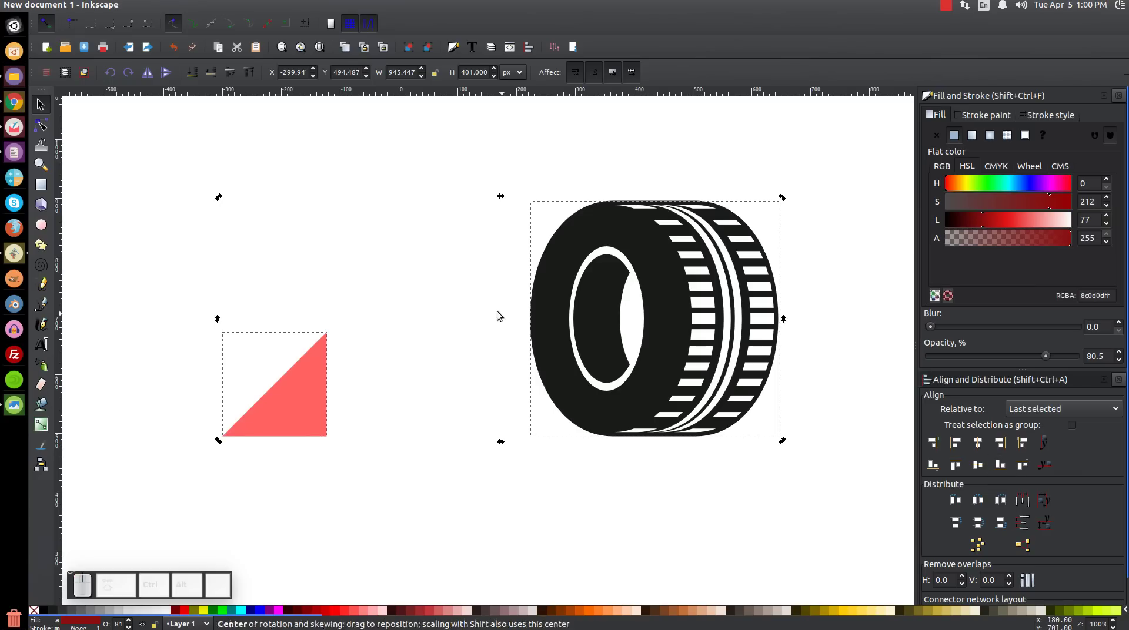
{"action": "left_click", "coordinate": [659, 245]}
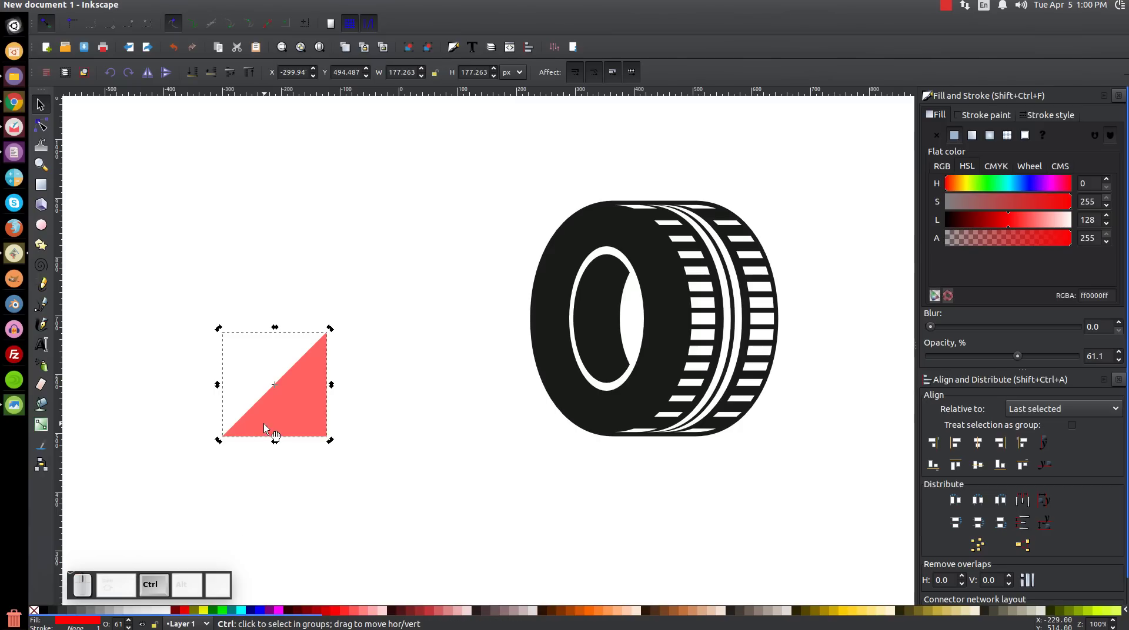
{"action": "left_click_drag", "start_coordinate": [268, 428], "coordinate": [566, 450]}
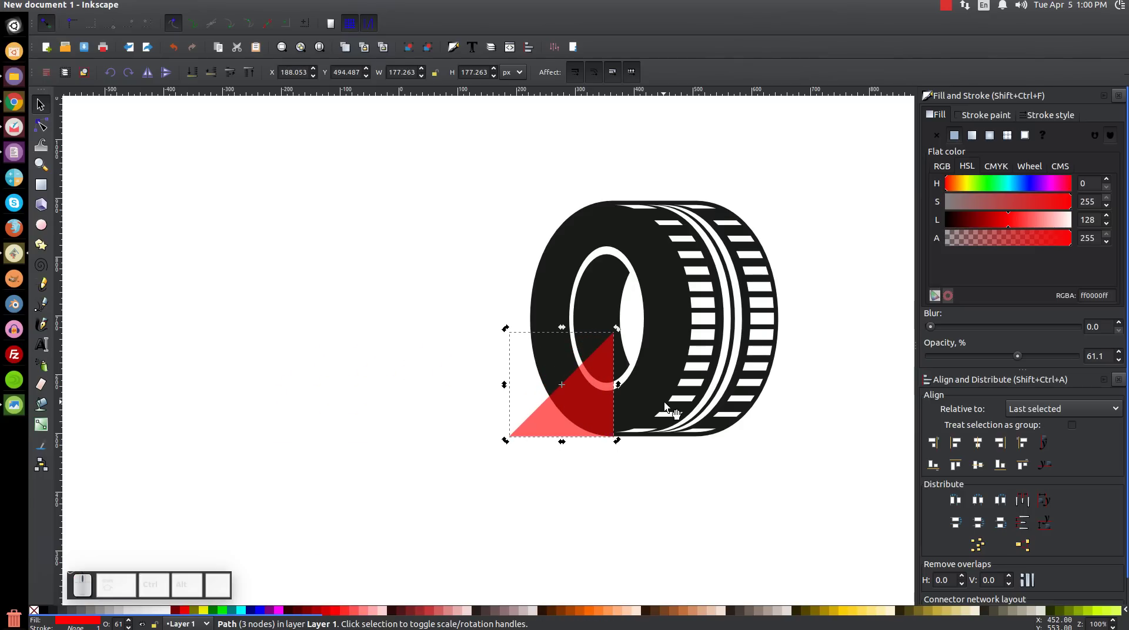
{"action": "key", "text": "="}
{"action": "left_click", "coordinate": [805, 534]}
{"action": "scroll", "scroll_direction": "up", "scroll_amount": 3}
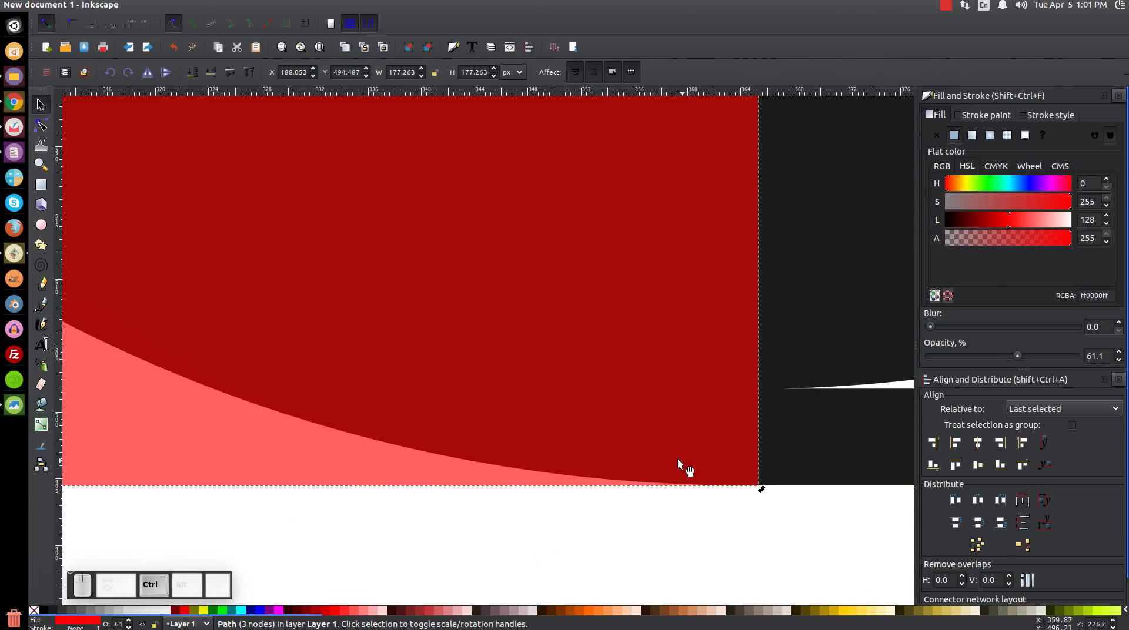
- Nudge the triangle until its bottom lines up with the tire's, then zoom back out to the whole drawing
{"action": "left_click_drag", "start_coordinate": [746, 488], "coordinate": [648, 491]}
{"action": "scroll", "scroll_direction": "up", "scroll_amount": 3}
{"action": "scroll", "scroll_direction": "down", "scroll_amount": 3}
{"action": "left_click_drag", "start_coordinate": [582, 386], "coordinate": [726, 389]}
{"action": "middle_click", "coordinate": [578, 415]}
{"action": "scroll", "scroll_direction": "up", "scroll_amount": 3}
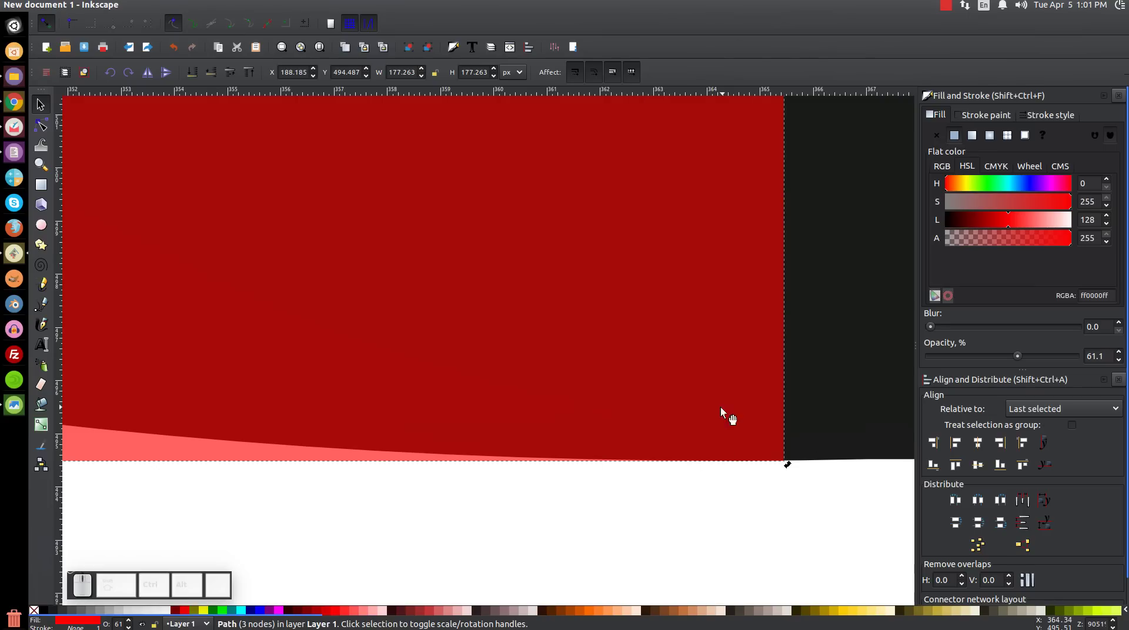
{"action": "middle_click", "coordinate": [741, 414]}
{"action": "left_click", "coordinate": [589, 433]}
{"action": "left_click", "coordinate": [574, 434]}
{"action": "key", "text": "1"}
{"action": "left_click", "coordinate": [393, 334]}
{"action": "key", "text": "1"}
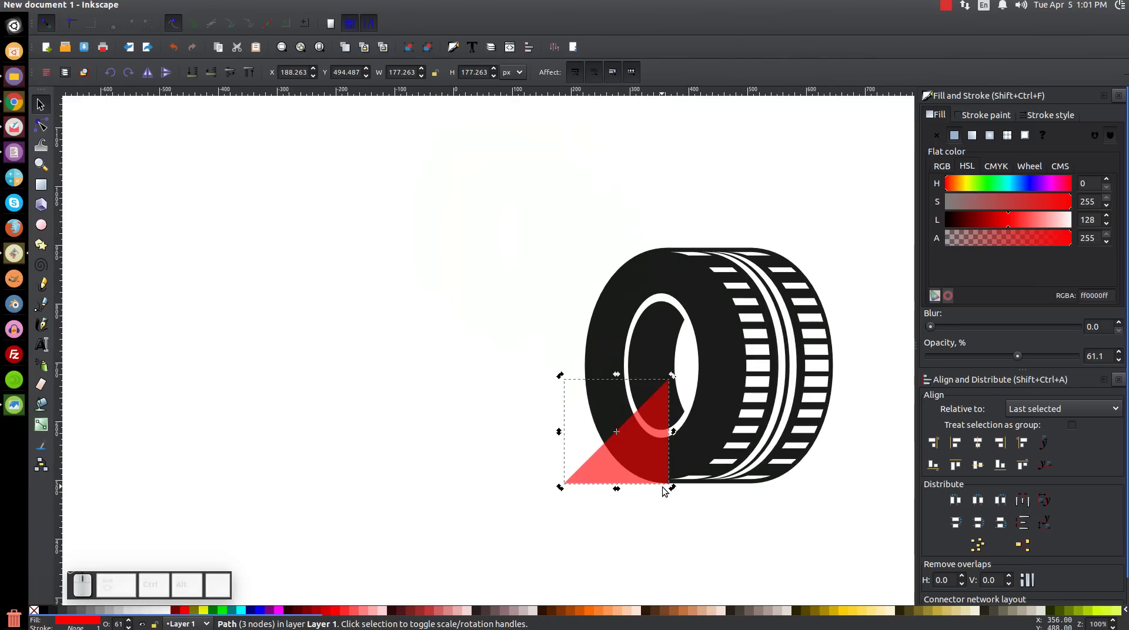
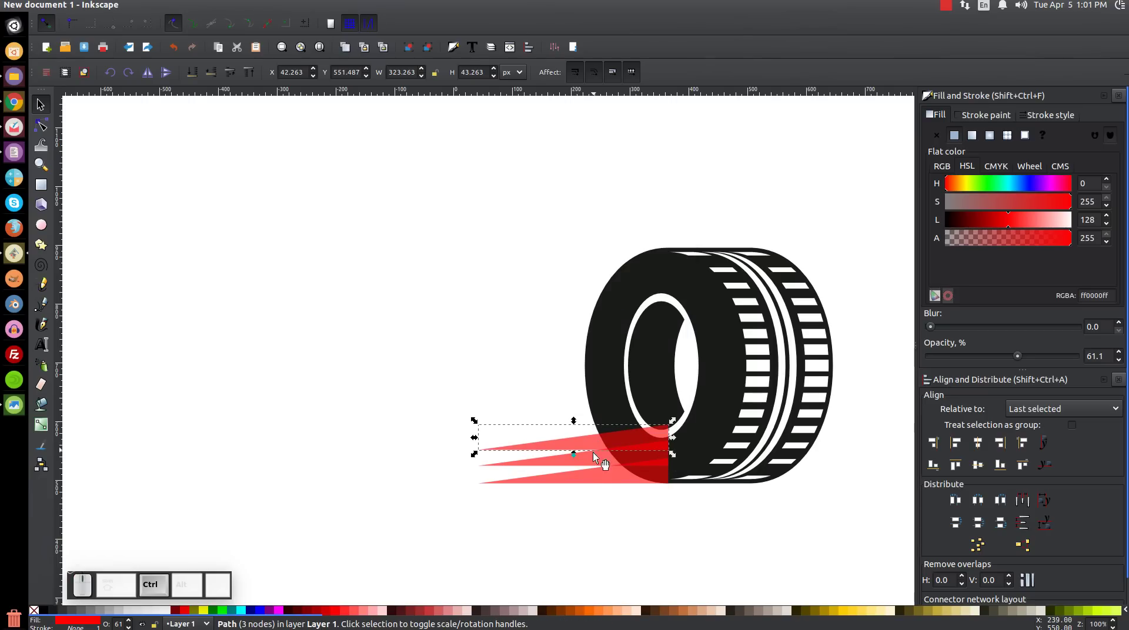
- Duplicate the thin streak into four stacked spikes and select all four for union
{"action": "left_click", "coordinate": [607, 445]}
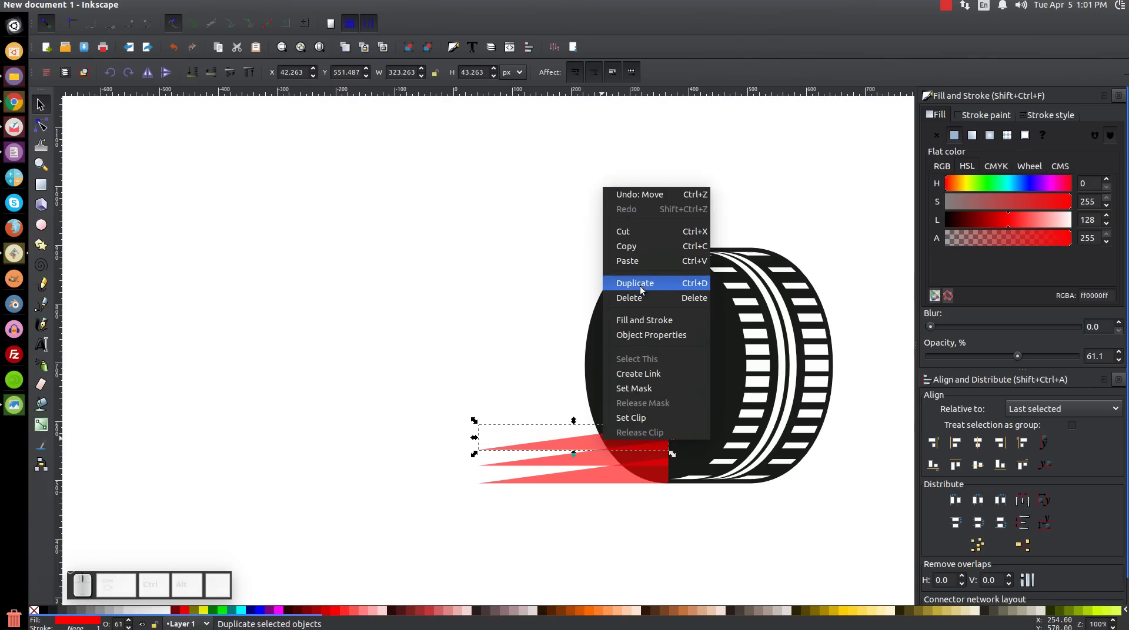
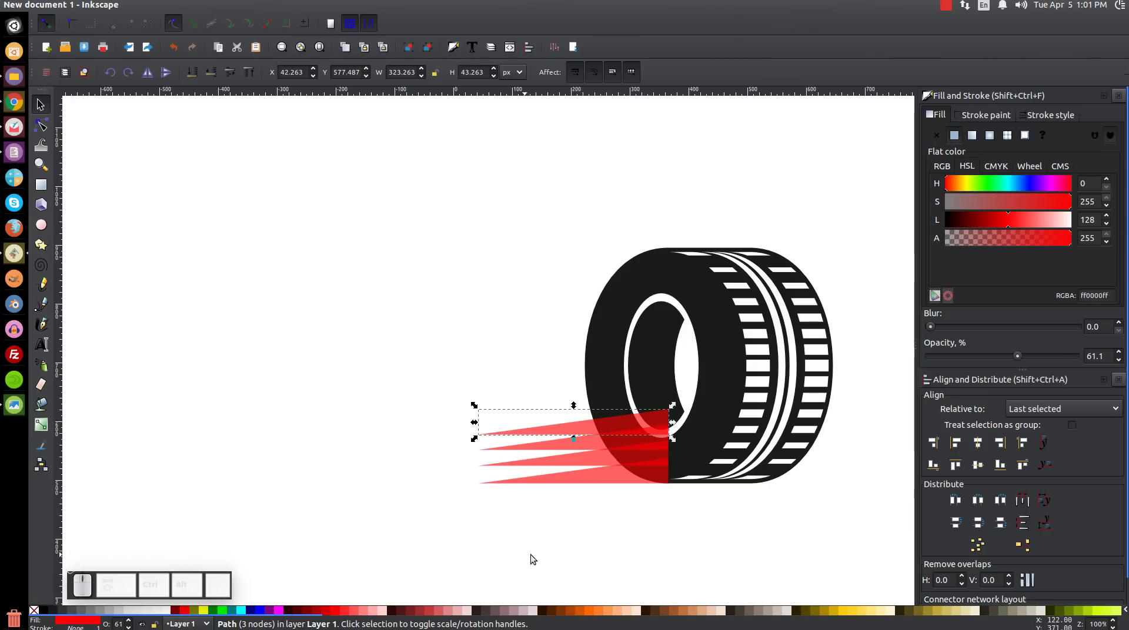
{"action": "left_click_drag", "start_coordinate": [712, 549], "coordinate": [388, 346]}
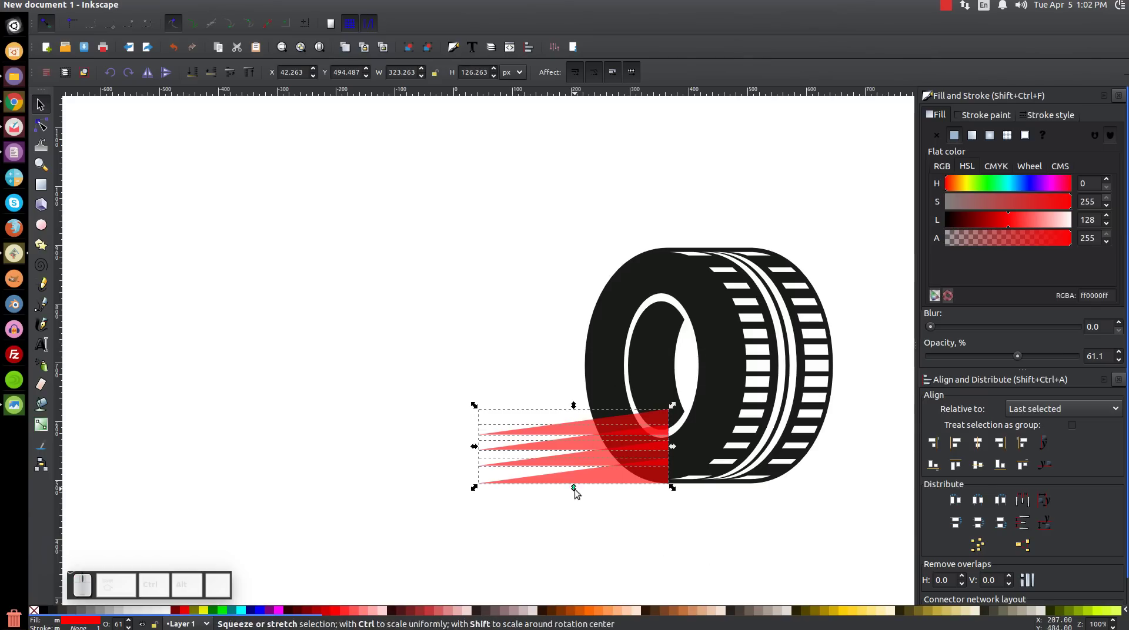
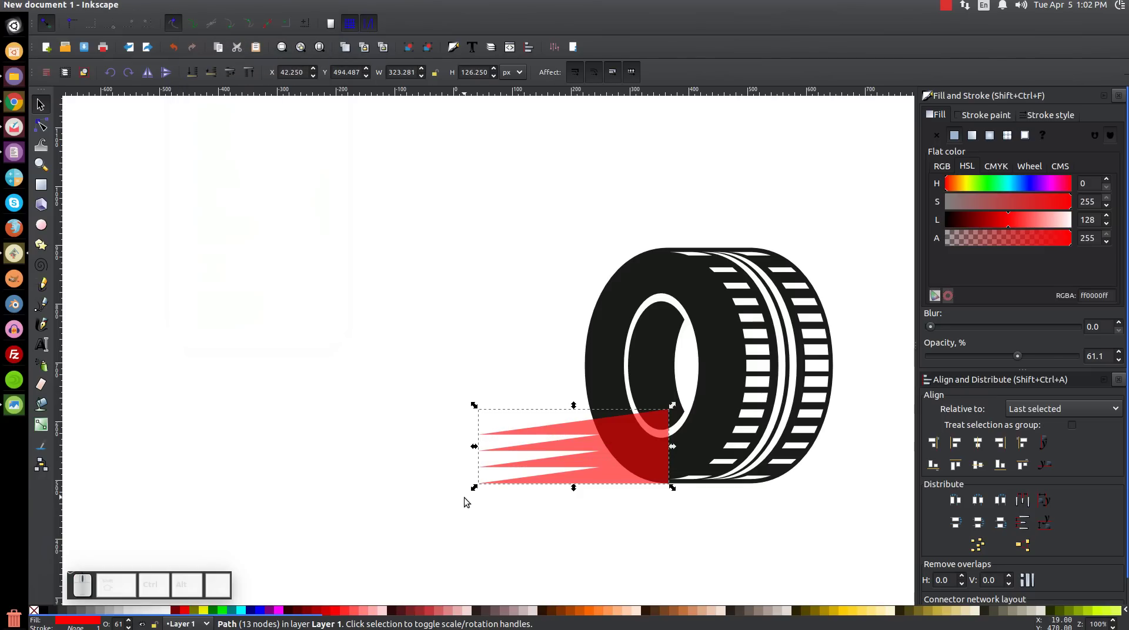
- Bend the streaks' top edge down with the Node tool to follow the tire's rounded left side
{"action": "left_click", "coordinate": [662, 503]}
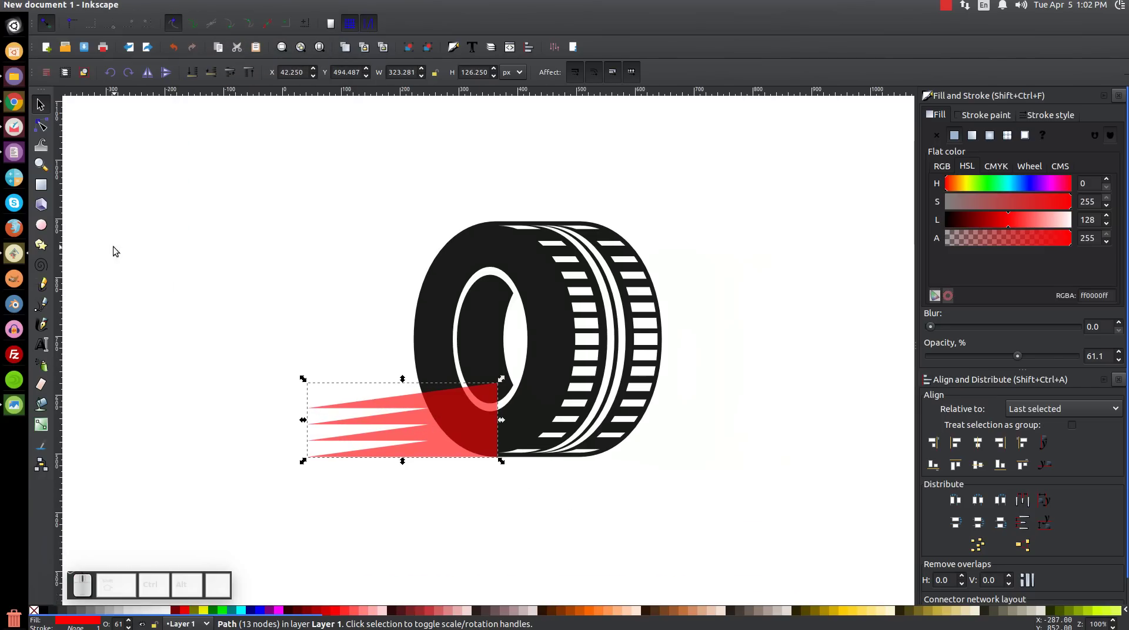
{"action": "key", "text": "="}
{"action": "left_click_drag", "start_coordinate": [517, 336], "coordinate": [600, 255]}
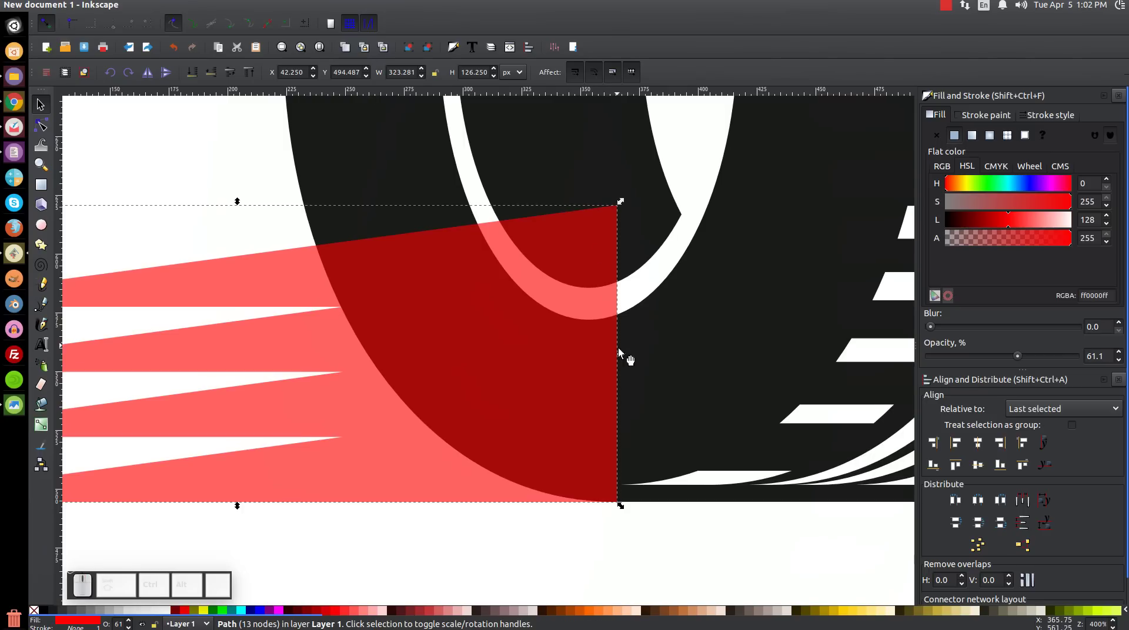
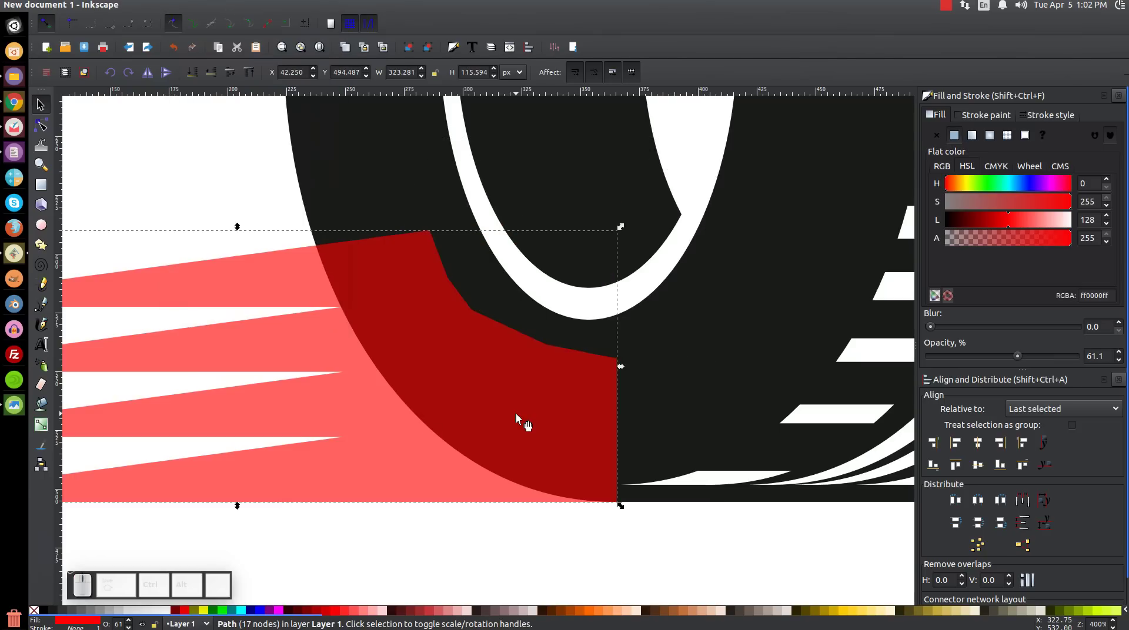
- Union the streaks with the tire, skew the icon to lean forward, and reposition it on the page
{"action": "key", "text": "1"}
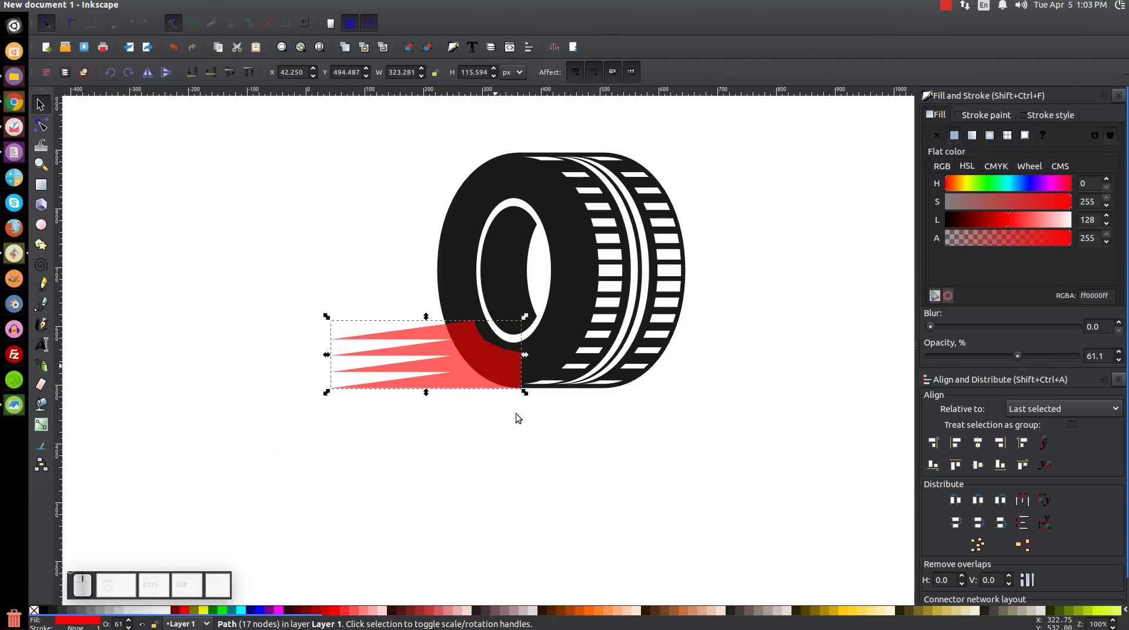
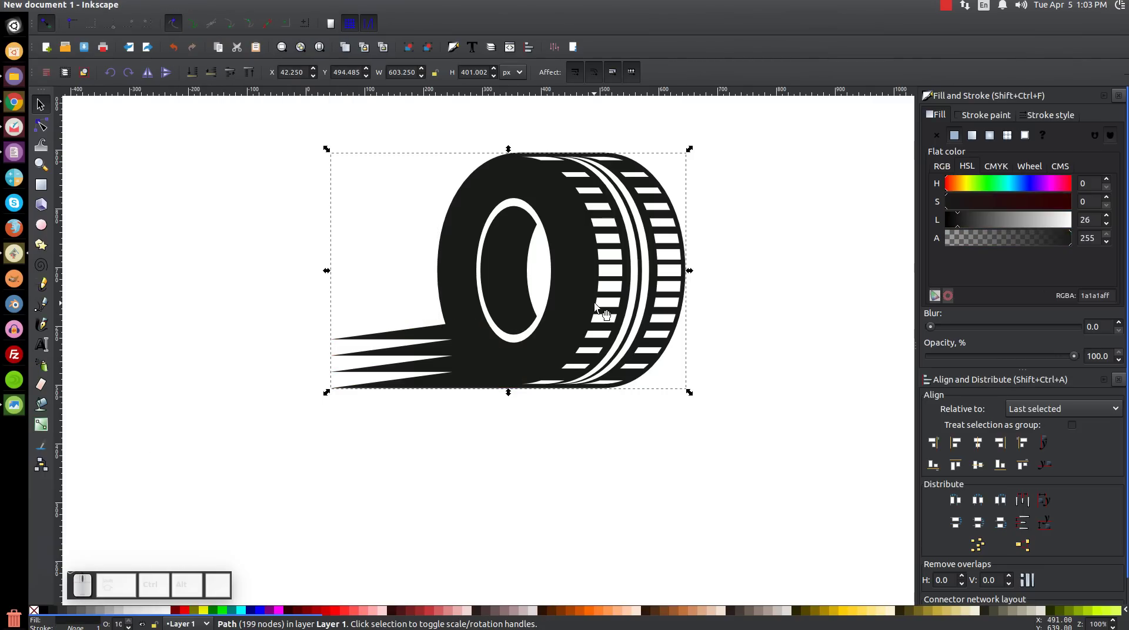
{"action": "left_click", "coordinate": [591, 298]}
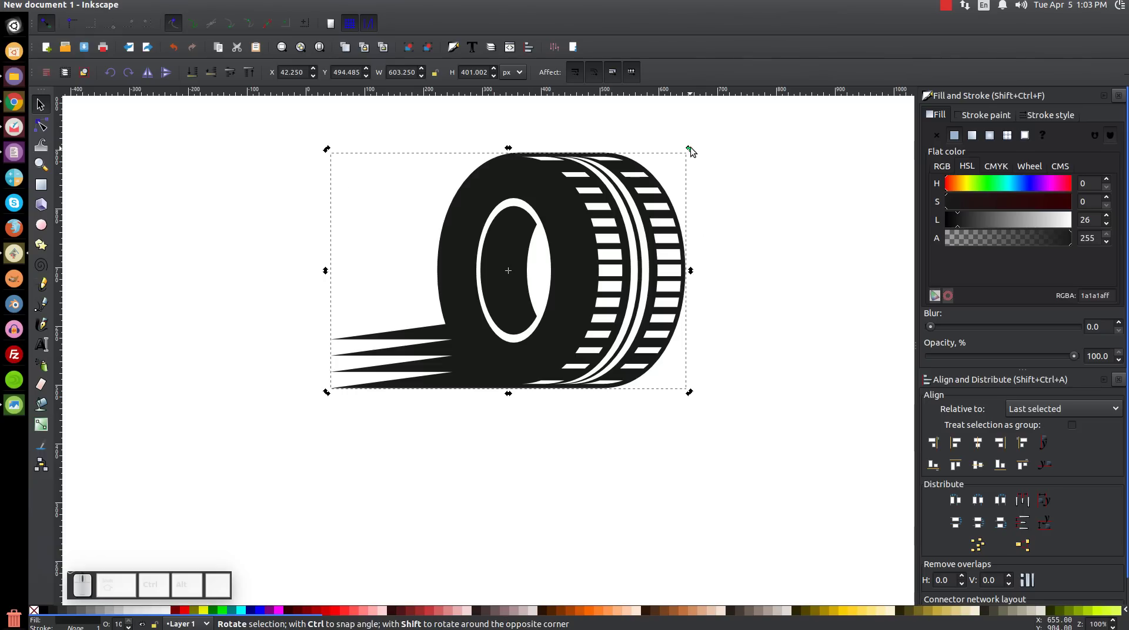
{"action": "left_click_drag", "start_coordinate": [695, 272], "coordinate": [646, 211]}
{"action": "left_click", "coordinate": [510, 131]}
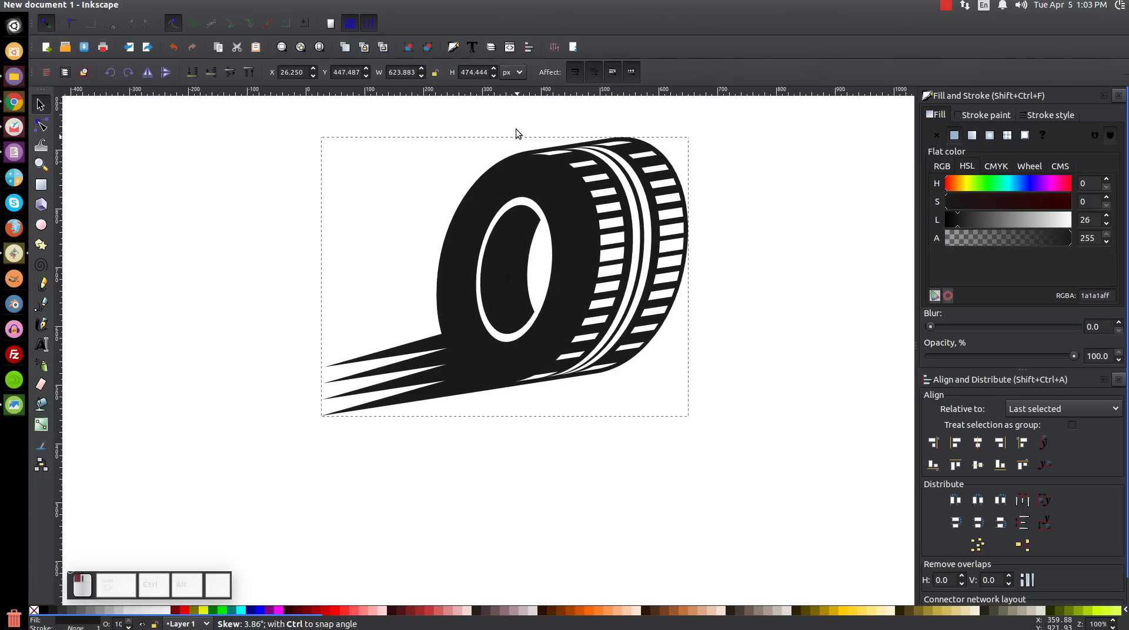
{"action": "left_click_drag", "start_coordinate": [595, 270], "coordinate": [459, 382]}
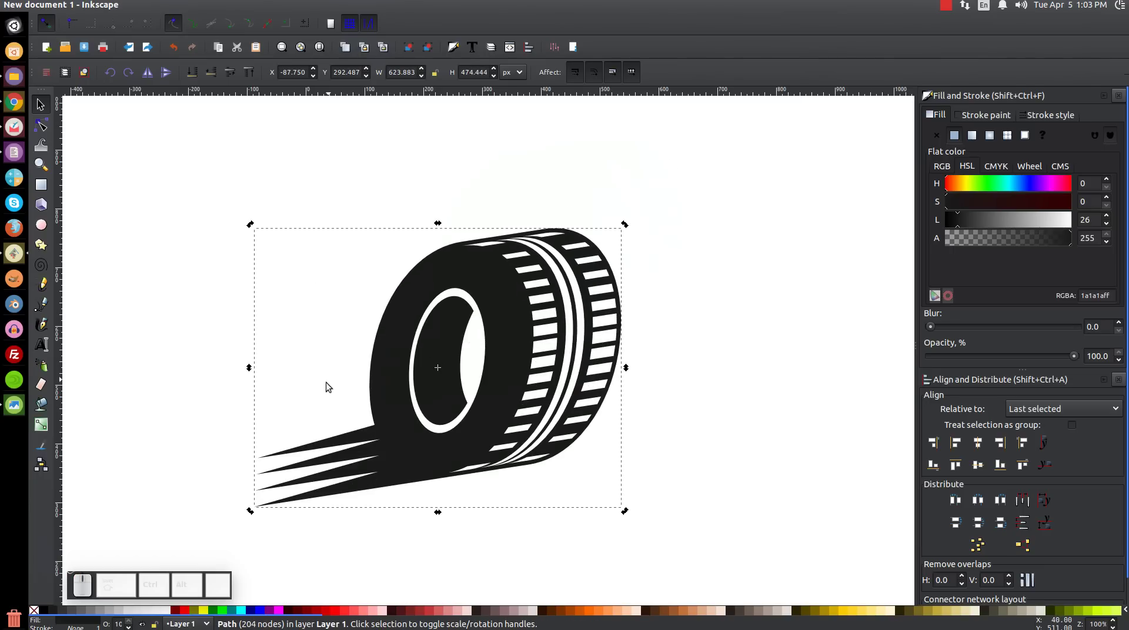